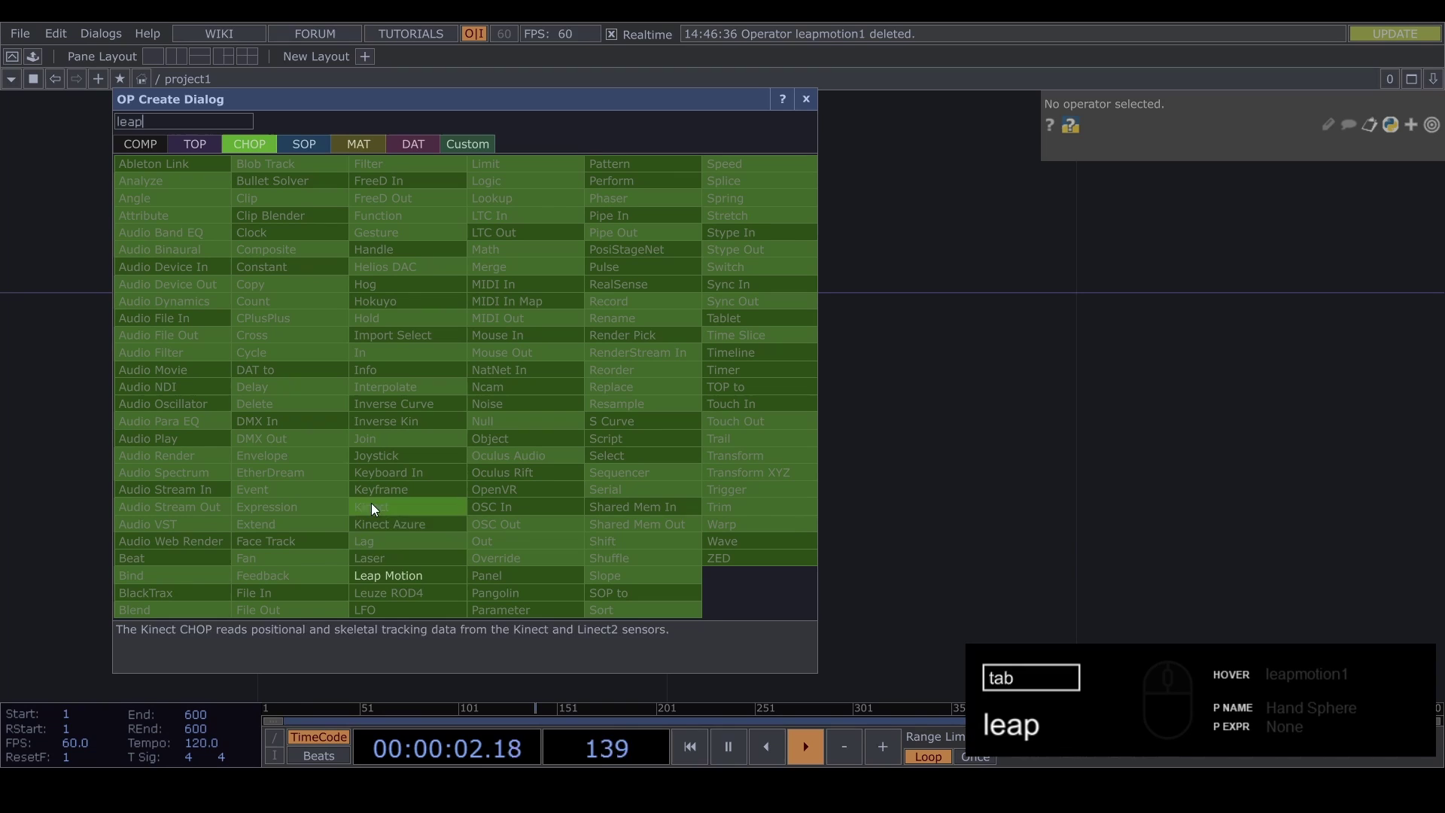
Step: Place a Leap Motion CHOP, leapmotion1, in the network
left_click(438, 581)
Step: Copy the full path of the Ultraleap plugins folder holding LeapC.dll and return to TouchDesigner
left_click(579, 401)
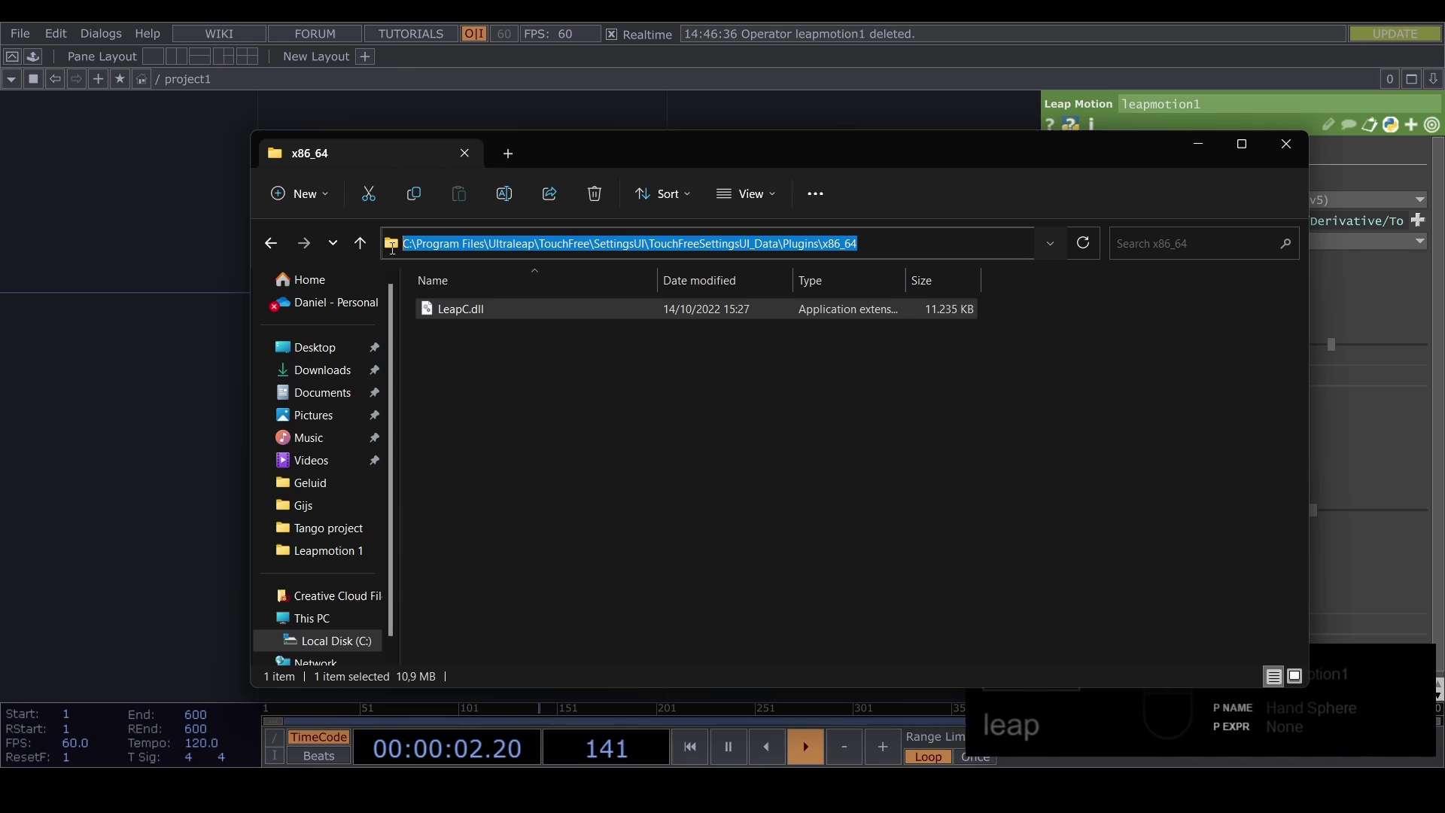
left_click(98, 302)
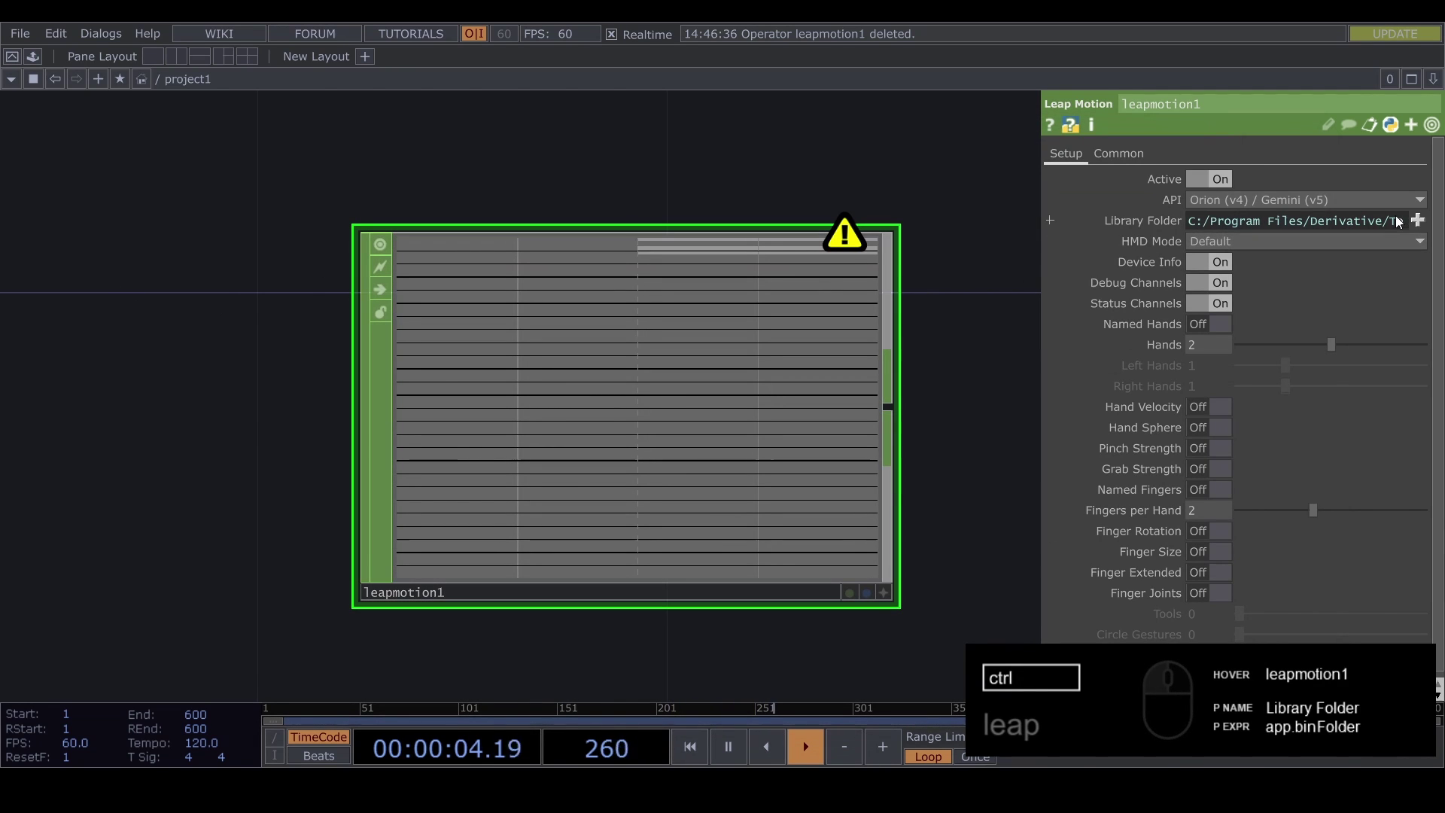
Step: Set leapmotion1's Library Folder to the Ultraleap plugins path and pick a Select CHOP to follow it
left_click(682, 352)
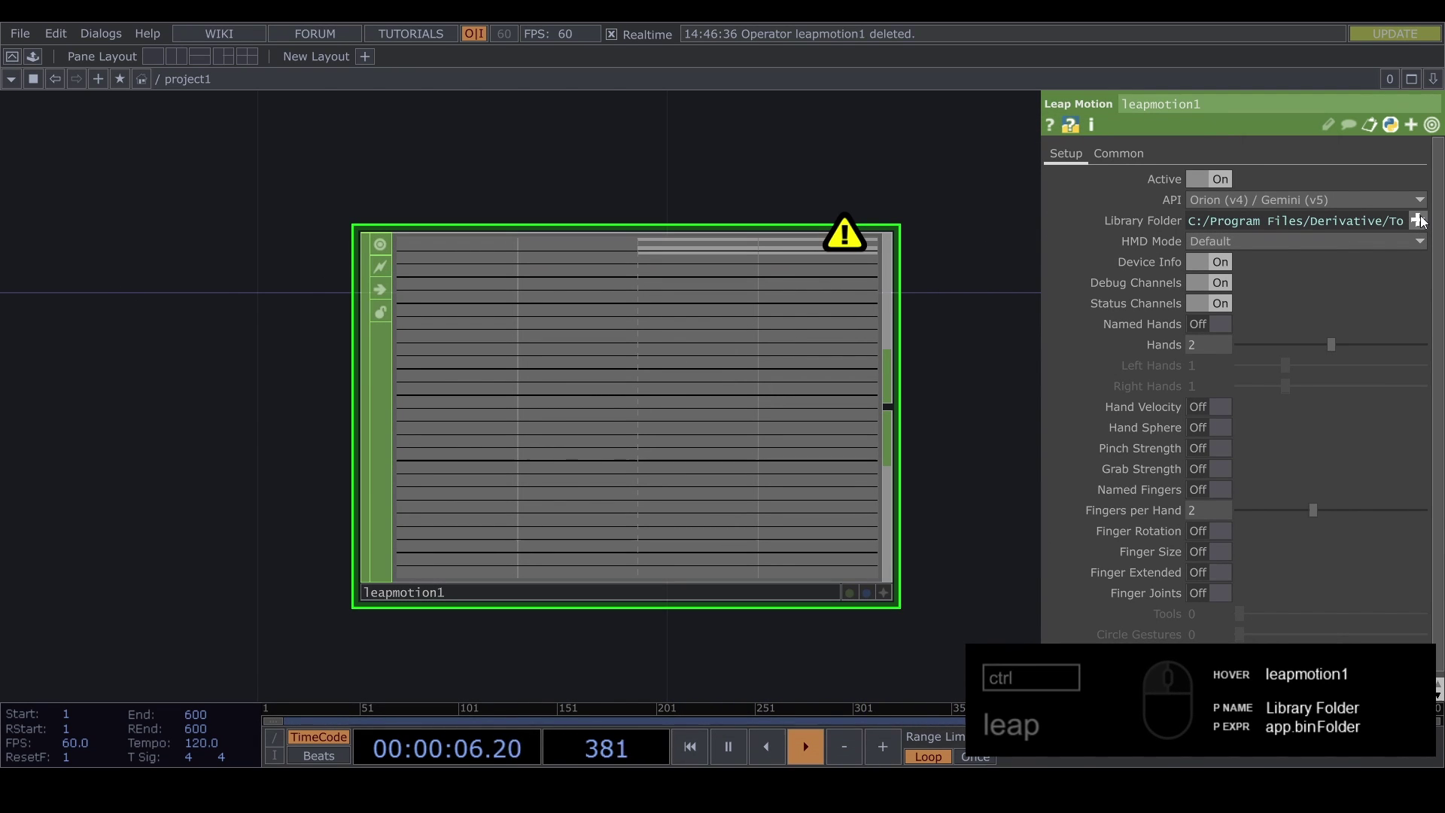
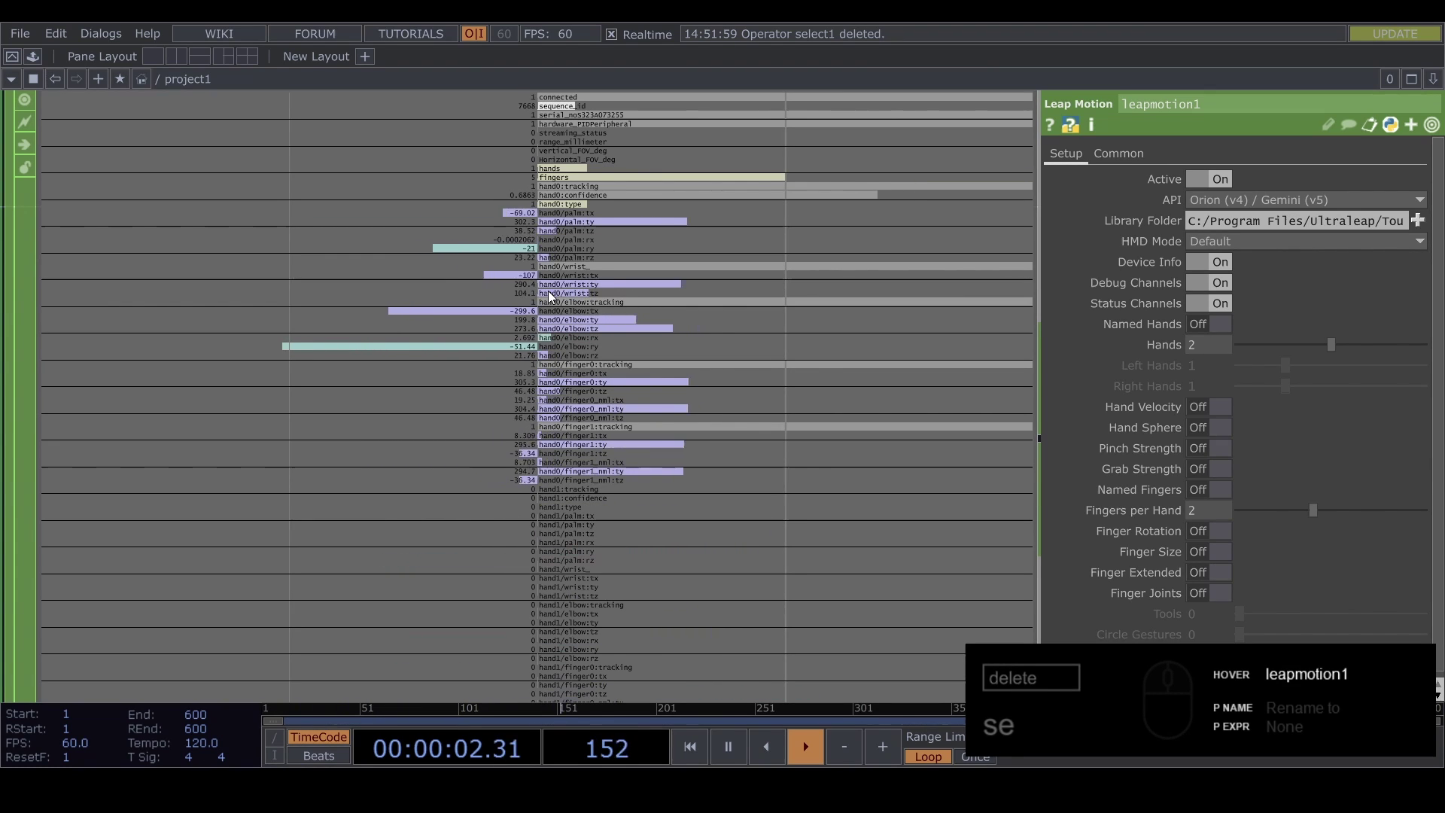
left_click(798, 311)
left_click(476, 359)
left_click_drag(476, 365, 599, 322)
key("Tab")
key("BackSpace")
type("e")
left_click(751, 397)
Step: Wire select1 after leapmotion1 with Channel Names hand0*
left_click(689, 357)
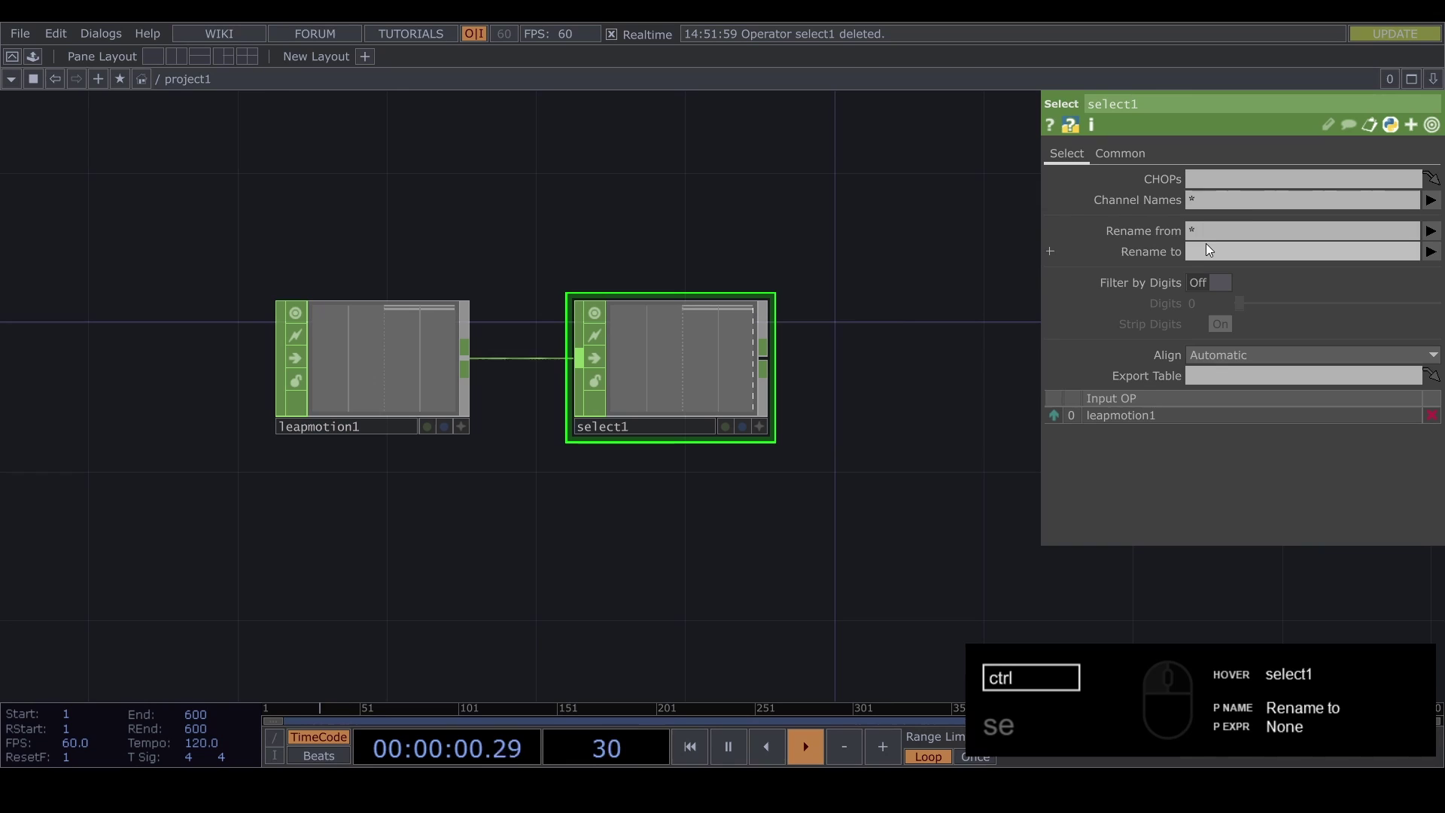
left_click(1194, 203)
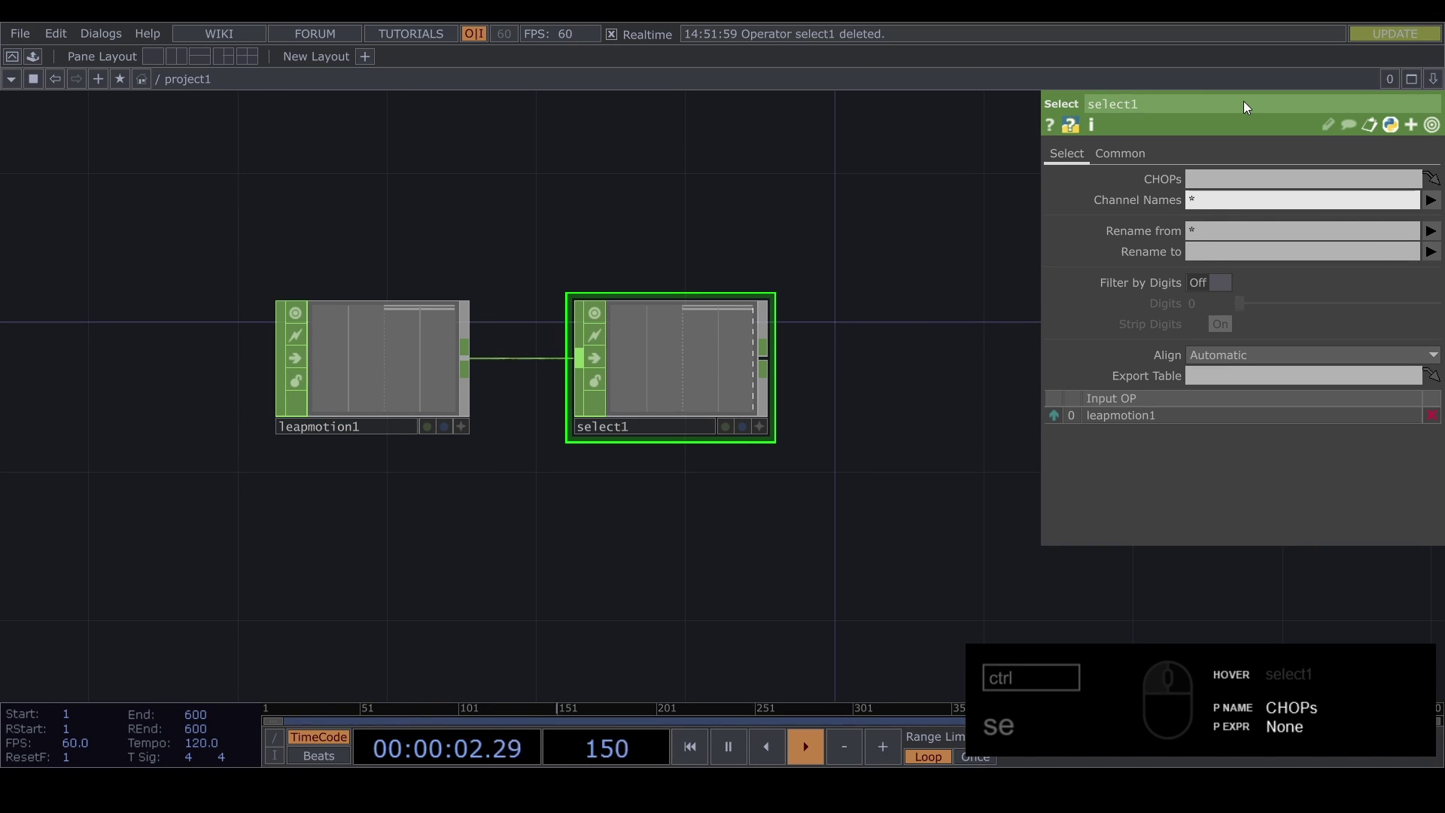
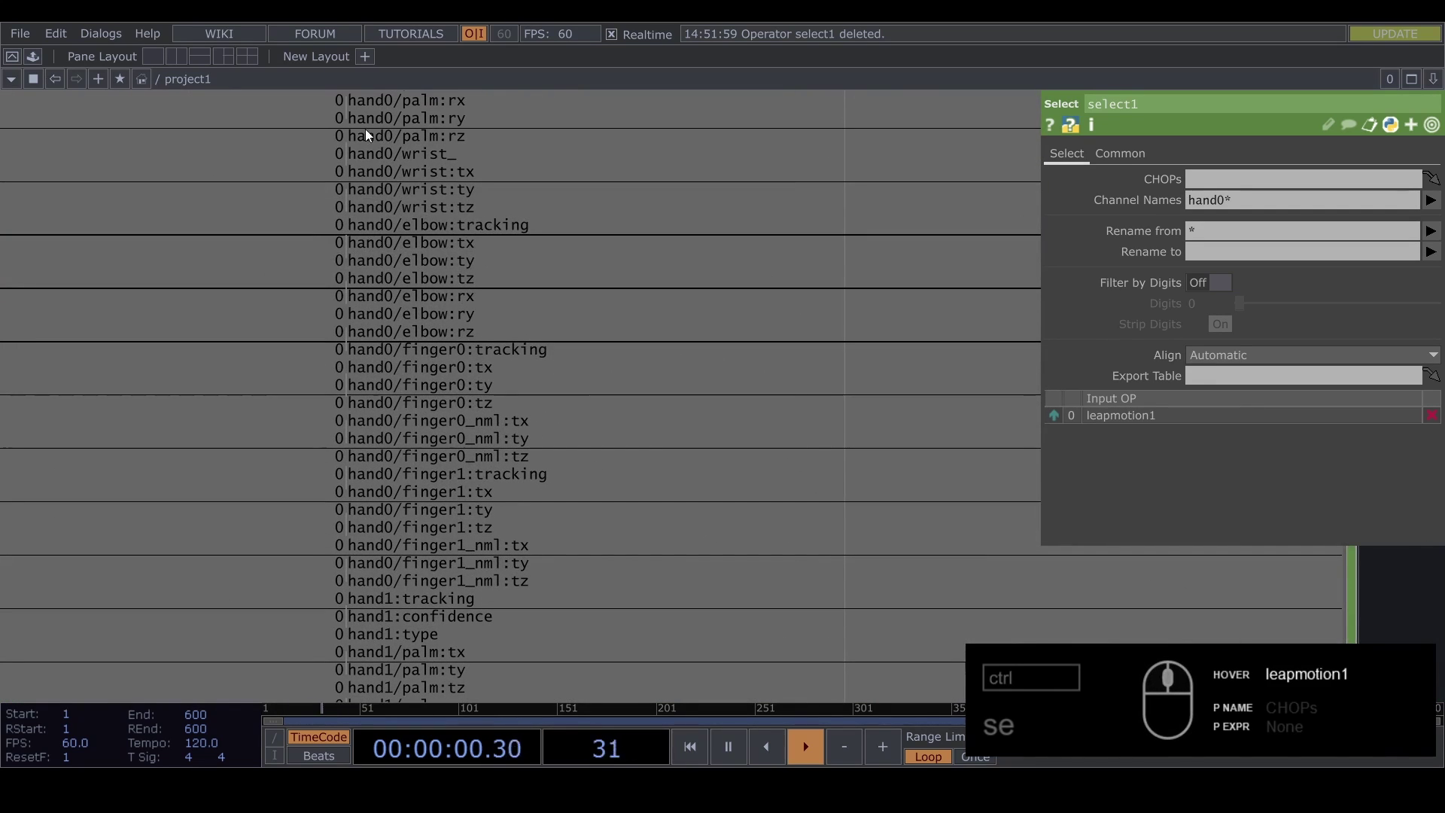
left_click_drag(1235, 205, 1248, 205)
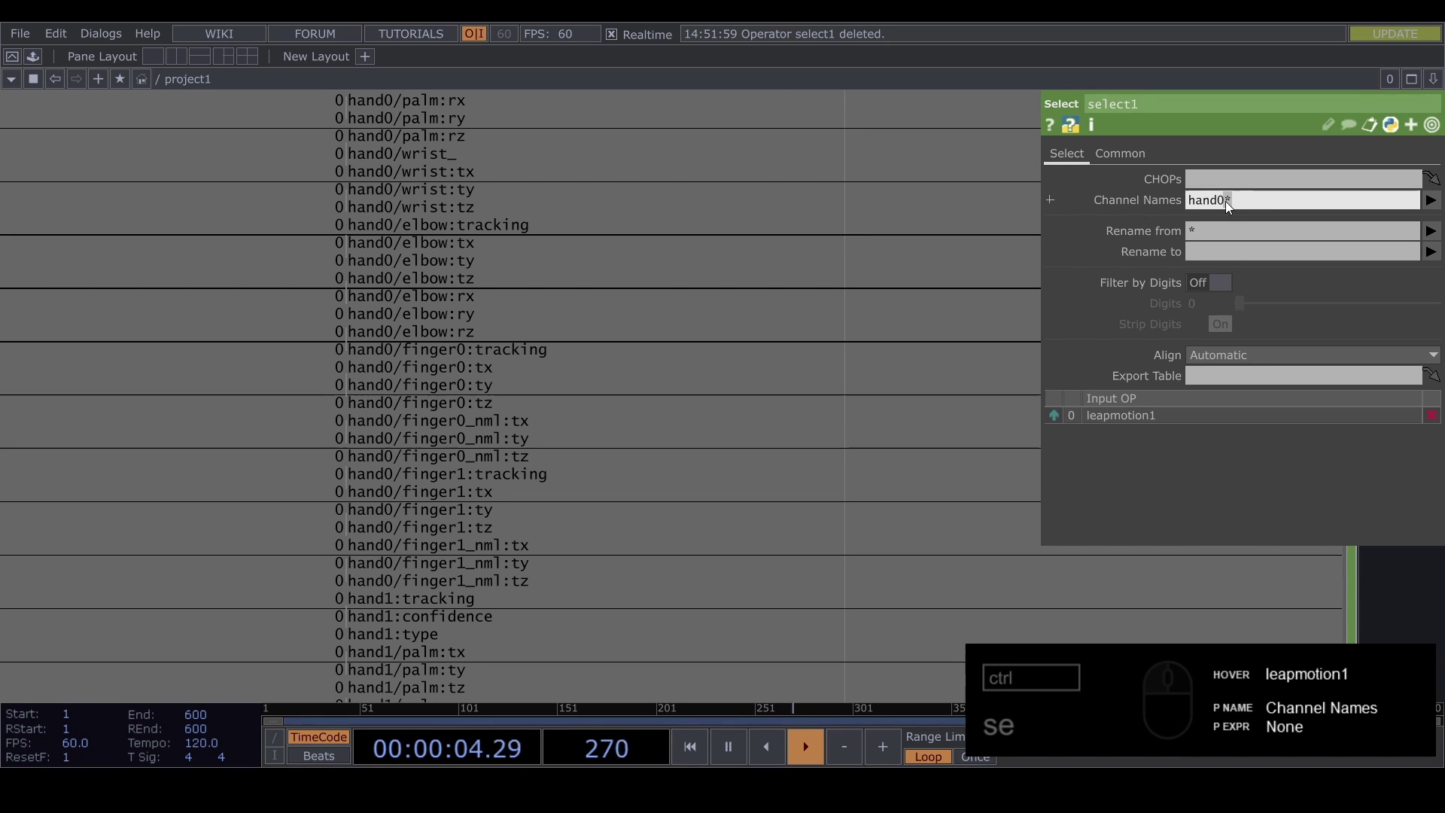
middle_click(508, 205)
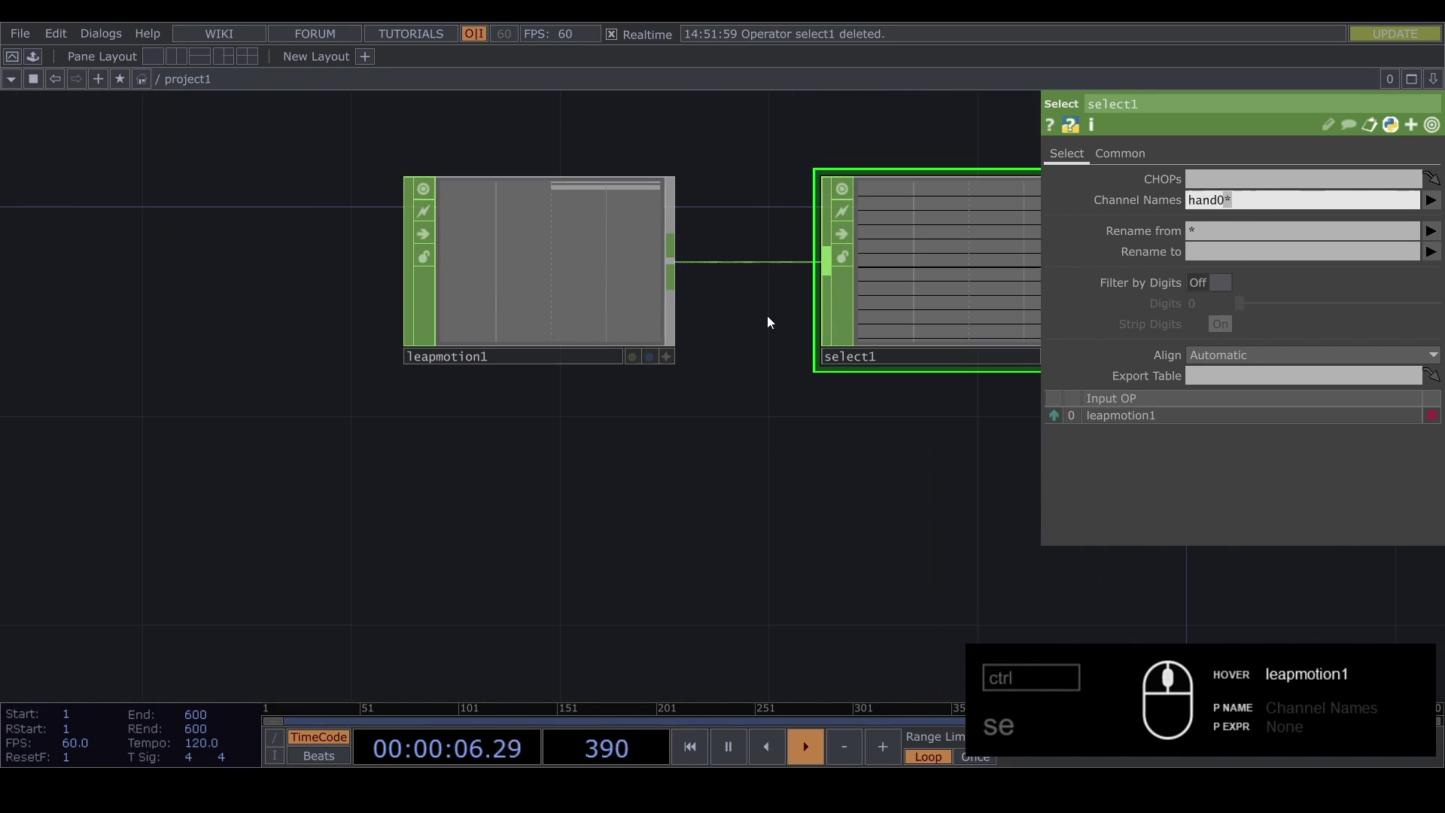
Step: Duplicate select1 as select2 below it, also fed by leapmotion1
left_click_drag(761, 414, 823, 493)
left_click_drag(588, 232, 798, 520)
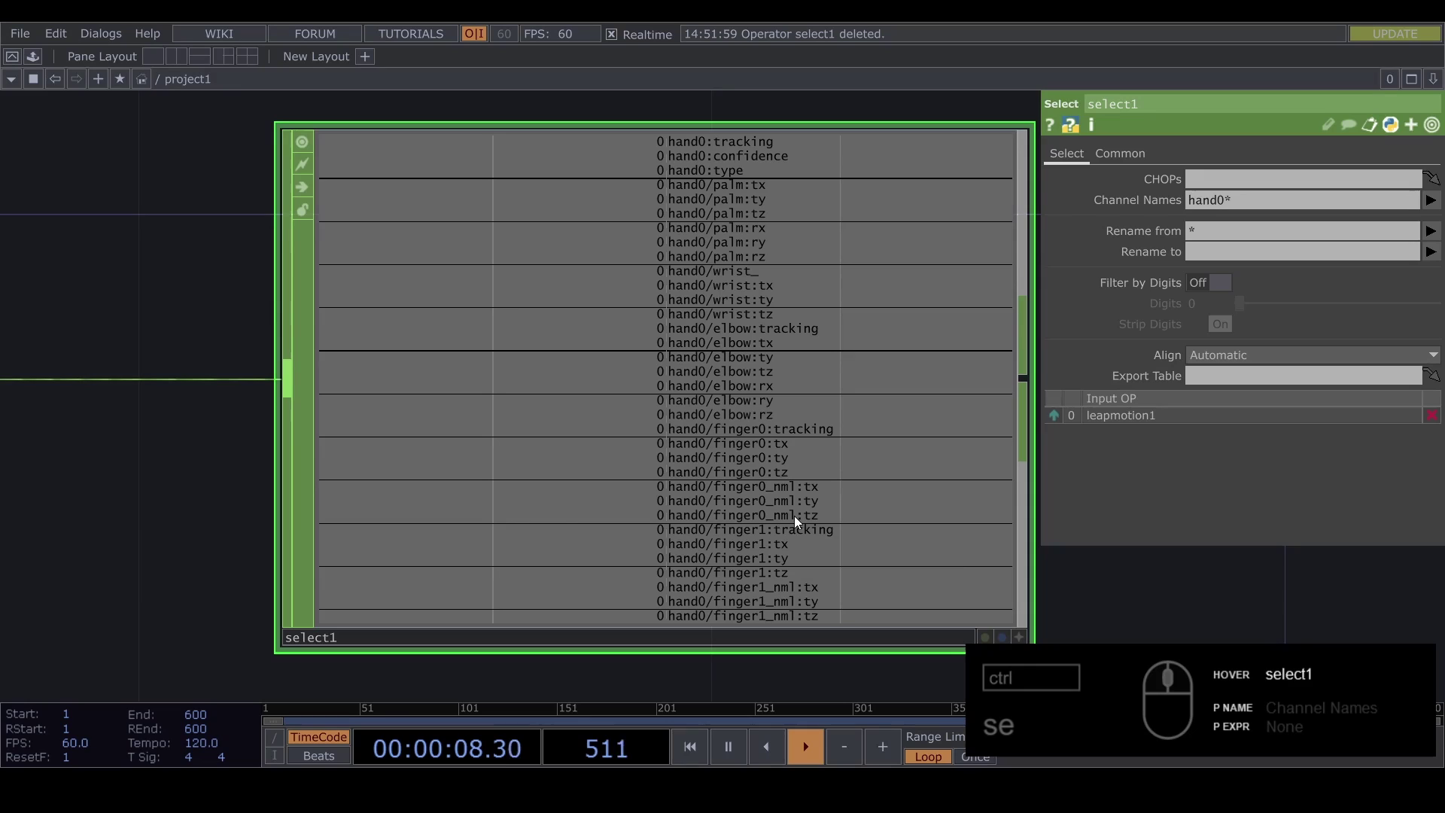
left_click_drag(707, 507, 690, 481)
key("ctrl+c")
type("cv")
left_click(884, 456)
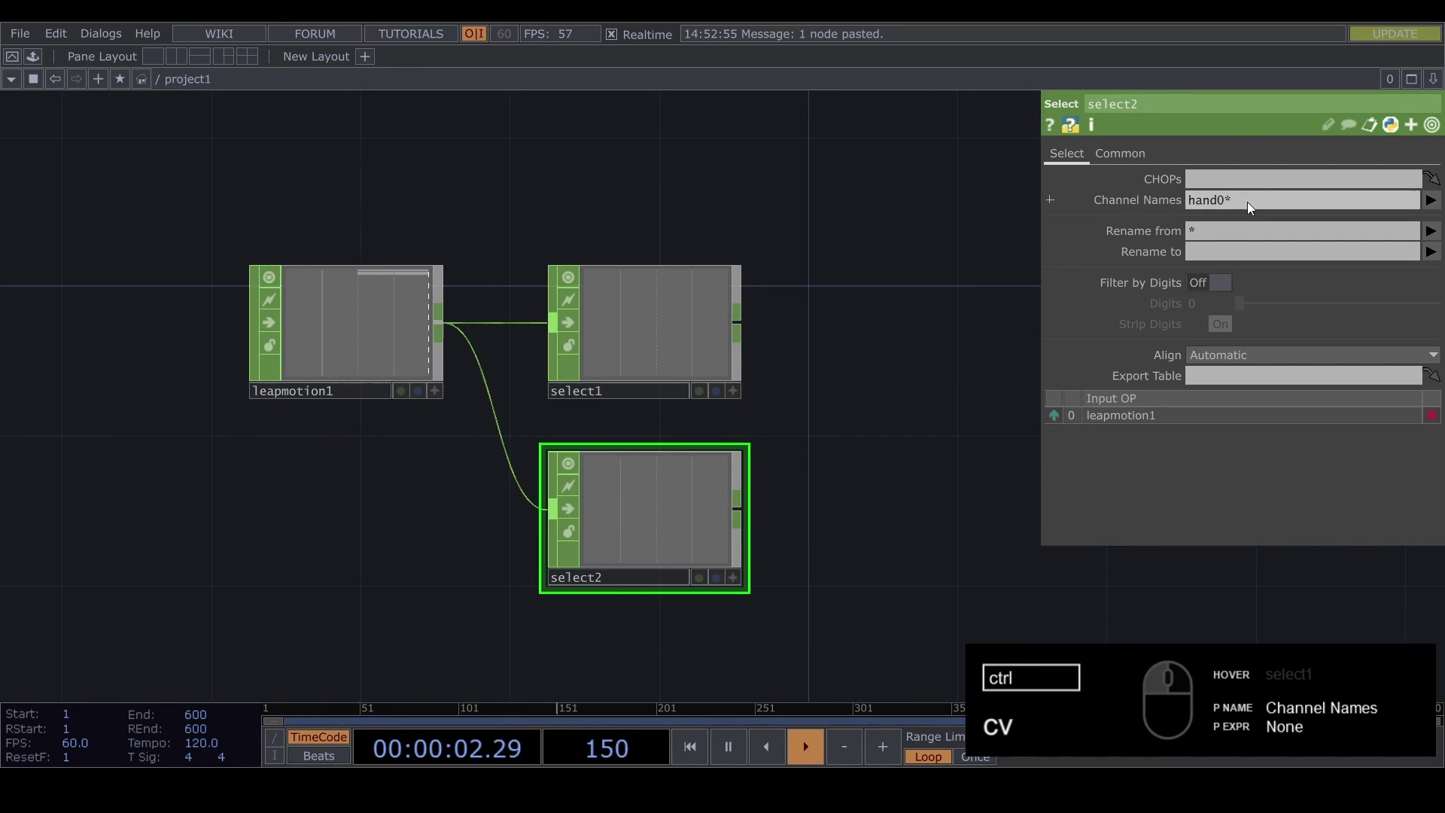
Step: Change select2's Channel Names to hand1* and check the live hand channels in the viewers
left_click(1225, 203)
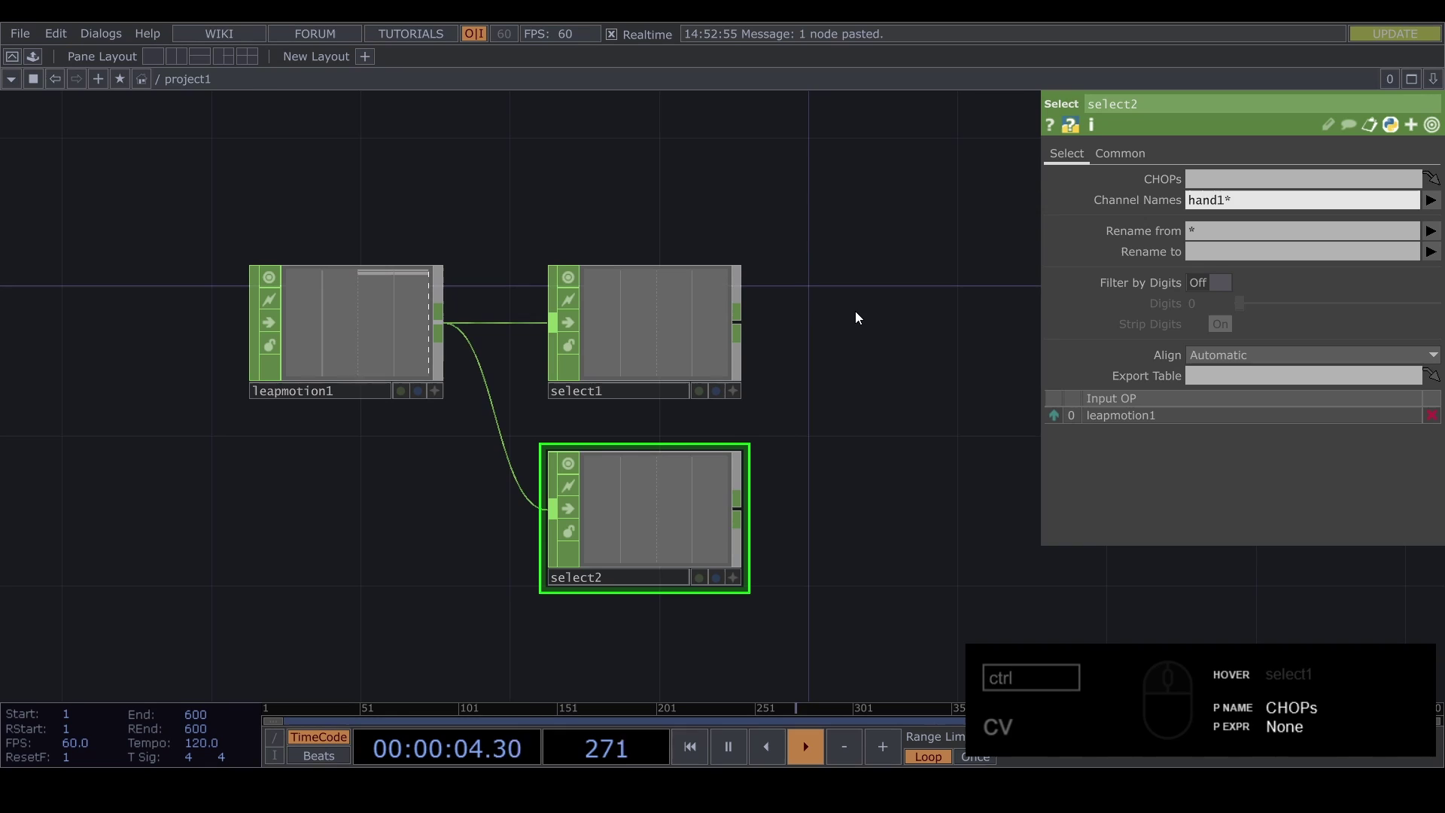
left_click(860, 415)
middle_click(830, 298)
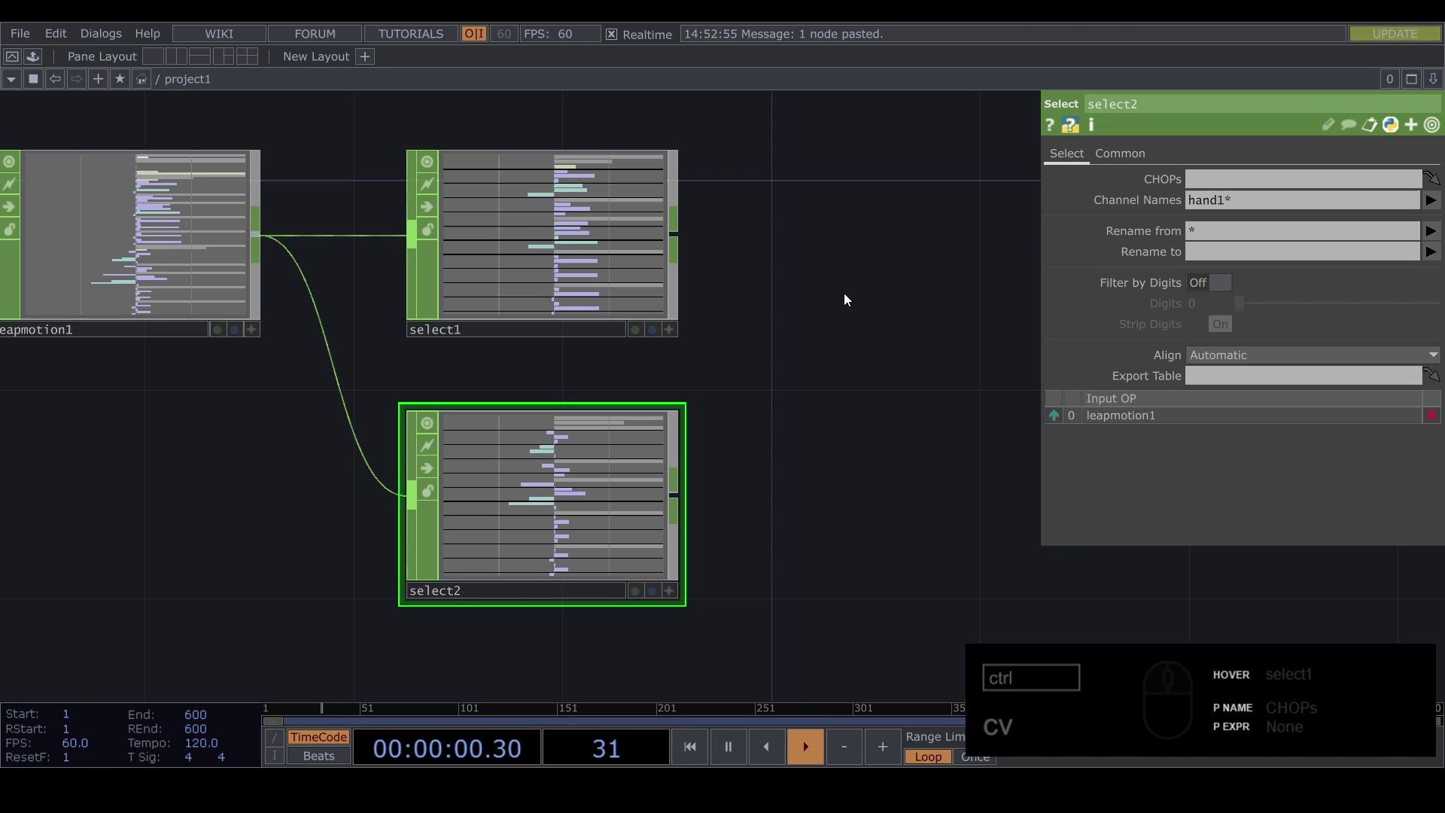
left_click(763, 394)
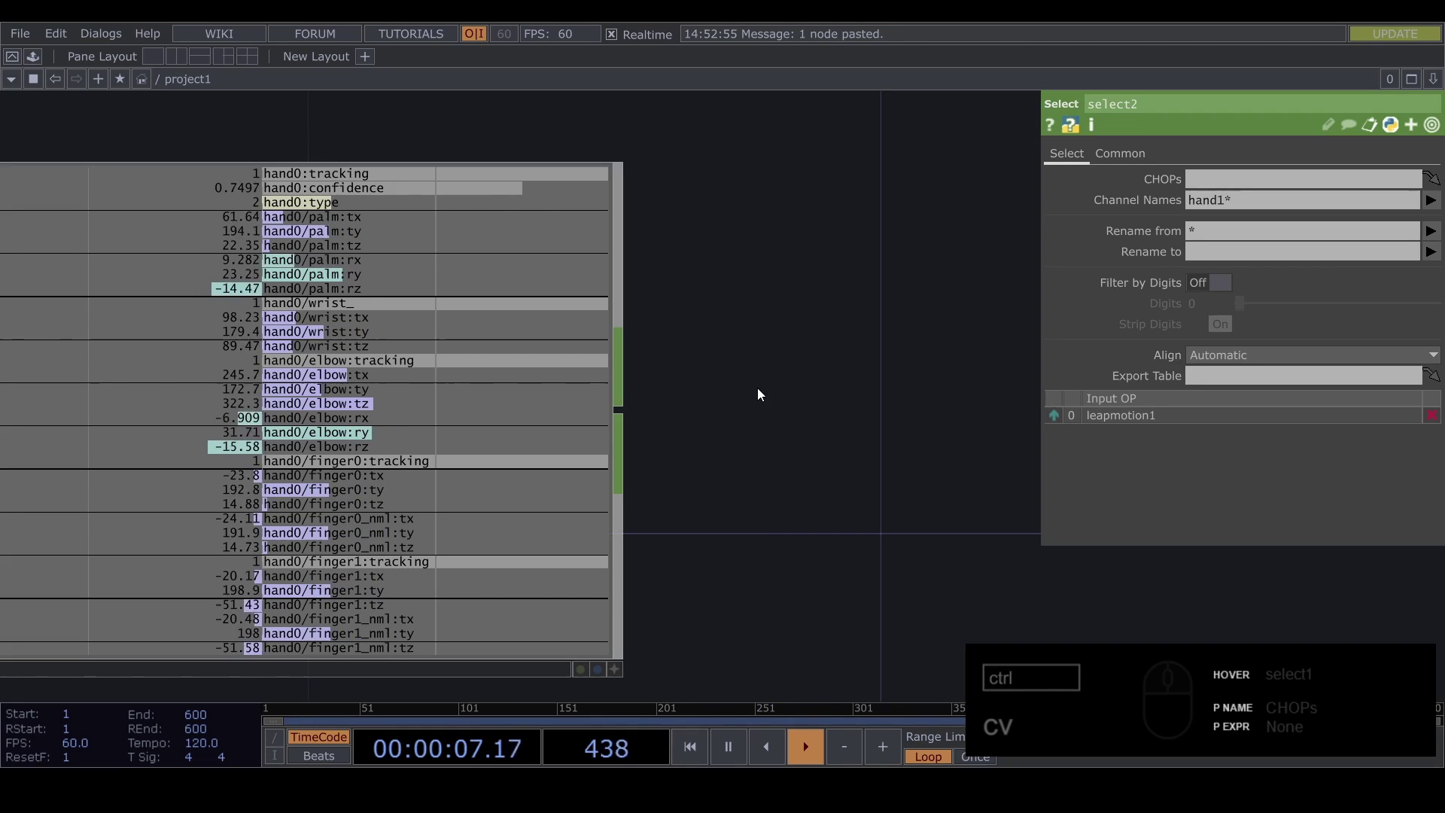
middle_click(760, 380)
Step: Add select3 after select1 with Channel Names *palm* to keep hand0's palm channels
left_click(798, 389)
type("cv")
left_click_drag(589, 398, 752, 383)
key("Tab")
type("e")
left_click(911, 458)
left_click(876, 371)
left_click(737, 154)
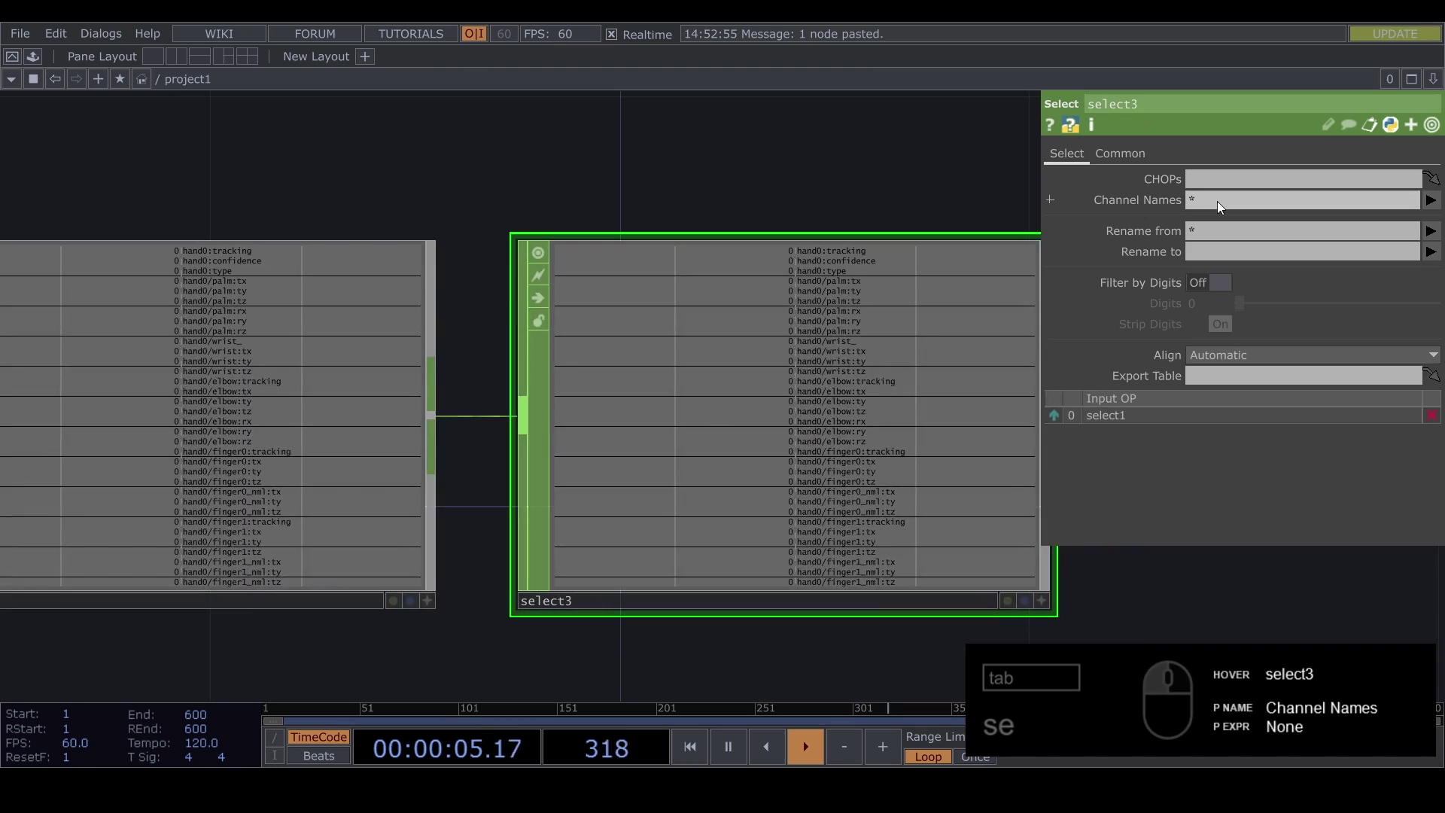
double_click(1224, 211)
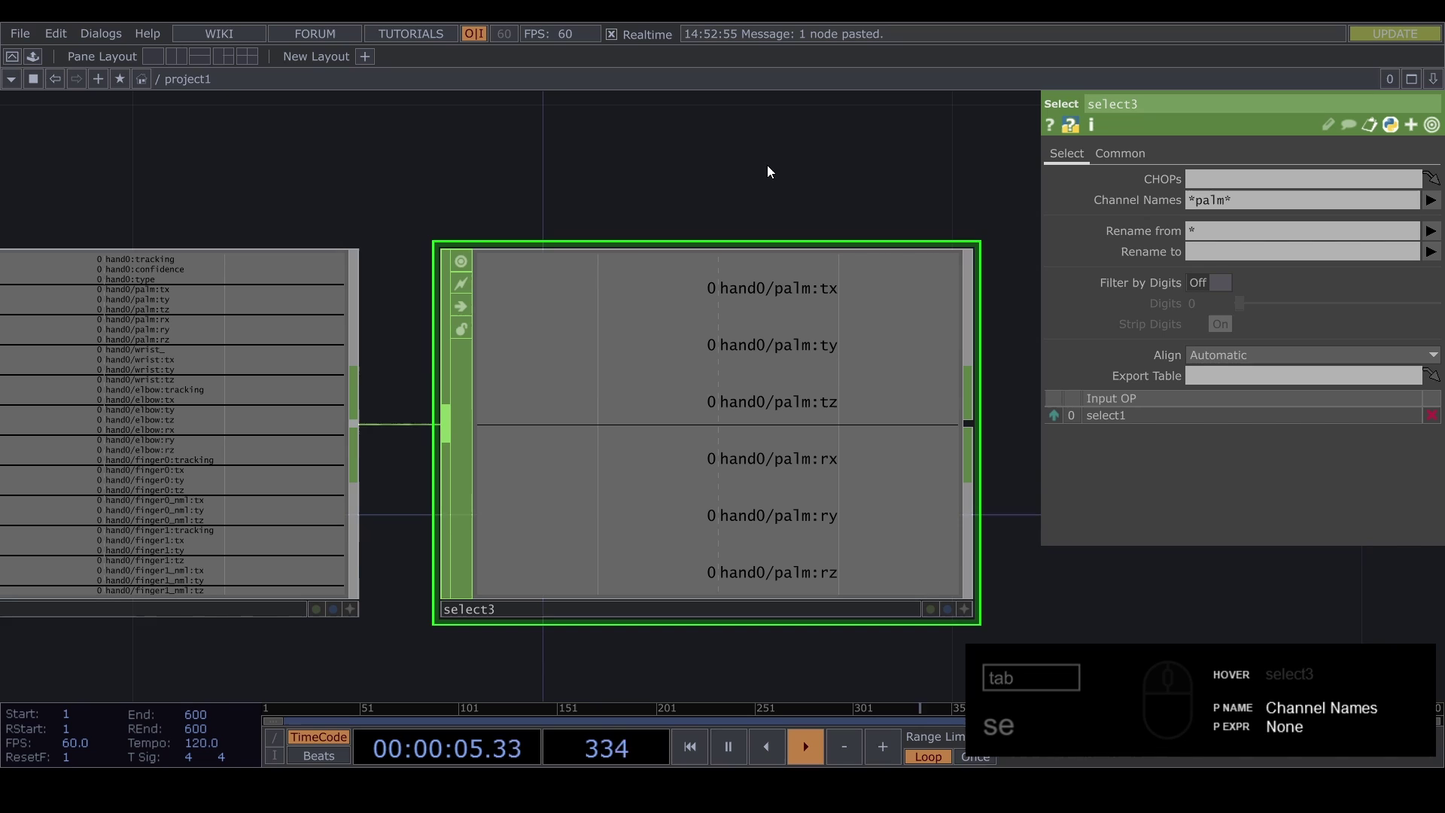
Step: Add select4 after select3 with Channel Names *ty to isolate palm:ty, and copy both nodes
middle_click(876, 442)
left_click(943, 469)
left_click_drag(545, 423, 643, 400)
left_click(802, 500)
left_click(686, 433)
middle_click(674, 427)
left_click(1239, 208)
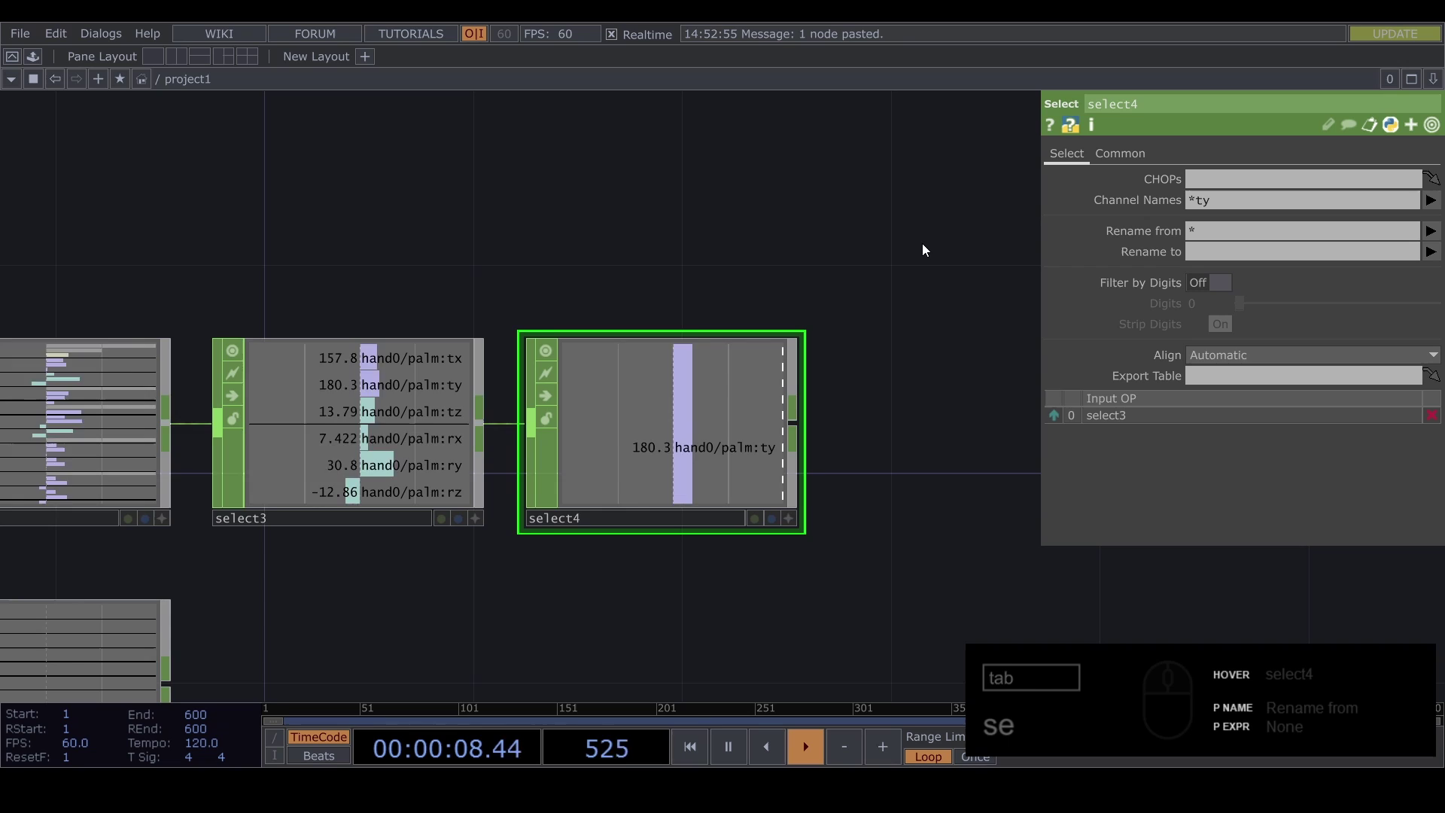
right_click(702, 489)
Step: Paste the palm filters as select5 and select6 and feed select2 into select5
key("BackSpace")
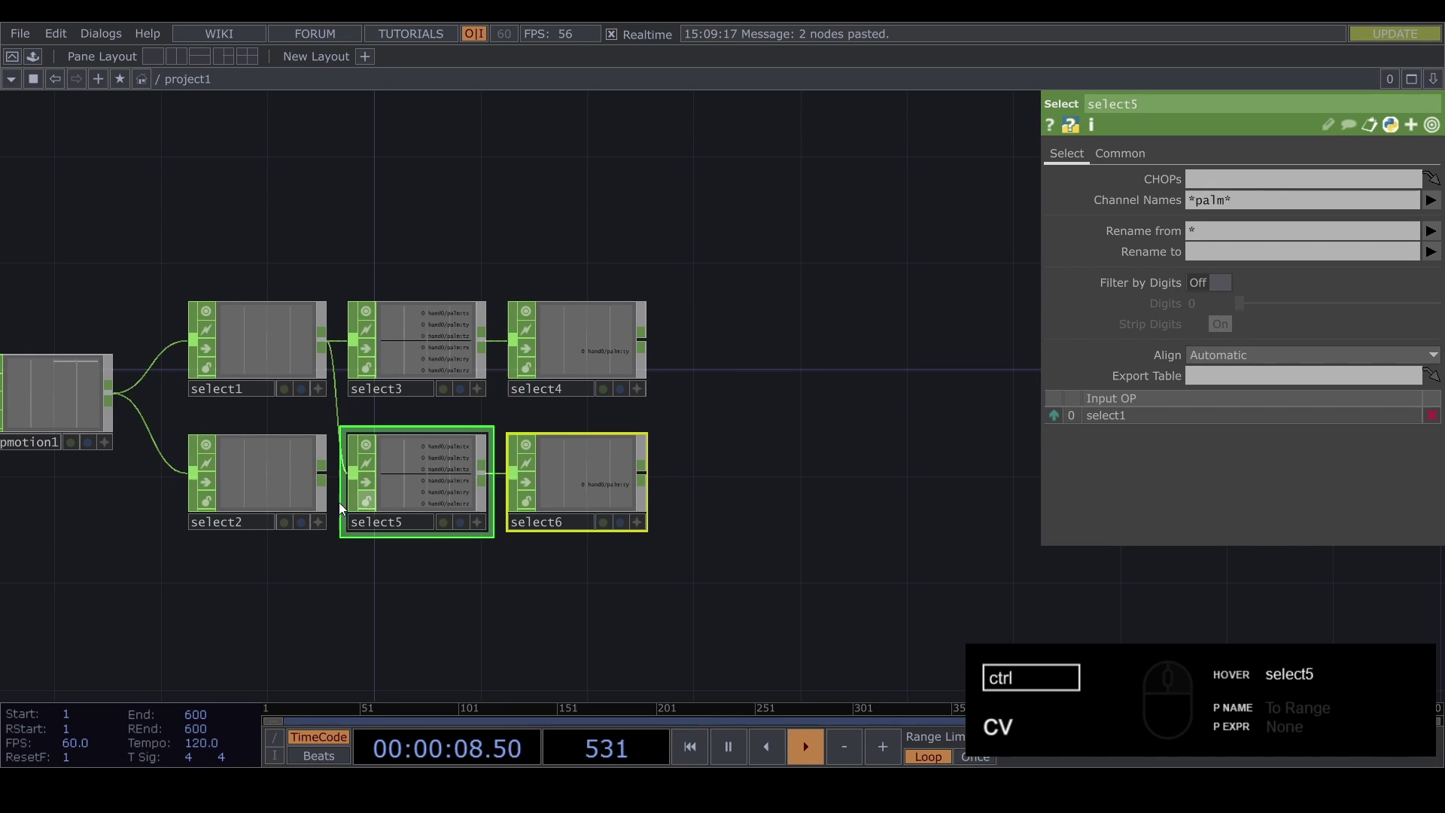
left_click(331, 607)
left_click(299, 649)
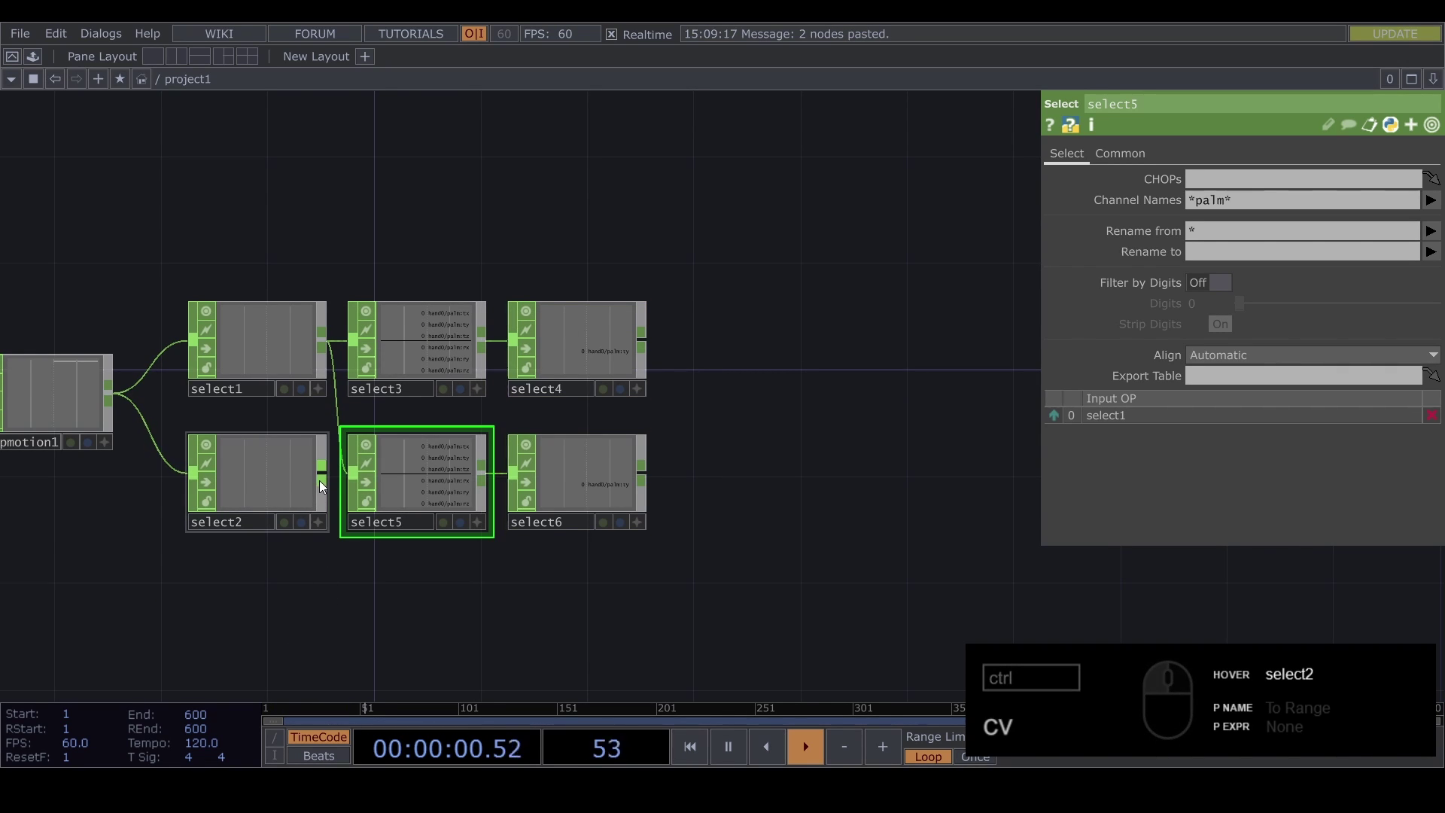
left_click_drag(326, 482, 475, 529)
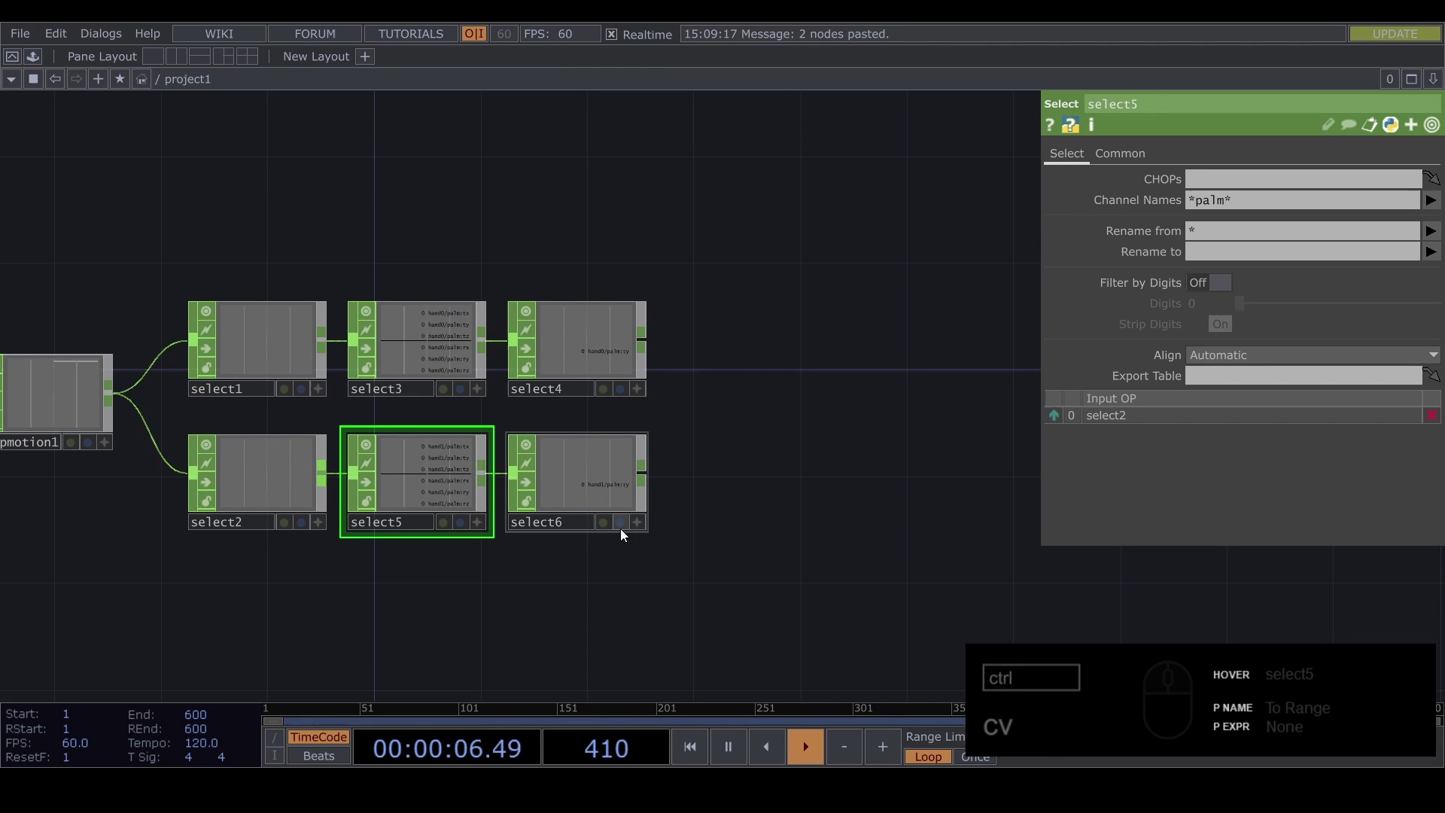
Step: Connect a Math CHOP, math1, after select4
left_click(838, 287)
left_click(505, 365)
type("cv")
left_click(500, 365)
key("Tab")
Step: Place math1 after select4 with From Range 0–600 and To Range 0–1
key("m")
left_click(593, 276)
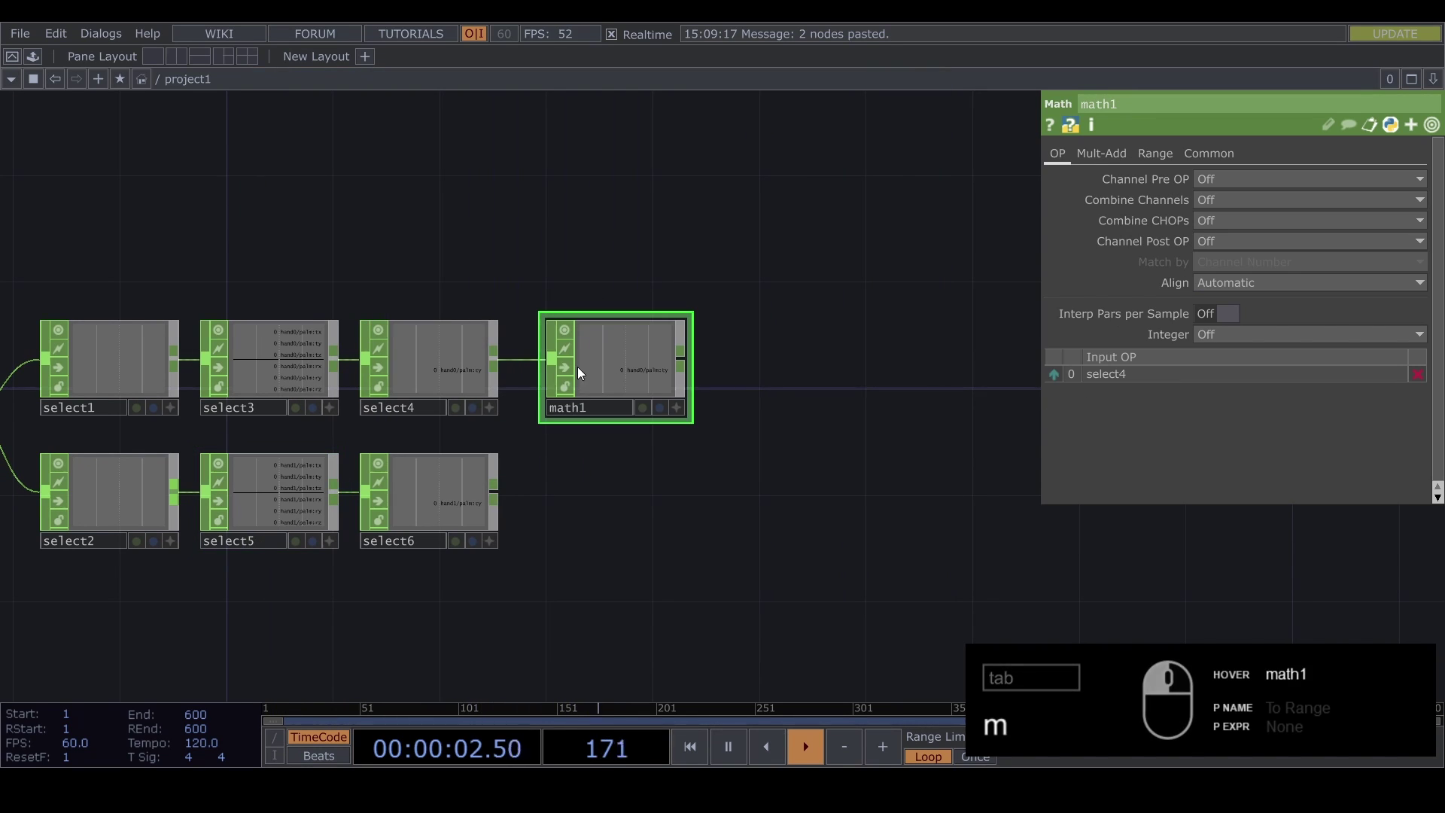
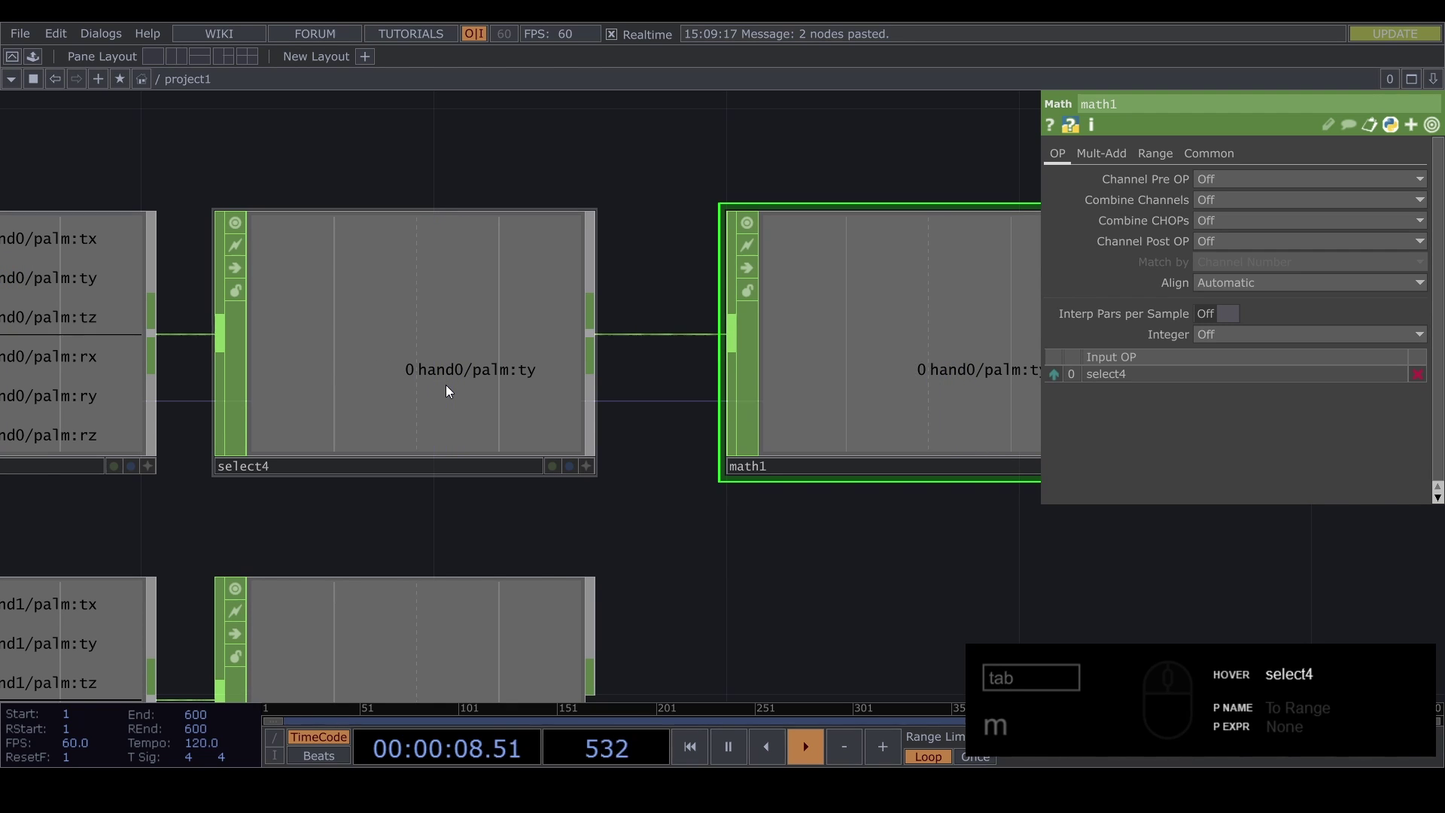
left_click(1167, 156)
left_click(1343, 185)
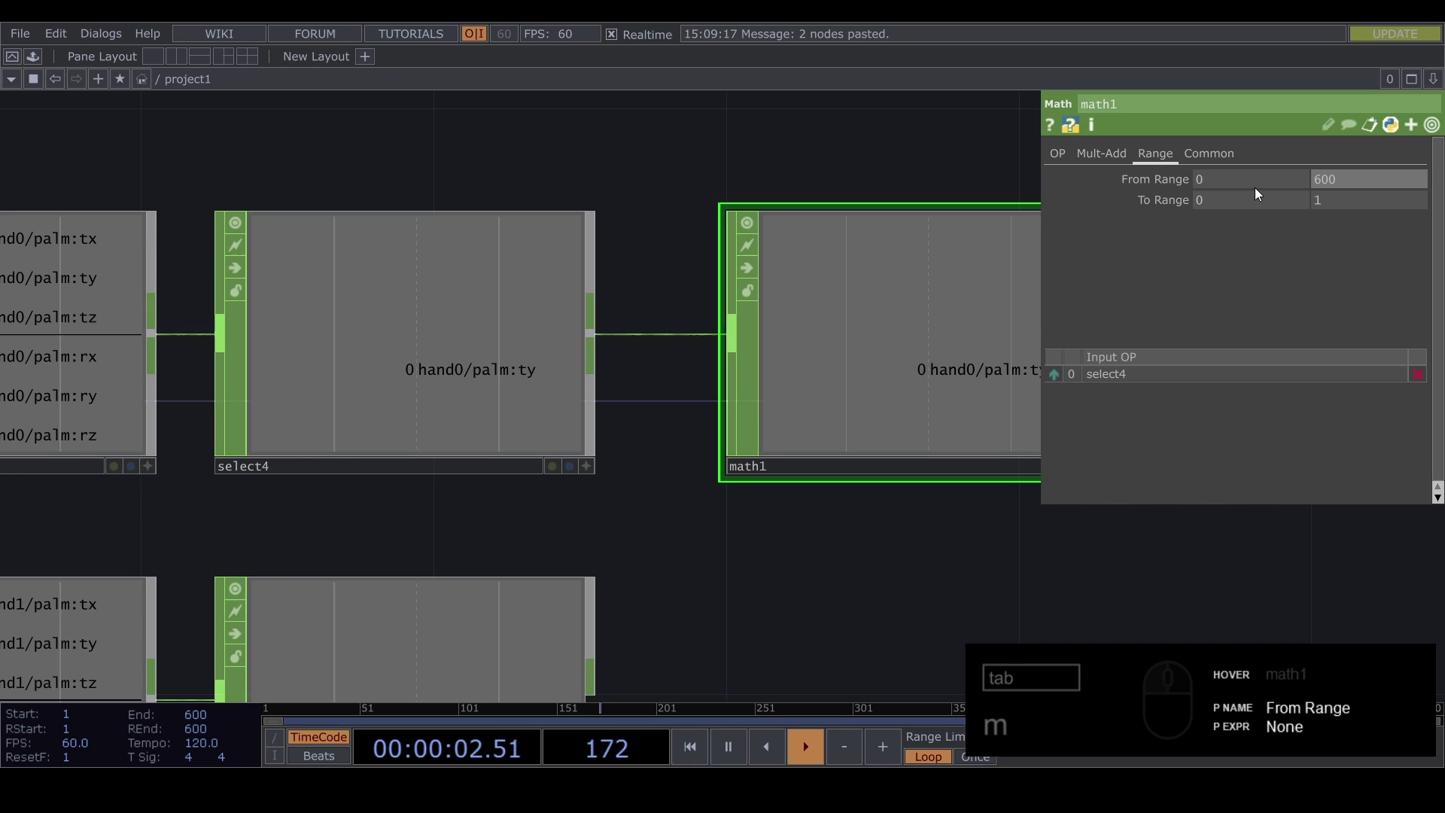
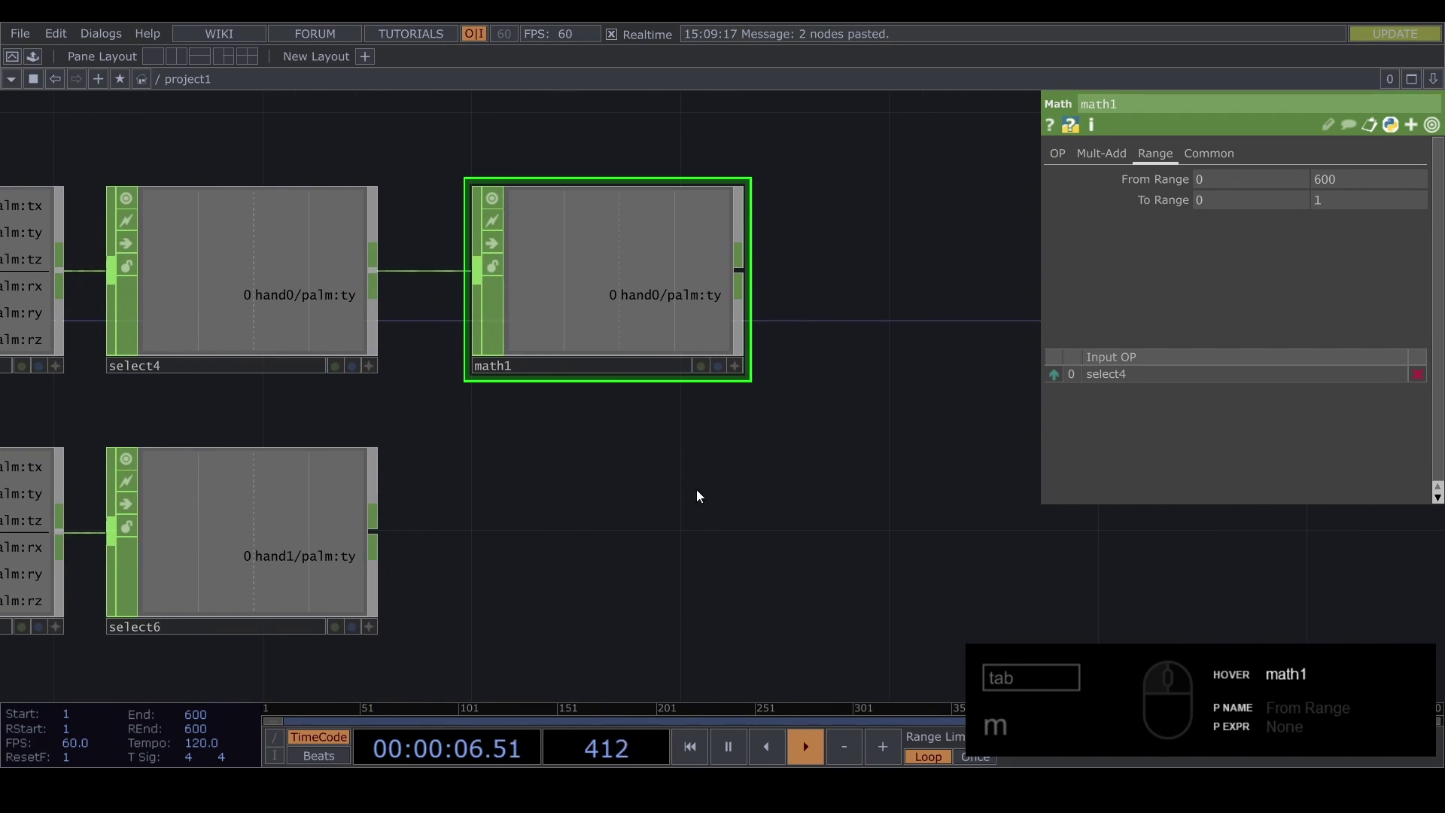
left_click(703, 489)
Step: Pan to the hand1 branch and filter the operator list for Math after select6
left_click_drag(671, 476, 738, 508)
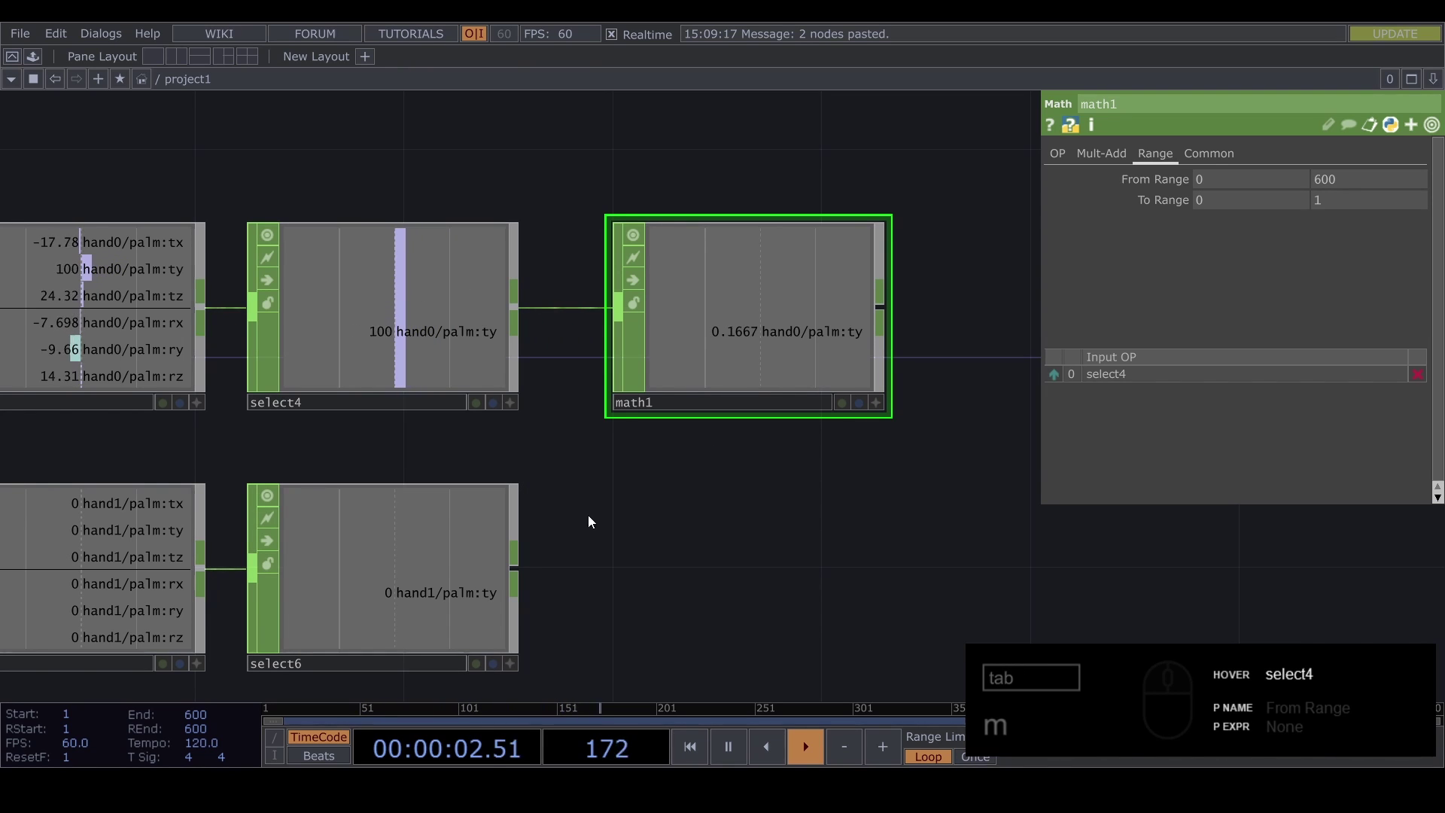
type("m")
left_click(714, 545)
left_click_drag(671, 546, 1177, 182)
type("m")
left_click_drag(1232, 180, 885, 211)
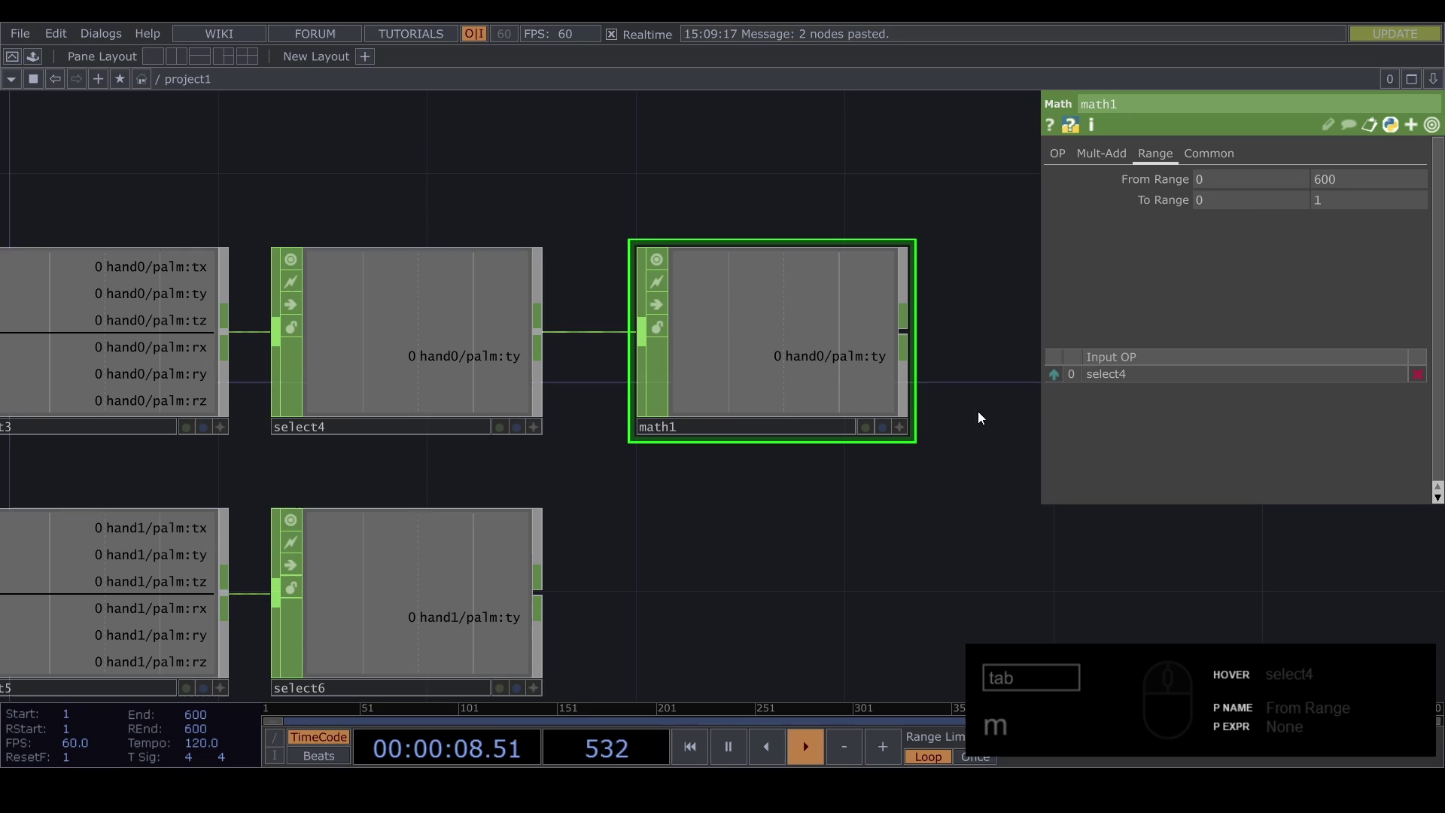
left_click(912, 504)
left_click_drag(499, 357, 577, 355)
type("m")
key("Tab")
type("at")
left_click(616, 220)
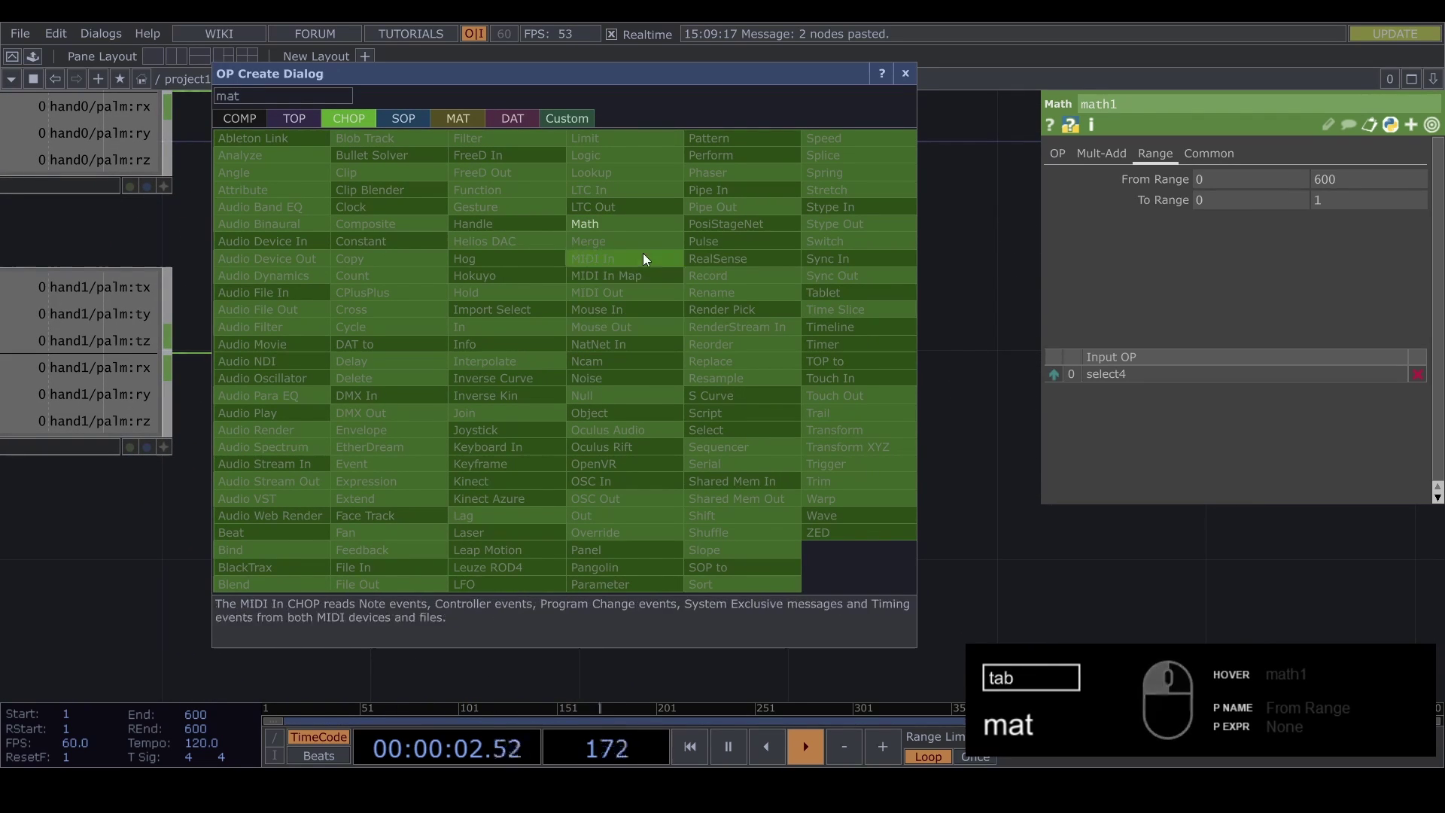
Step: Place math2 after select6 with From Range 0–600 and To Range 0.5–1
left_click(644, 233)
left_click(730, 343)
left_click(1167, 166)
left_click(1365, 182)
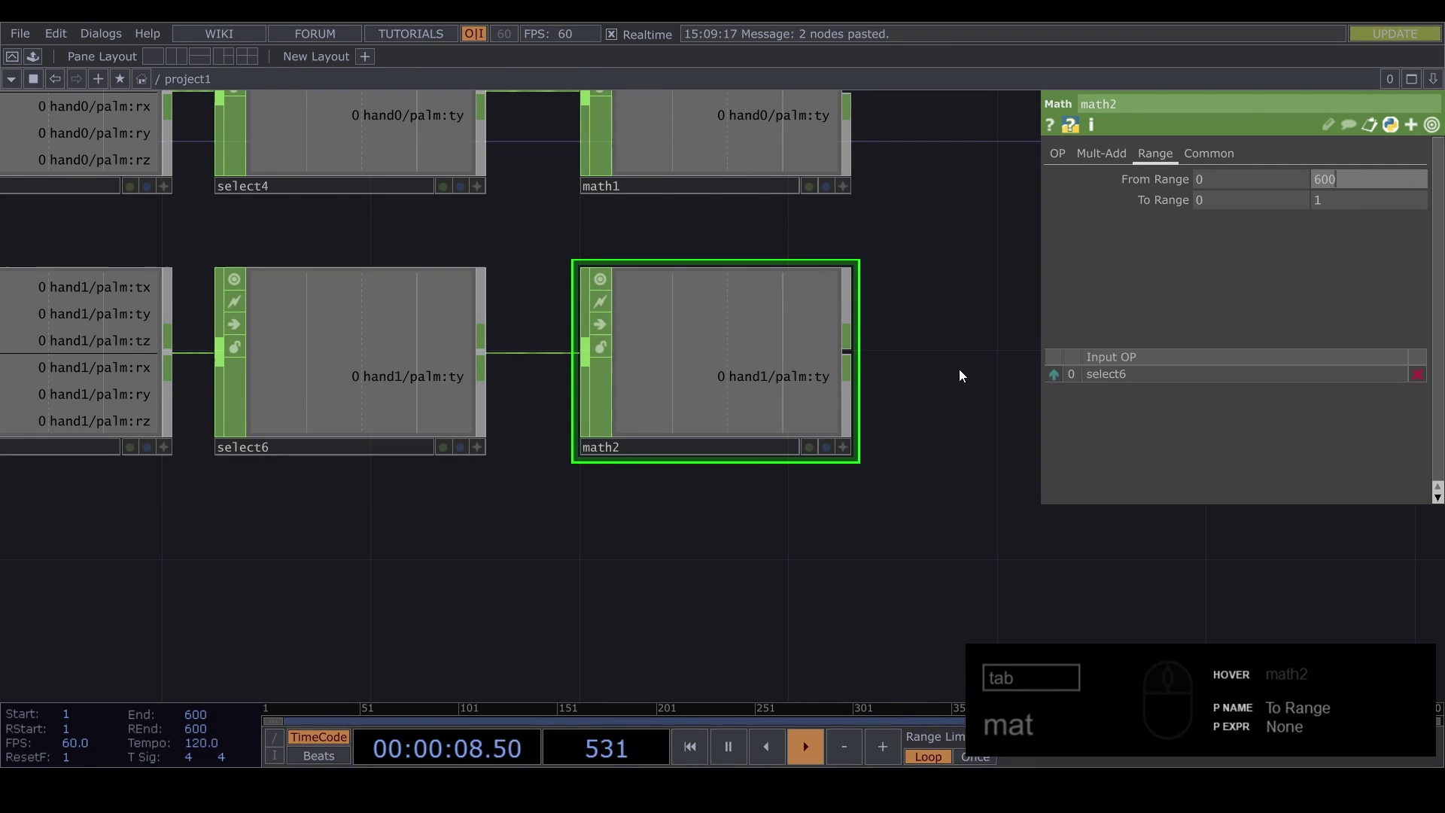
left_click(1245, 198)
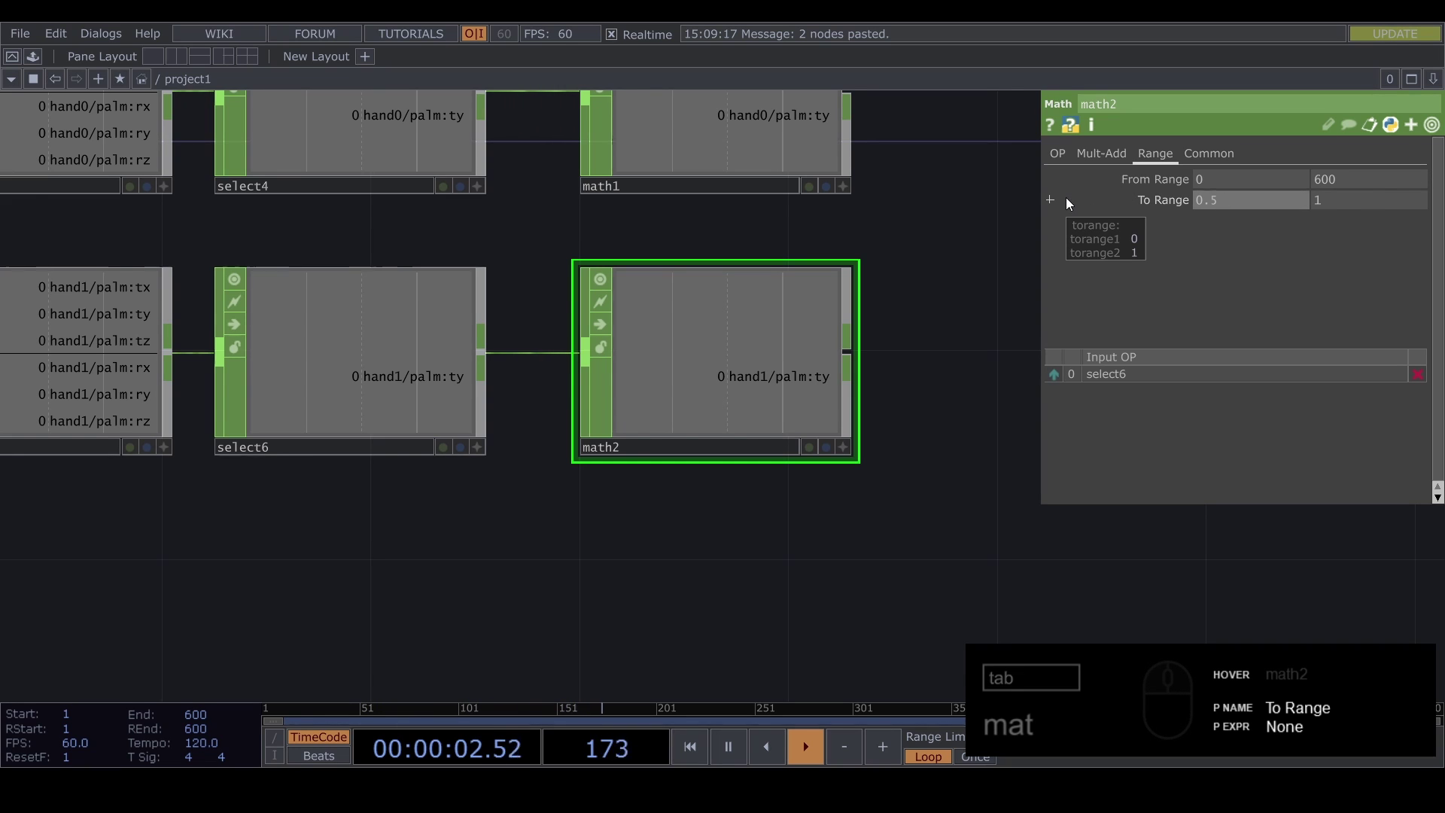
left_click(911, 347)
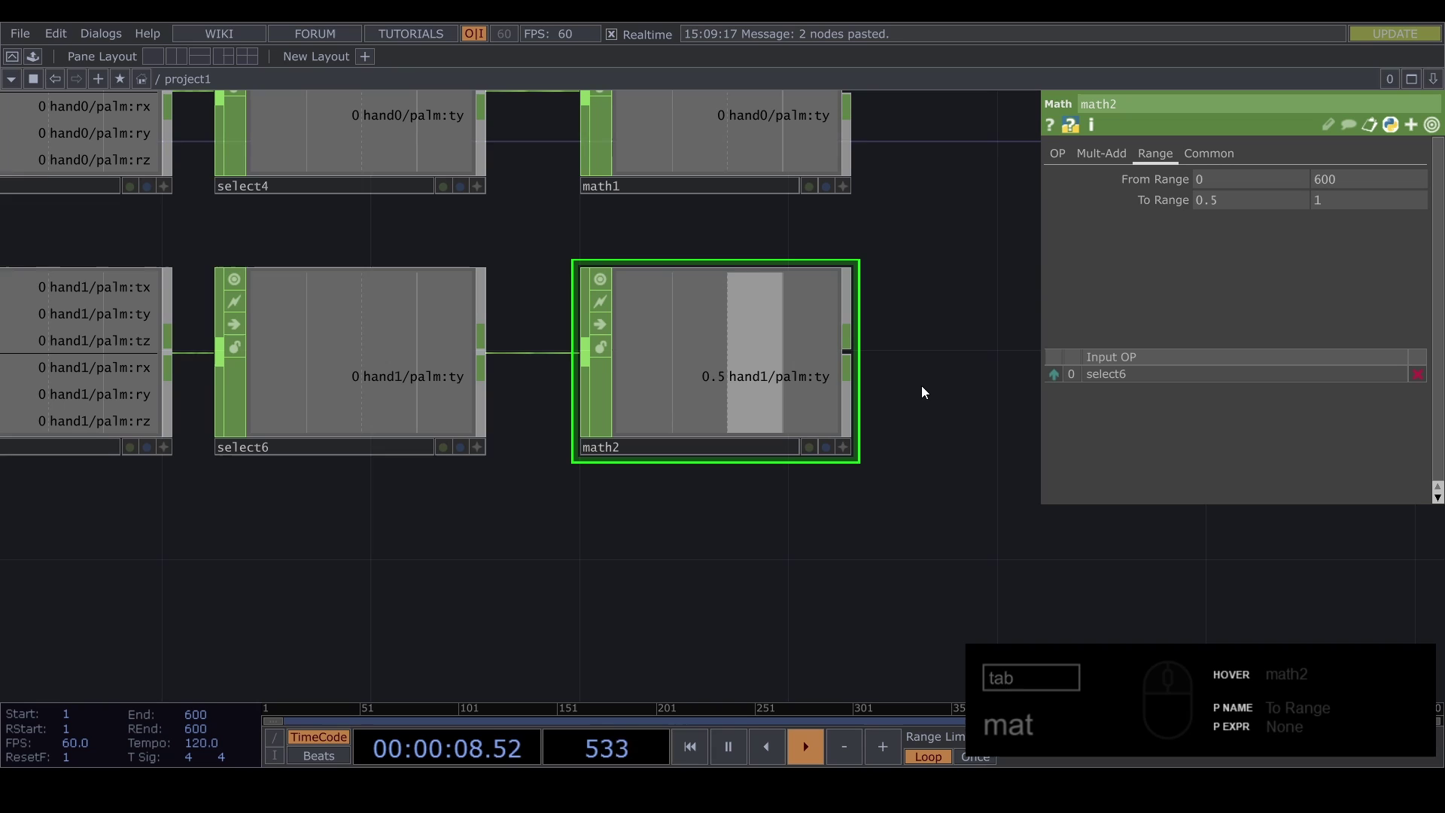
key("Delete")
left_click(483, 379)
left_click(610, 331)
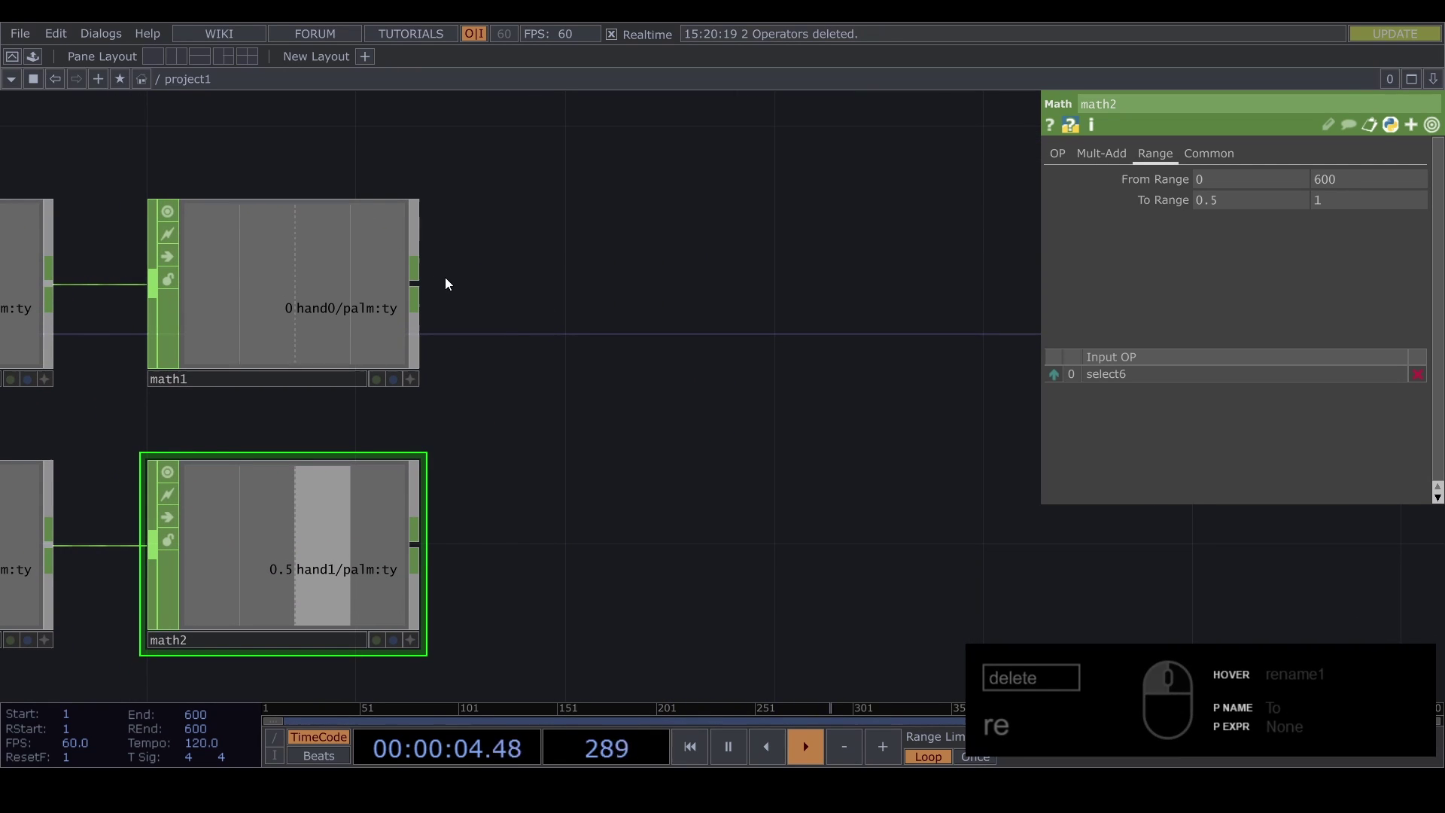
Step: Add rename1 after math1 renaming its channel to ch1n64
left_click(419, 293)
left_click_drag(430, 288, 750, 248)
key("Tab")
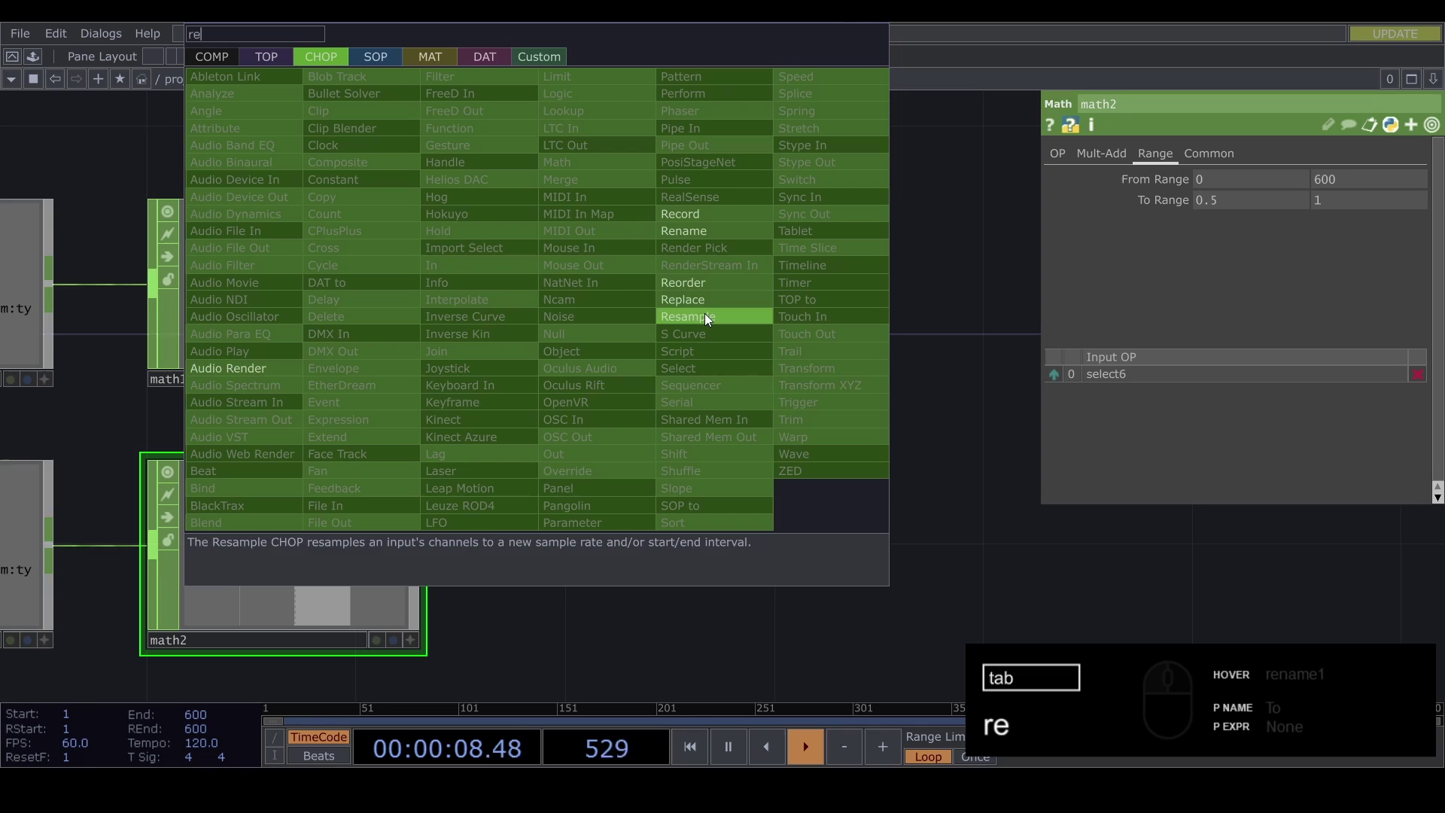
left_click(705, 243)
left_click(642, 306)
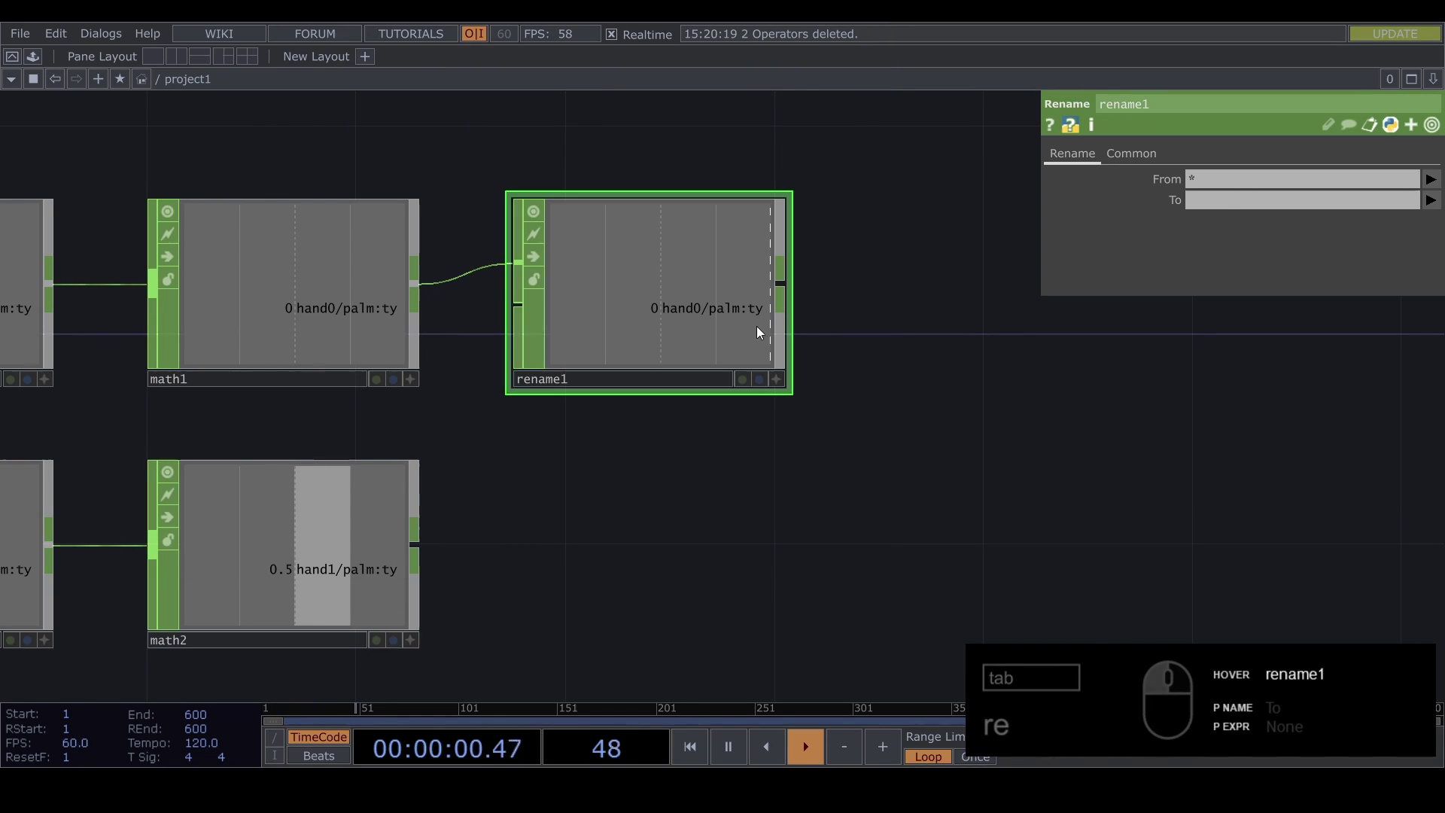
left_click_drag(1216, 207, 763, 456)
Step: Add rename2 after math2 renaming its channel to ch1n63
left_click_drag(420, 541, 401, 554)
left_click(425, 552)
key("Tab")
key("BackSpace")
type("e")
left_click(655, 548)
left_click(1237, 198)
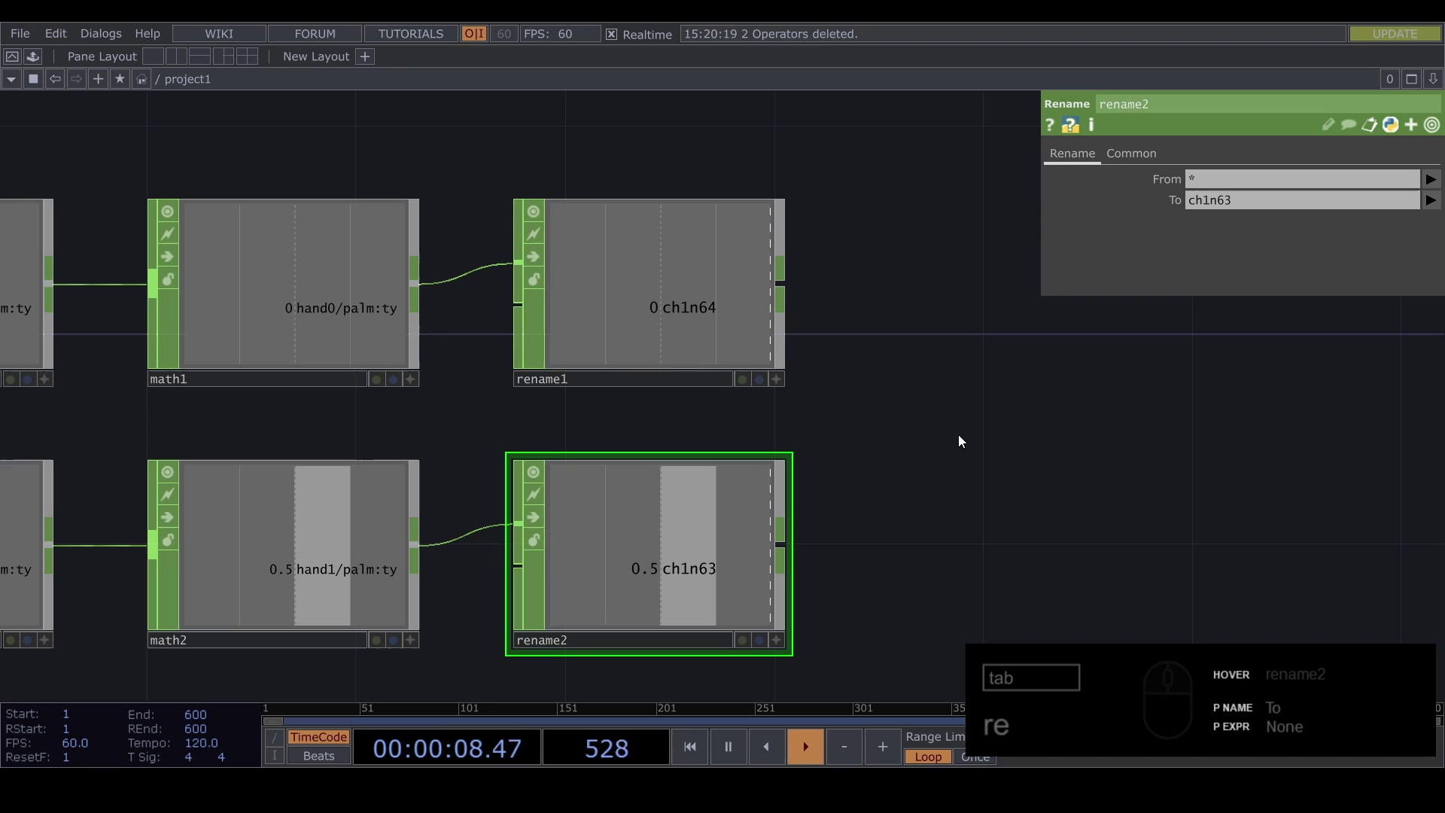
left_click(992, 453)
middle_click(740, 370)
Step: Add a Merge CHOP (merge1) combining rename1's ch1n64 and rename2's ch1n63
left_click_drag(539, 283, 647, 346)
key("Tab")
key("m")
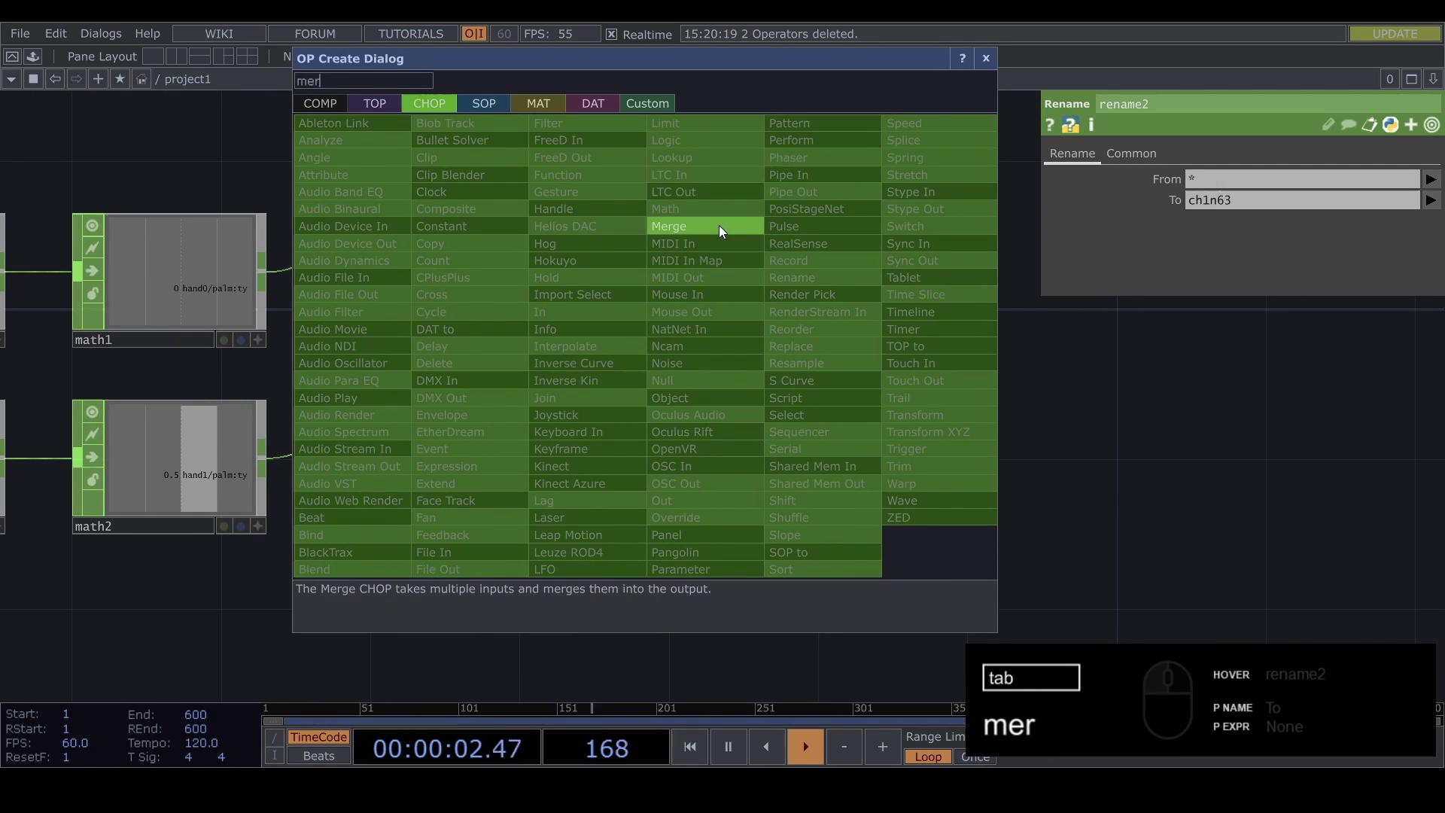
type("mer")
left_click(720, 261)
left_click(707, 400)
left_click(535, 473)
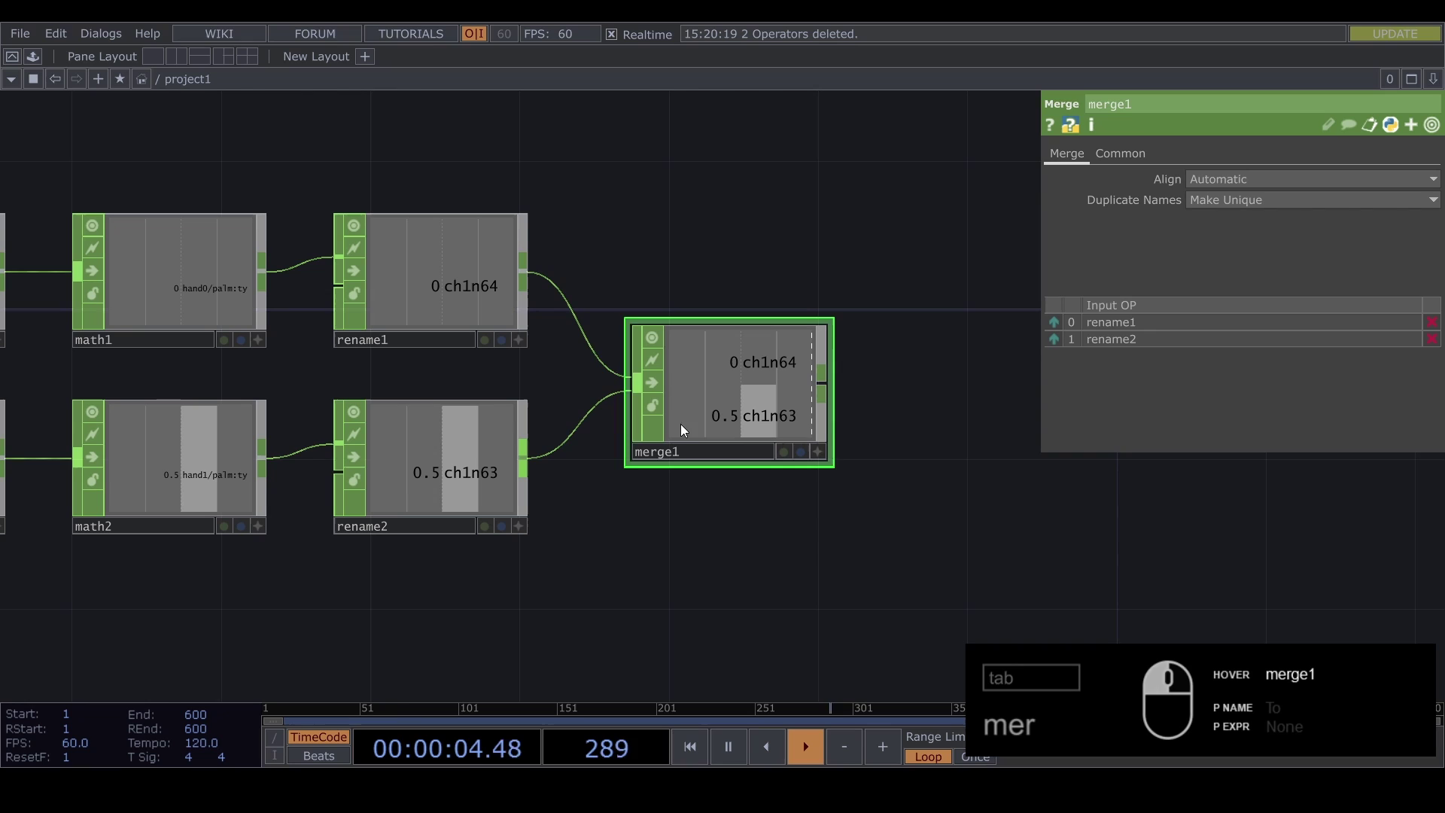
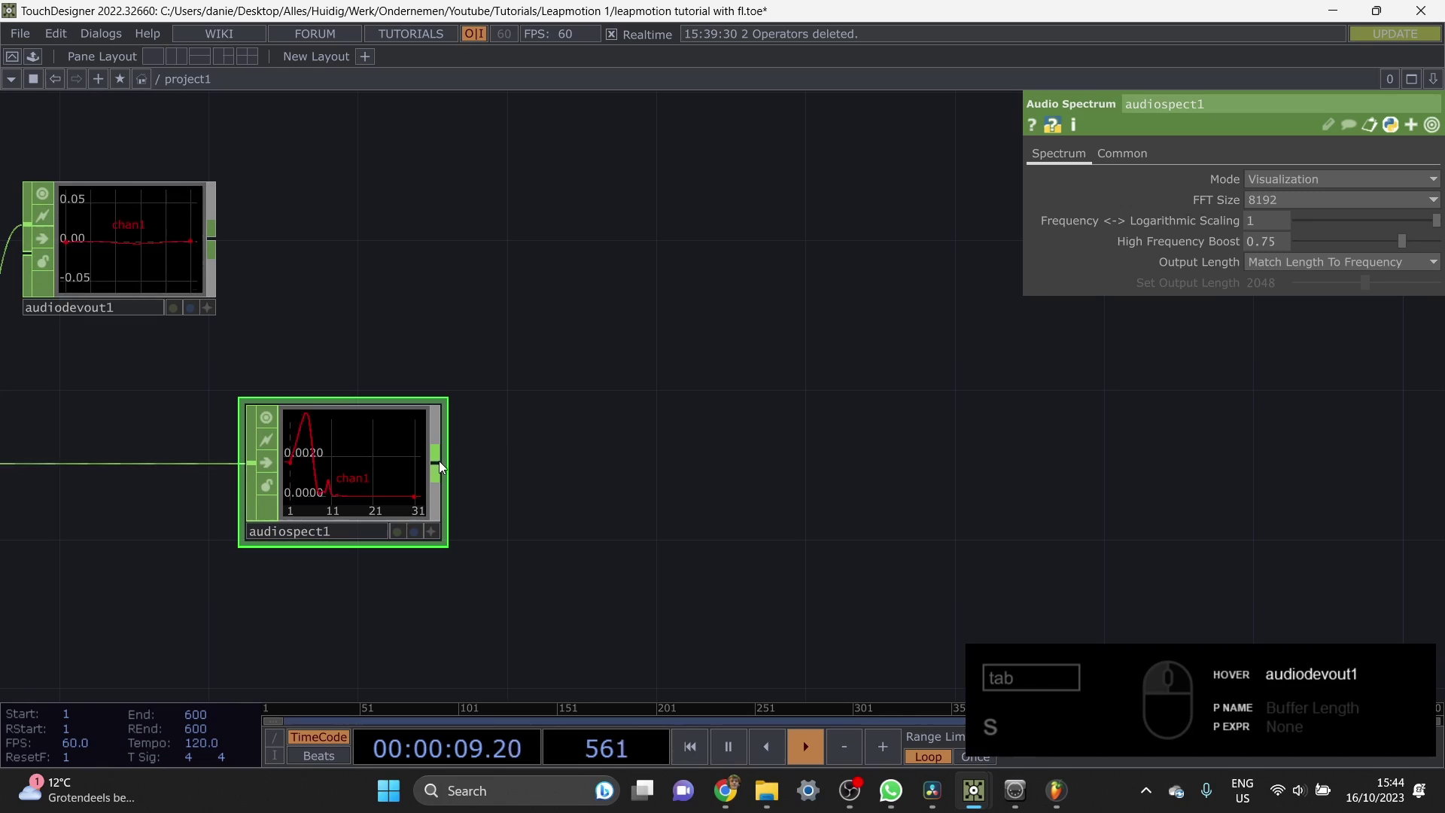
Step: Add an Analyze CHOP after audiospect1 averaging the spectrum to one value
left_click_drag(446, 471, 499, 438)
key("Tab")
key("a")
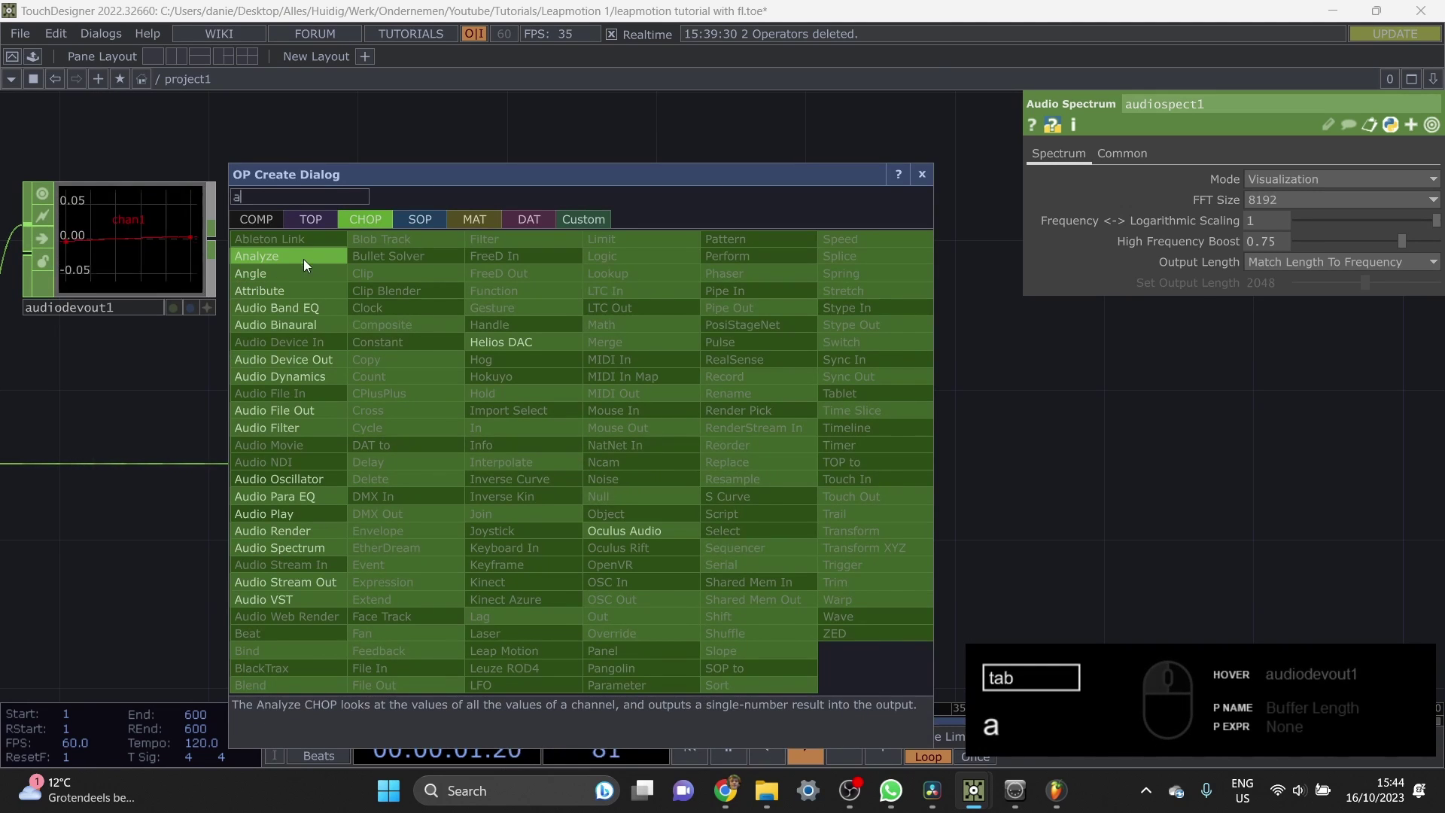
left_click(365, 284)
left_click(620, 471)
key("Delete")
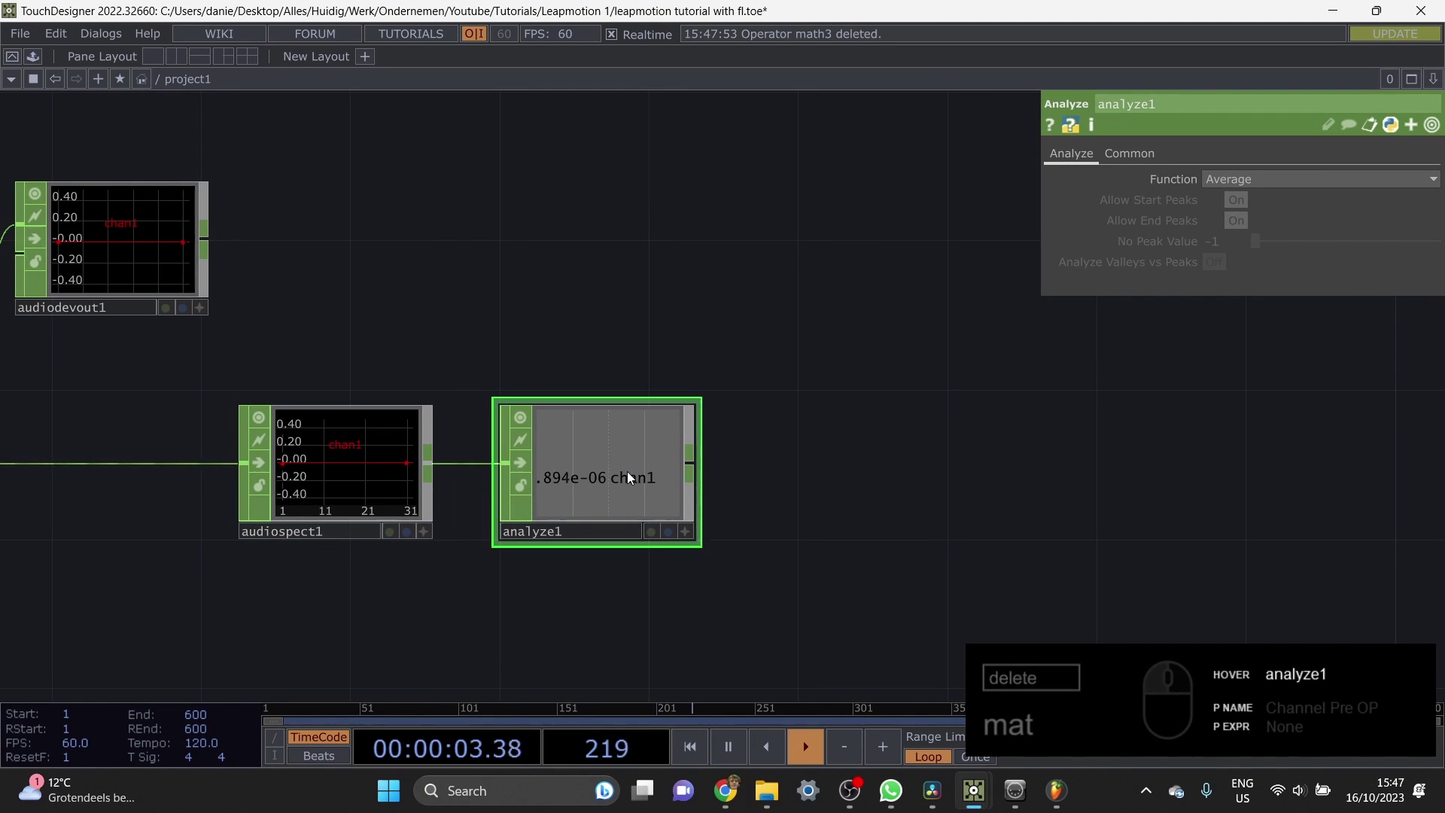
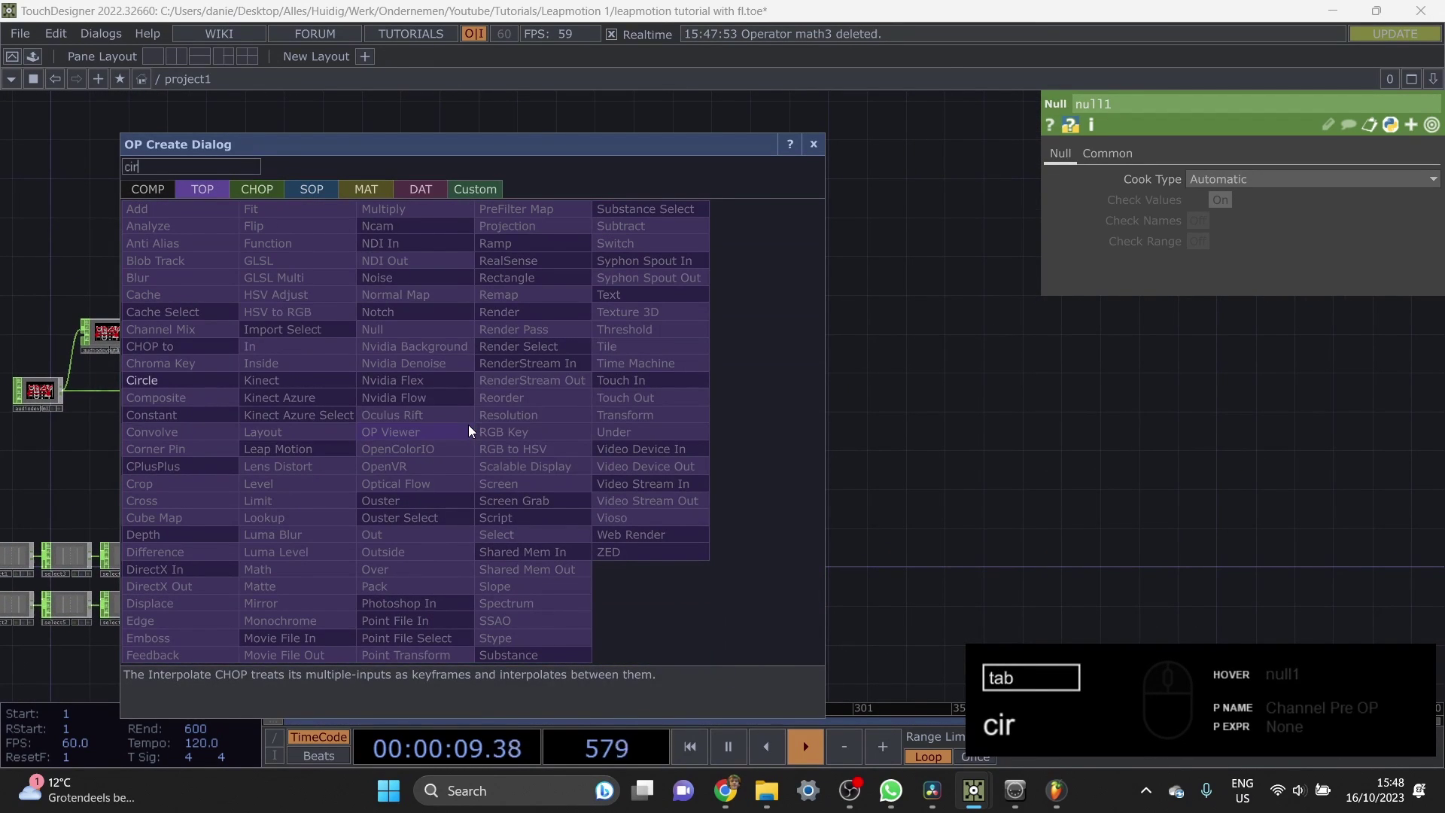
Step: Create a Circle TOP (circle1) and set its resolution preset to 1920×1080
type("cir")
left_click(212, 396)
left_click(525, 401)
middle_click(523, 398)
left_click(1171, 168)
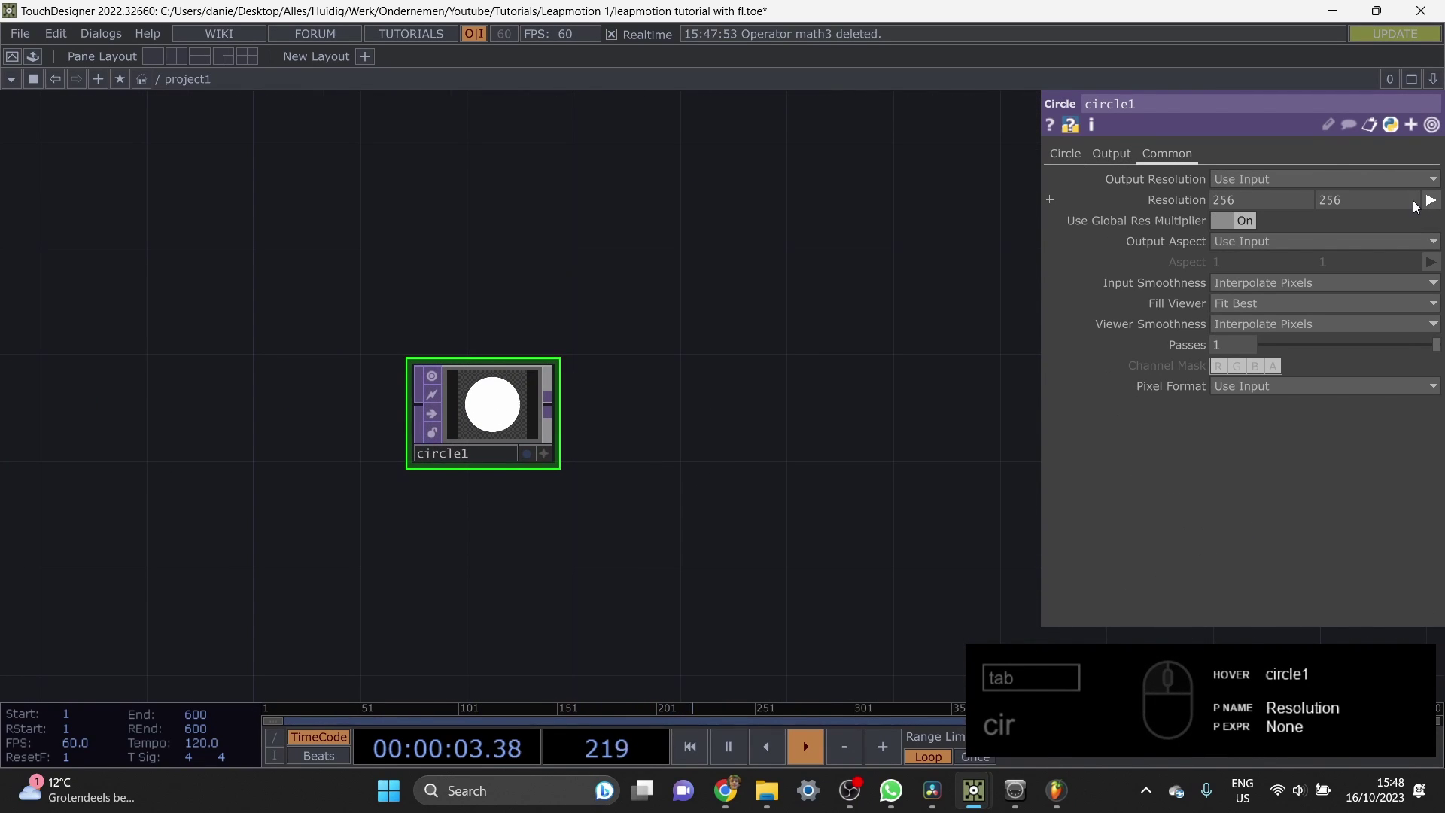
left_click(1439, 206)
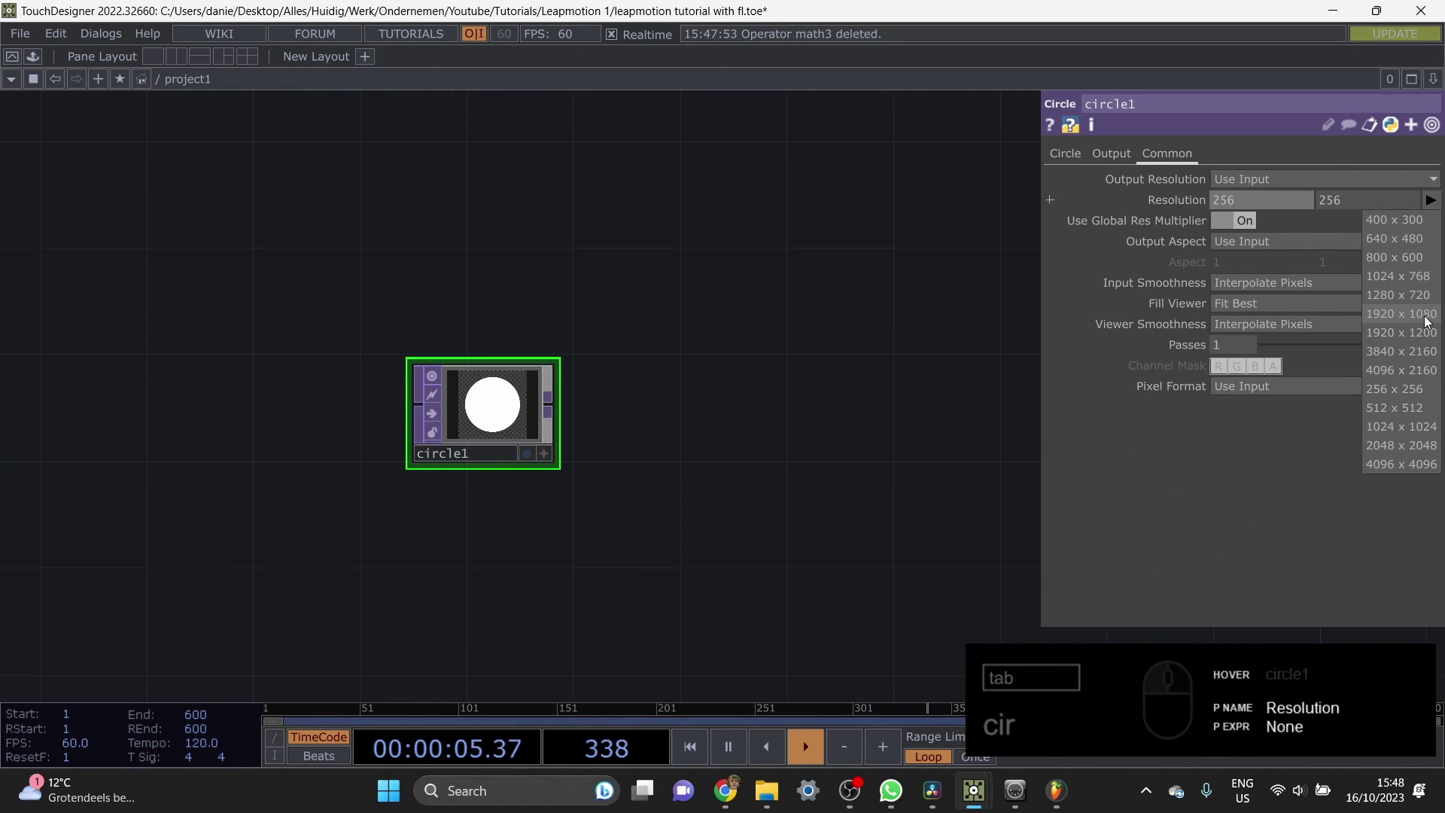
left_click(1429, 322)
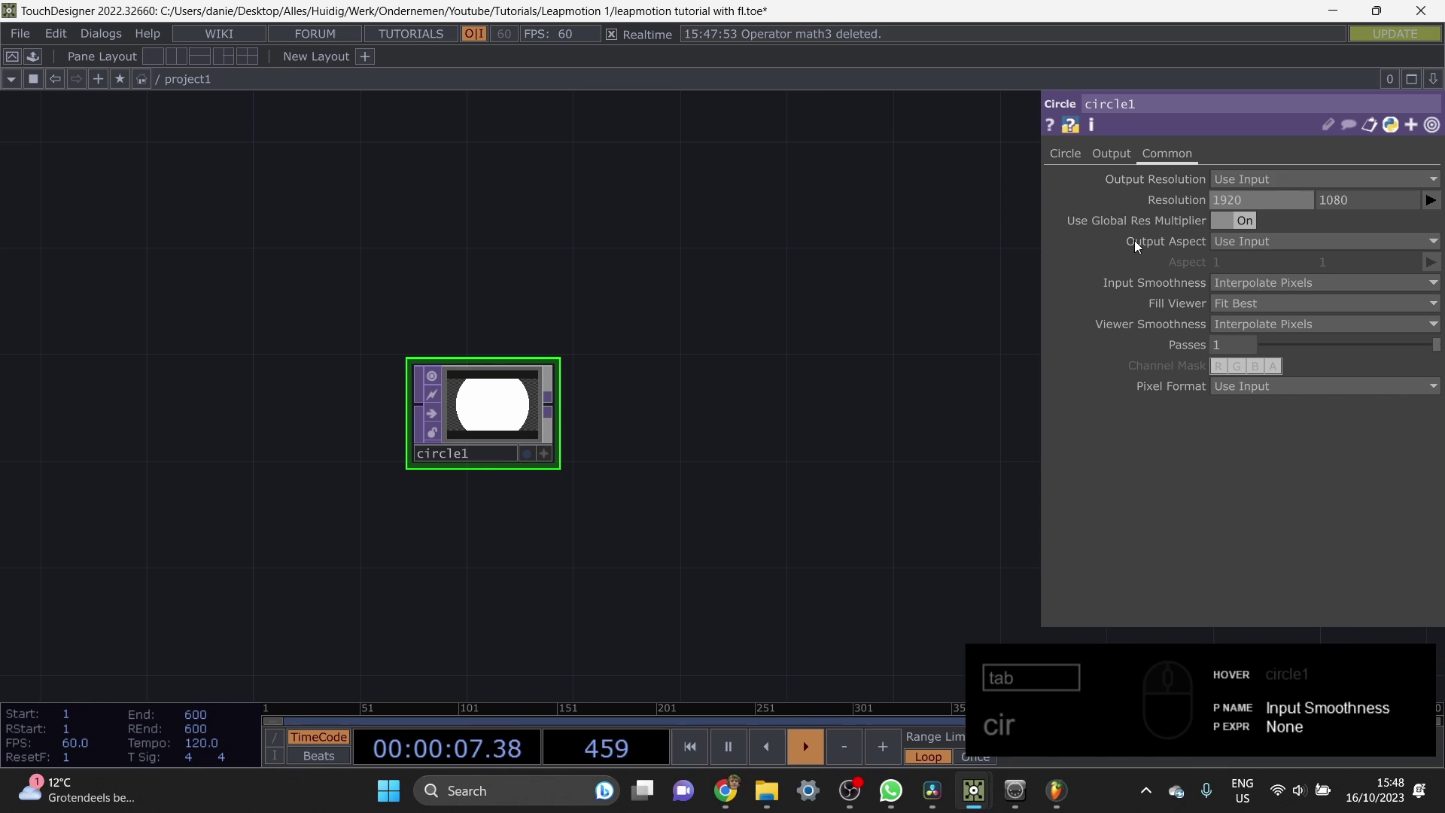
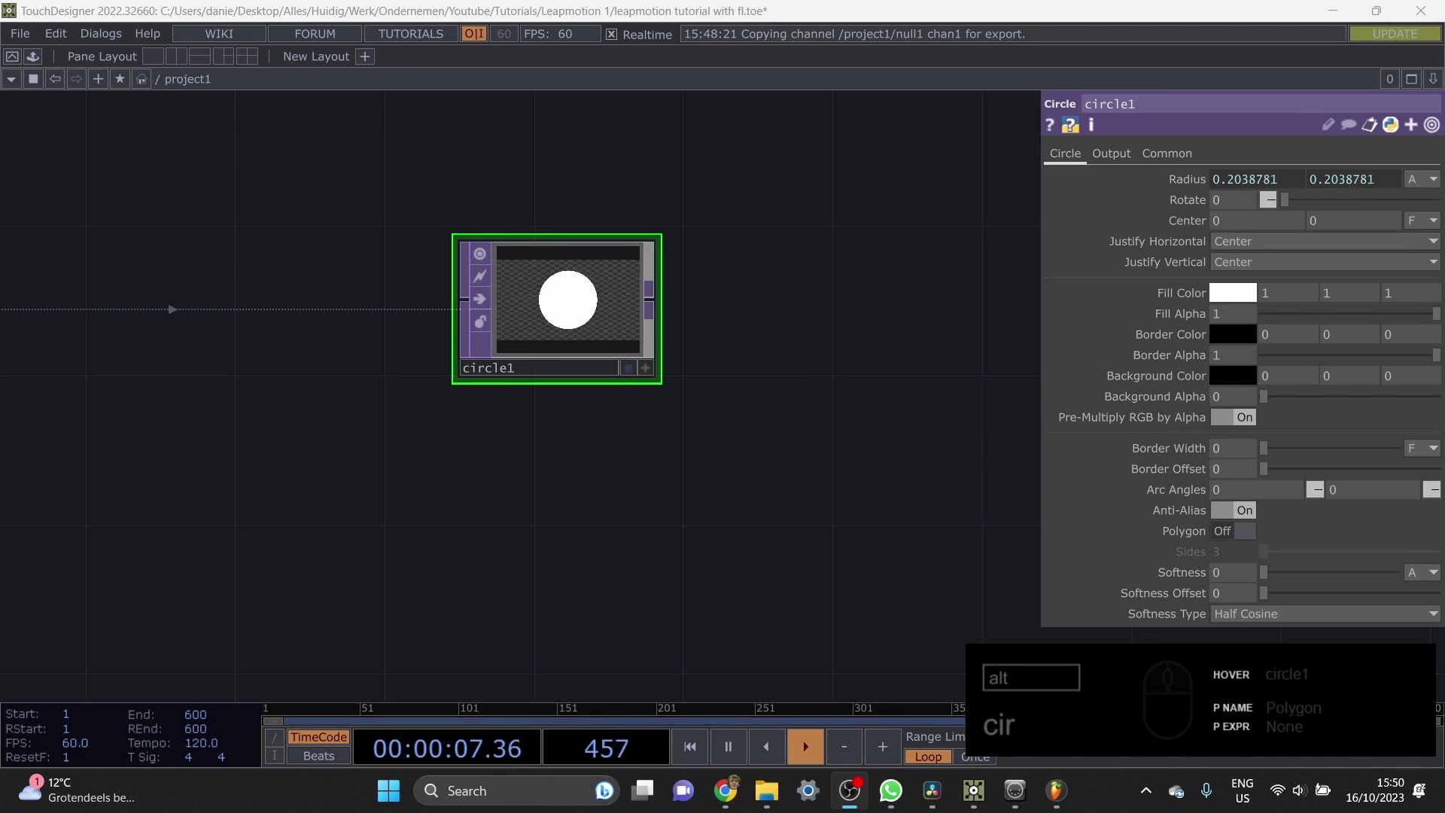
Step: Add a Null CHOP (null2) after the MIDI merge and wire a Gaussian Filter CHOP after it
left_click(435, 408)
left_click(353, 541)
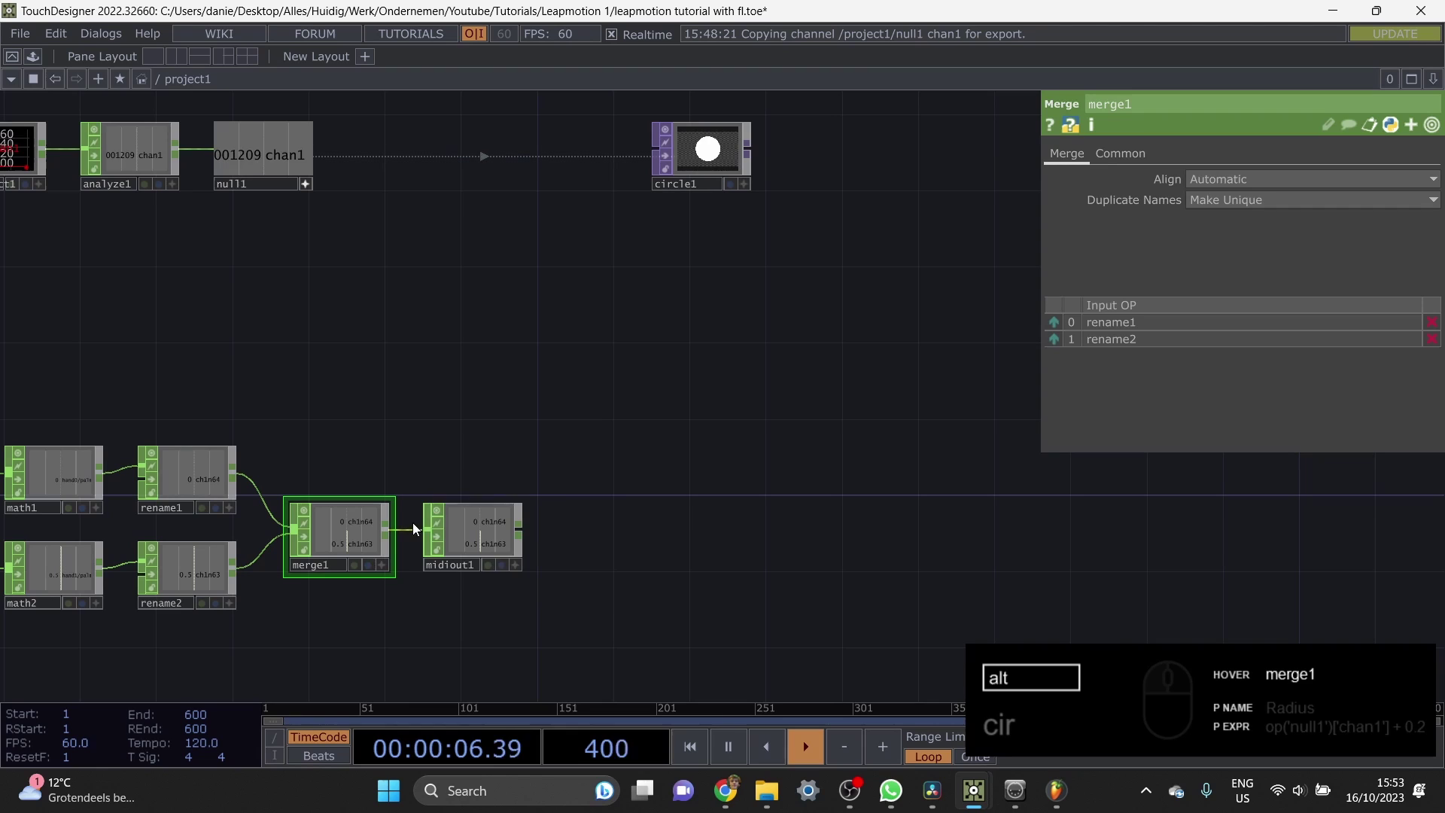
key("alt+n")
key("alt+n")
left_click(733, 354)
type("nn")
left_click(770, 463)
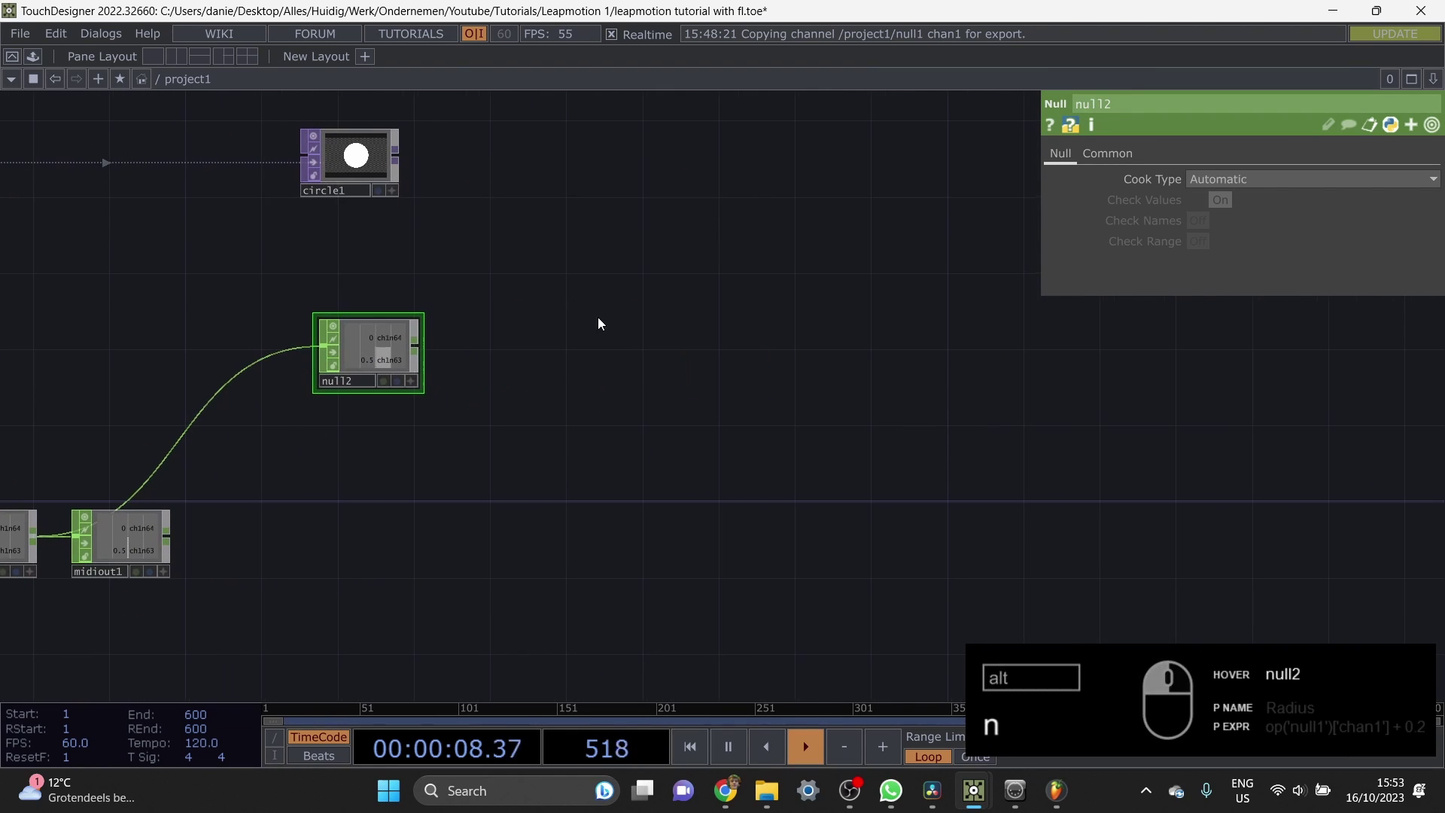
left_click(462, 386)
left_click(441, 476)
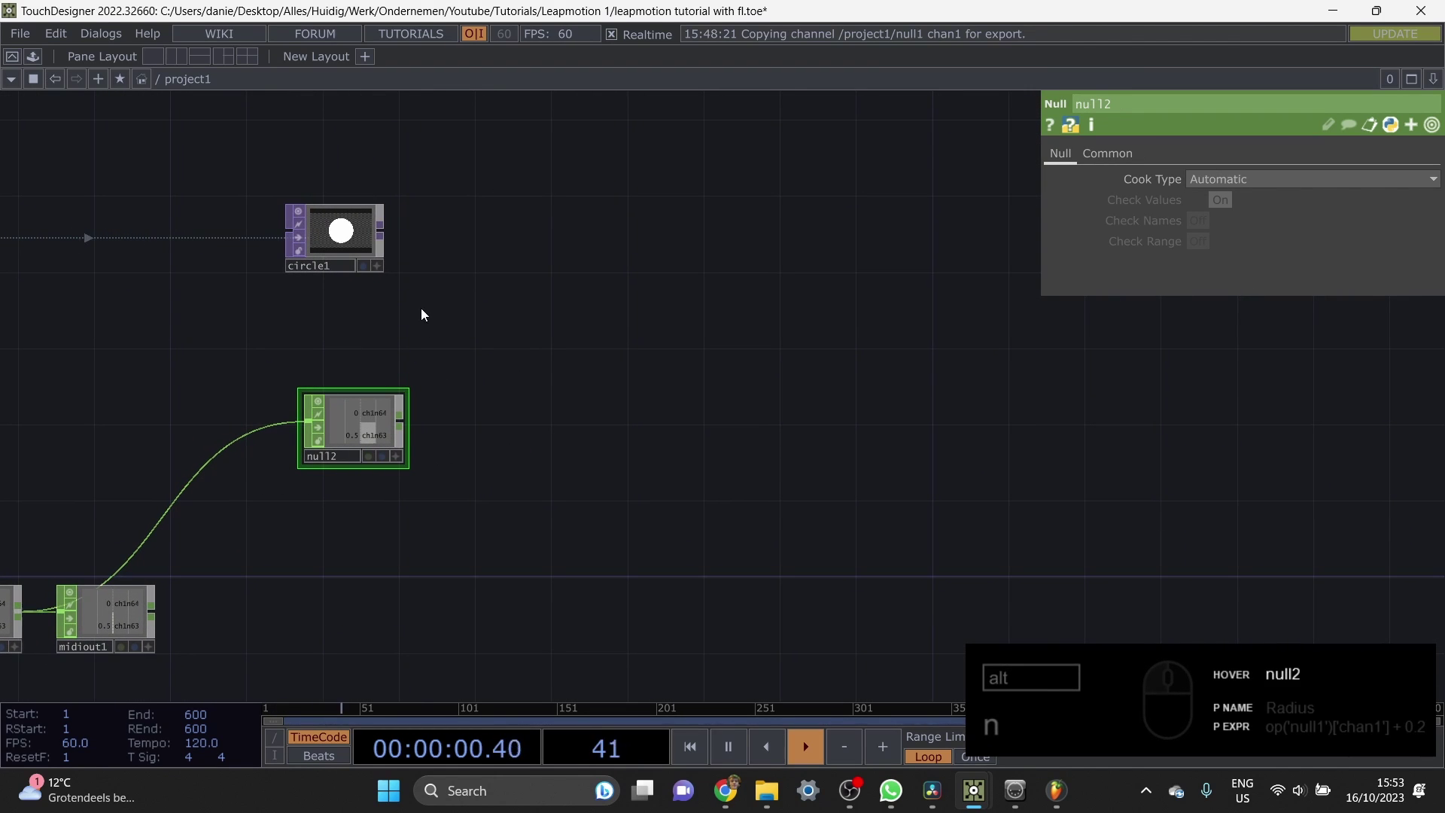
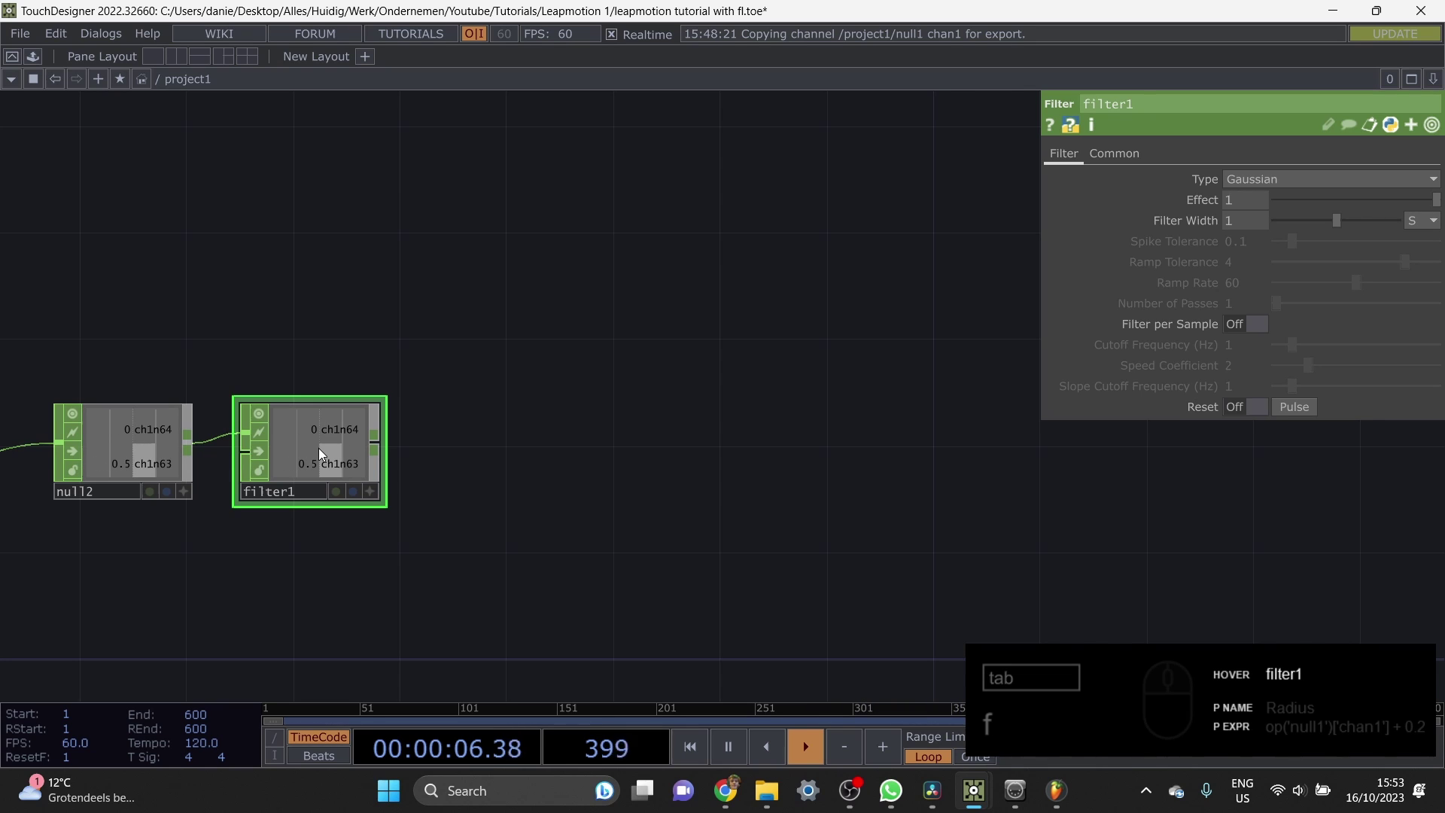
Step: Add a Select CHOP (select7) after filter1 keeping only channel *64
type("64")
left_click_drag(358, 409, 363, 399)
left_click(344, 398)
key("Tab")
left_click(461, 374)
type("e")
left_click(583, 427)
left_click(503, 416)
left_click(1210, 196)
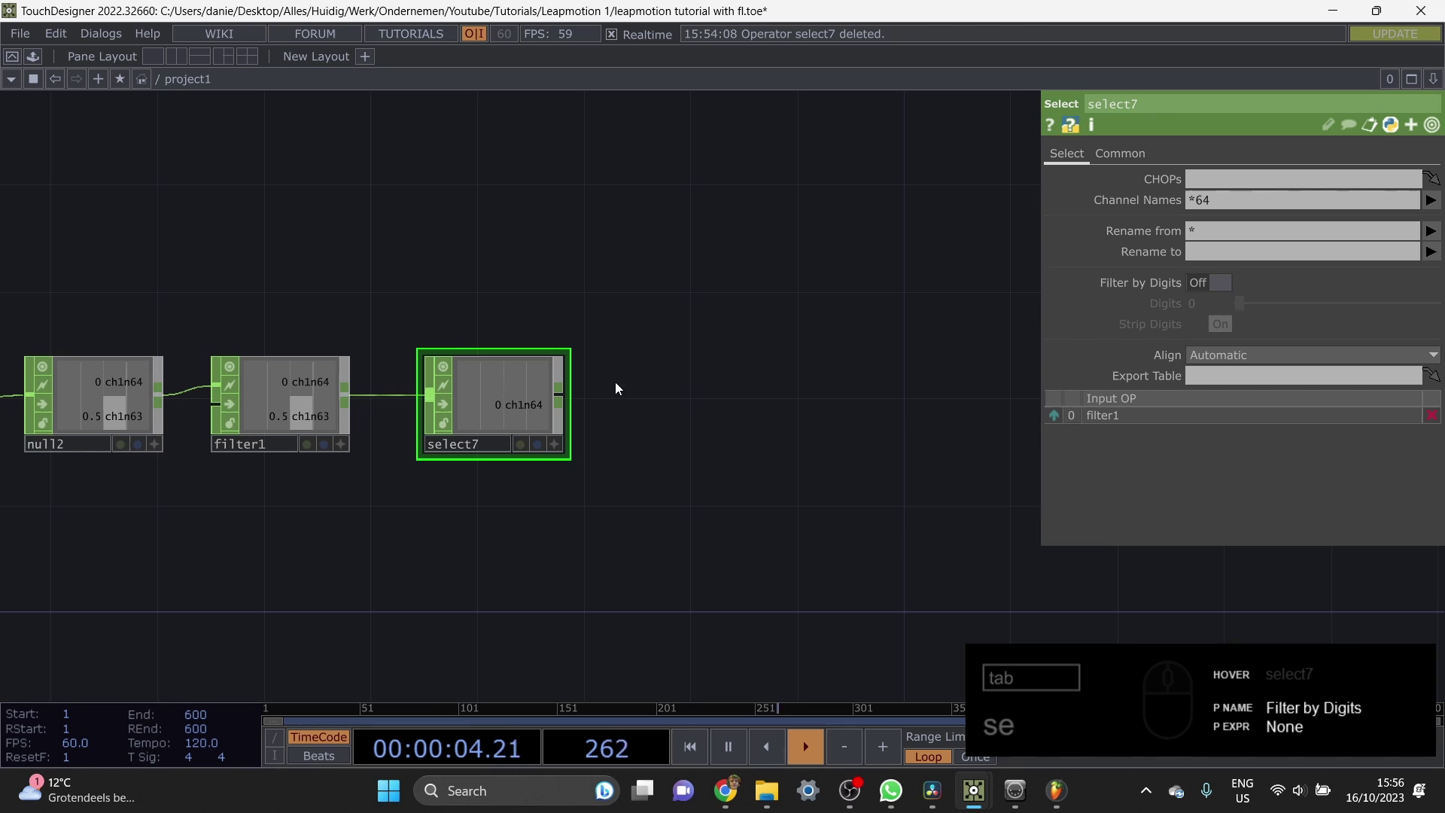
Step: Add a Math CHOP (math3) after select7 and show its range settings for the −0.1 to 0.1 remap
left_click_drag(568, 406, 664, 395)
key("Tab")
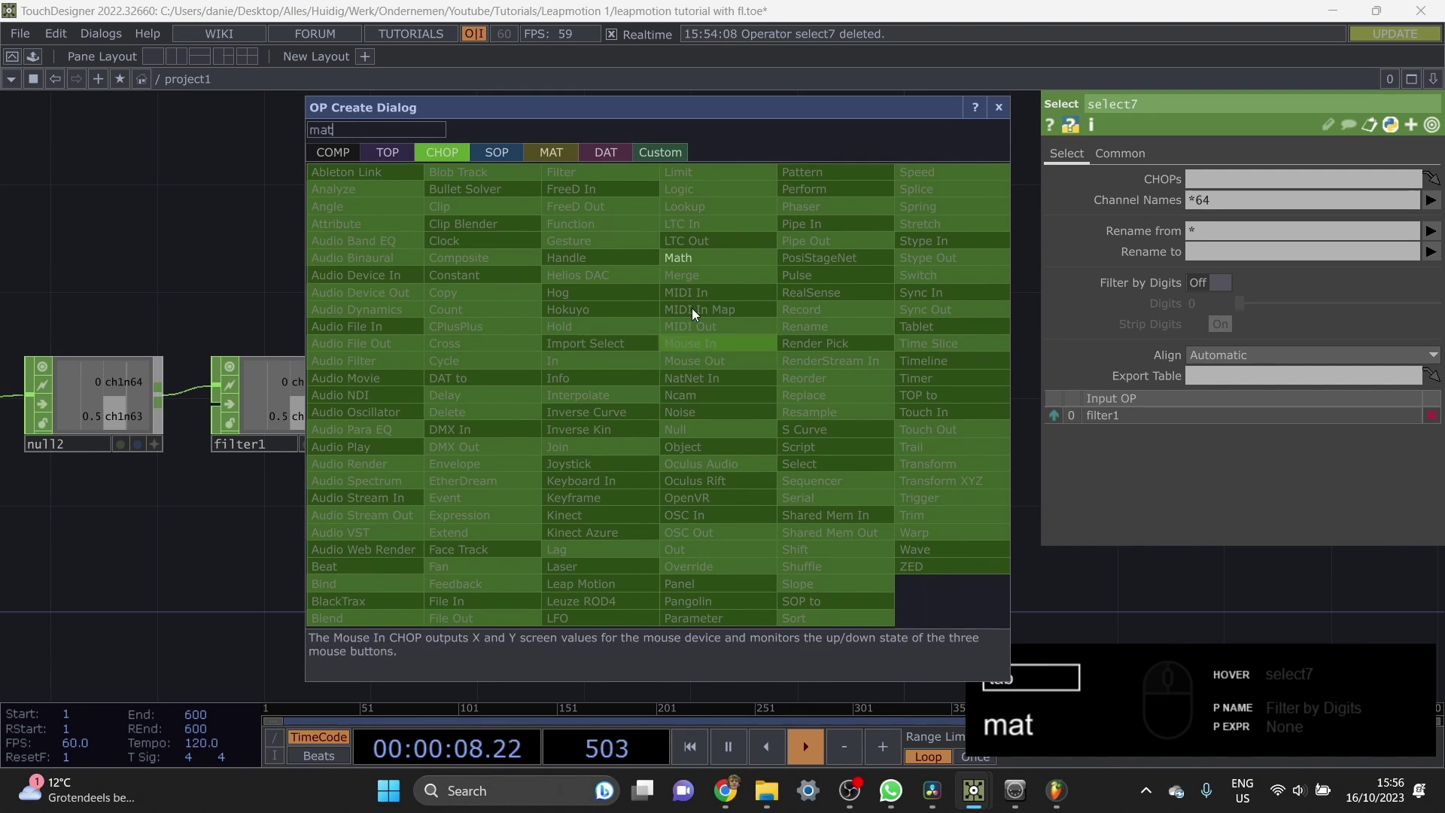
left_click(691, 302)
left_click(705, 410)
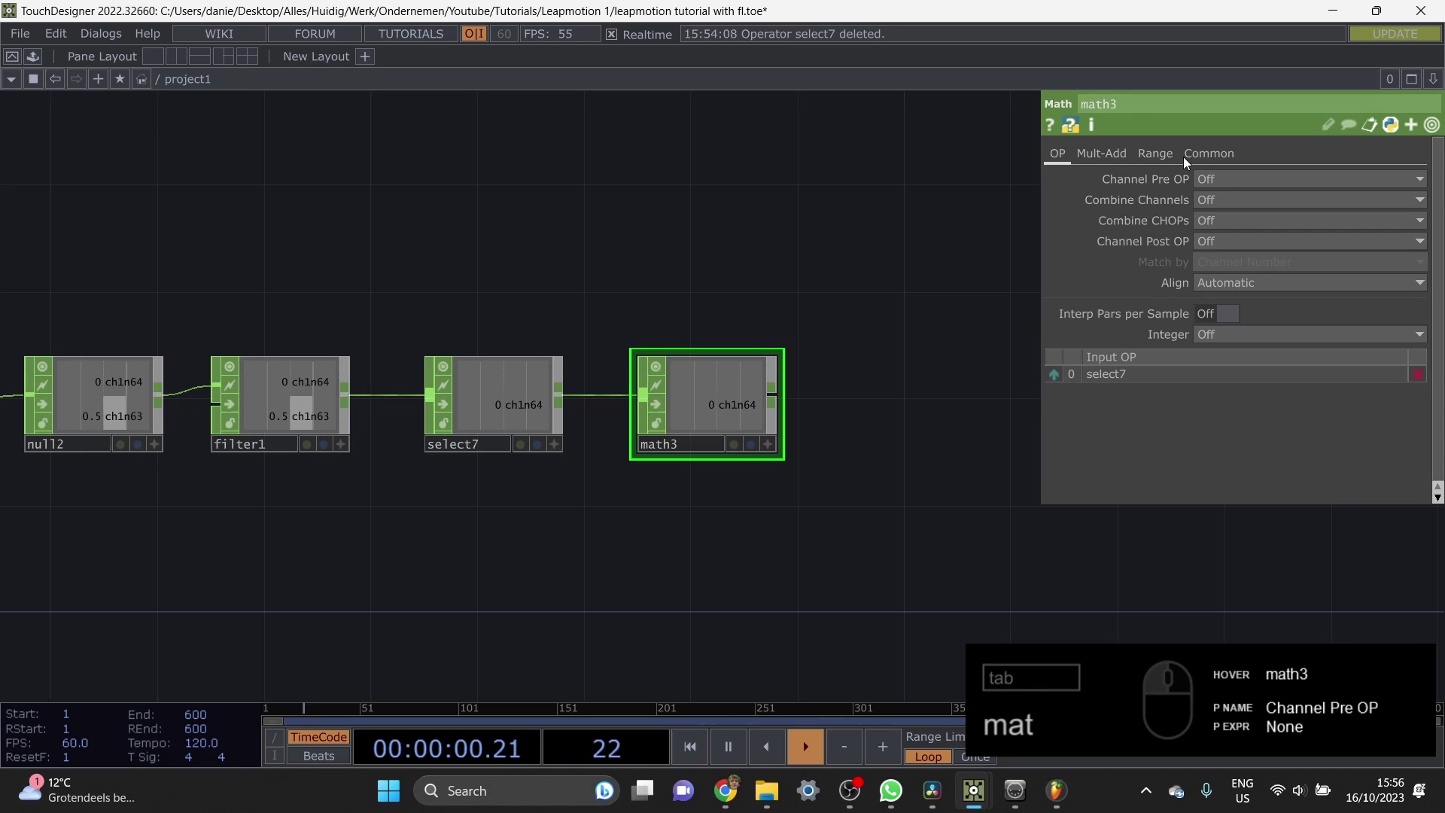
left_click(1163, 157)
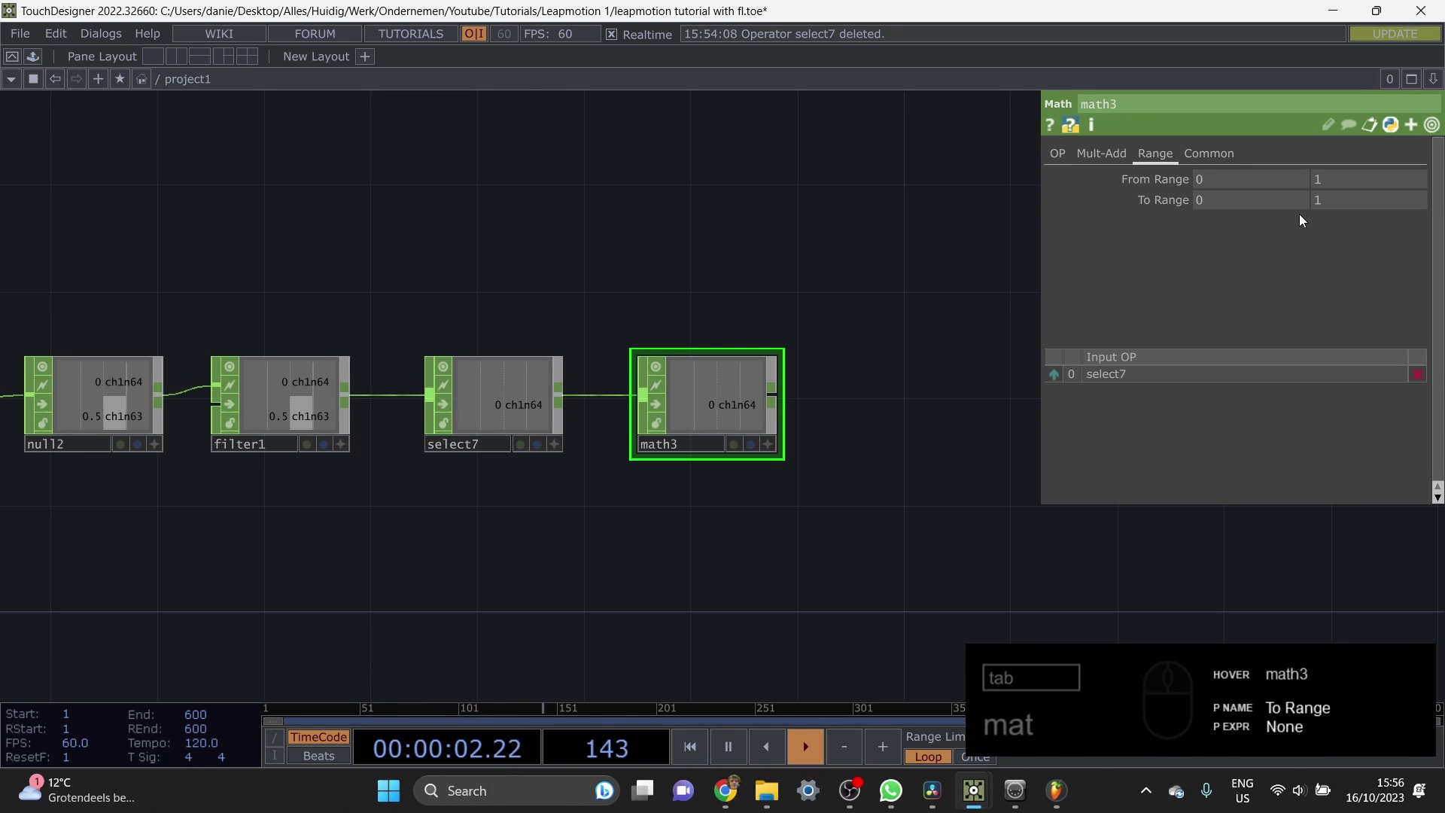
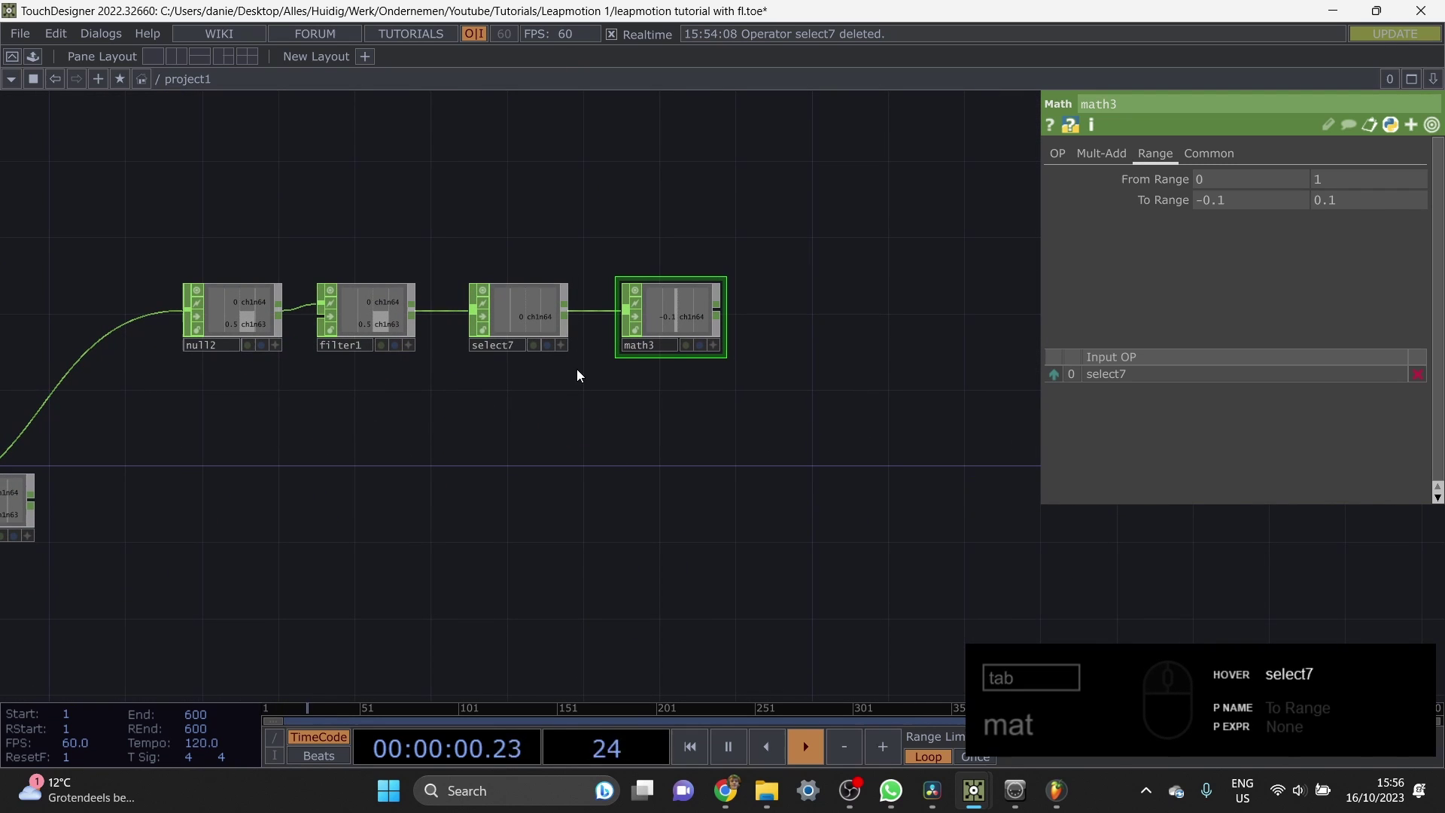
Step: Copy select7 and math3, paste them below as select8 and math4 fed from filter1
right_click(722, 397)
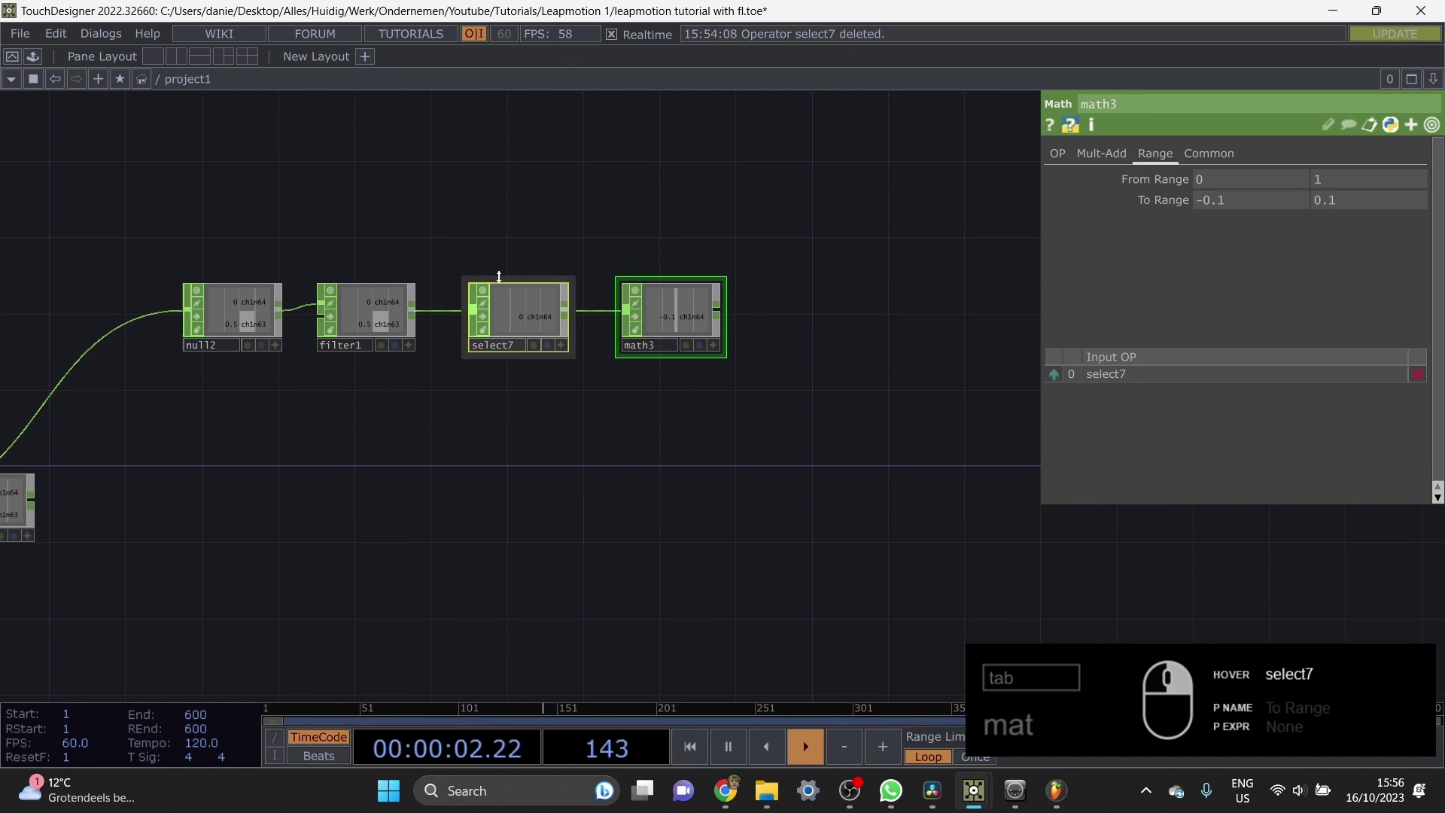
left_click(527, 417)
left_click(559, 516)
left_click(524, 398)
left_click(1233, 207)
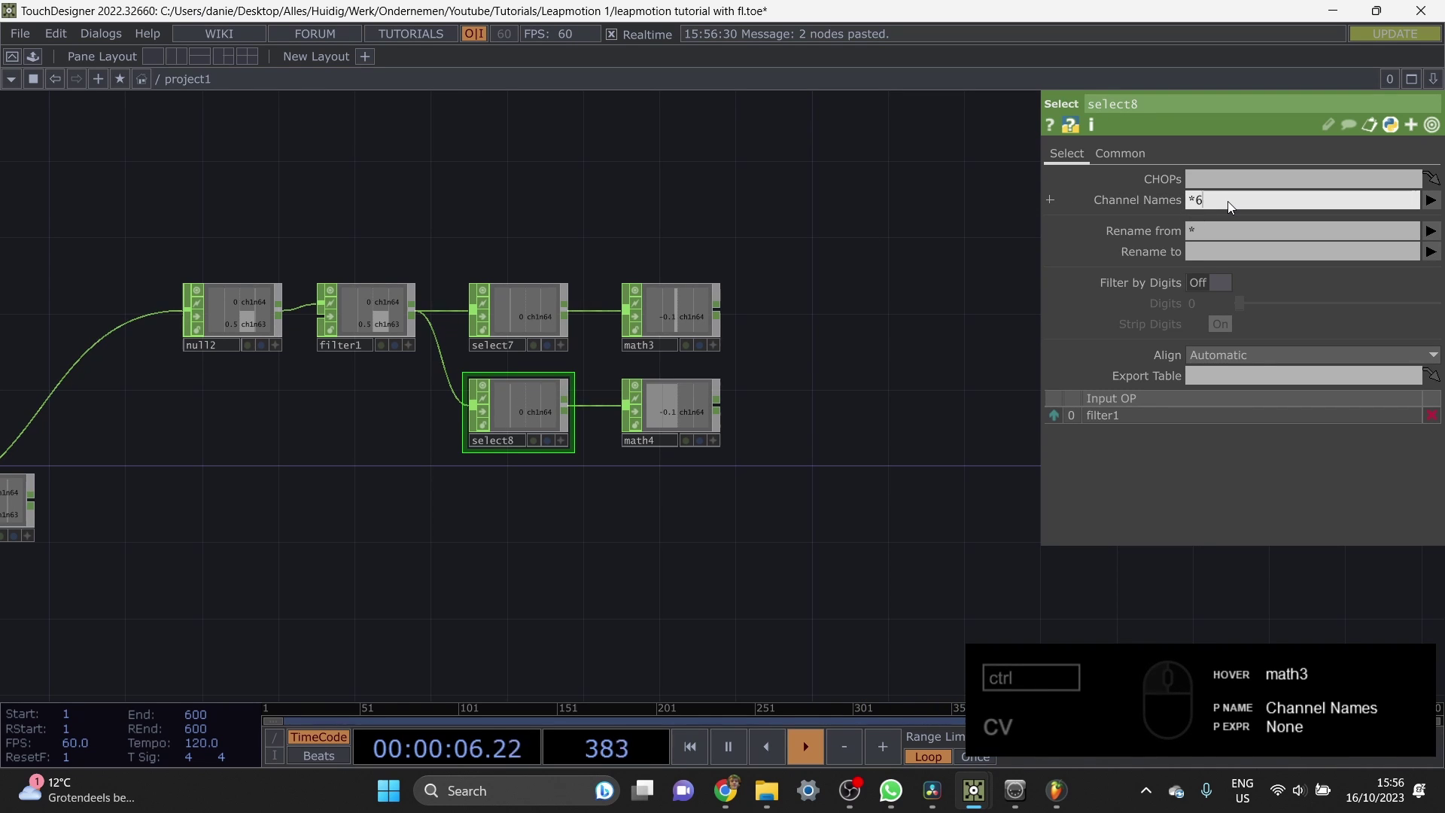
Step: Set select8's channel pattern to *63 and begin editing math4's input range lower bound
left_click(667, 419)
left_click(1248, 203)
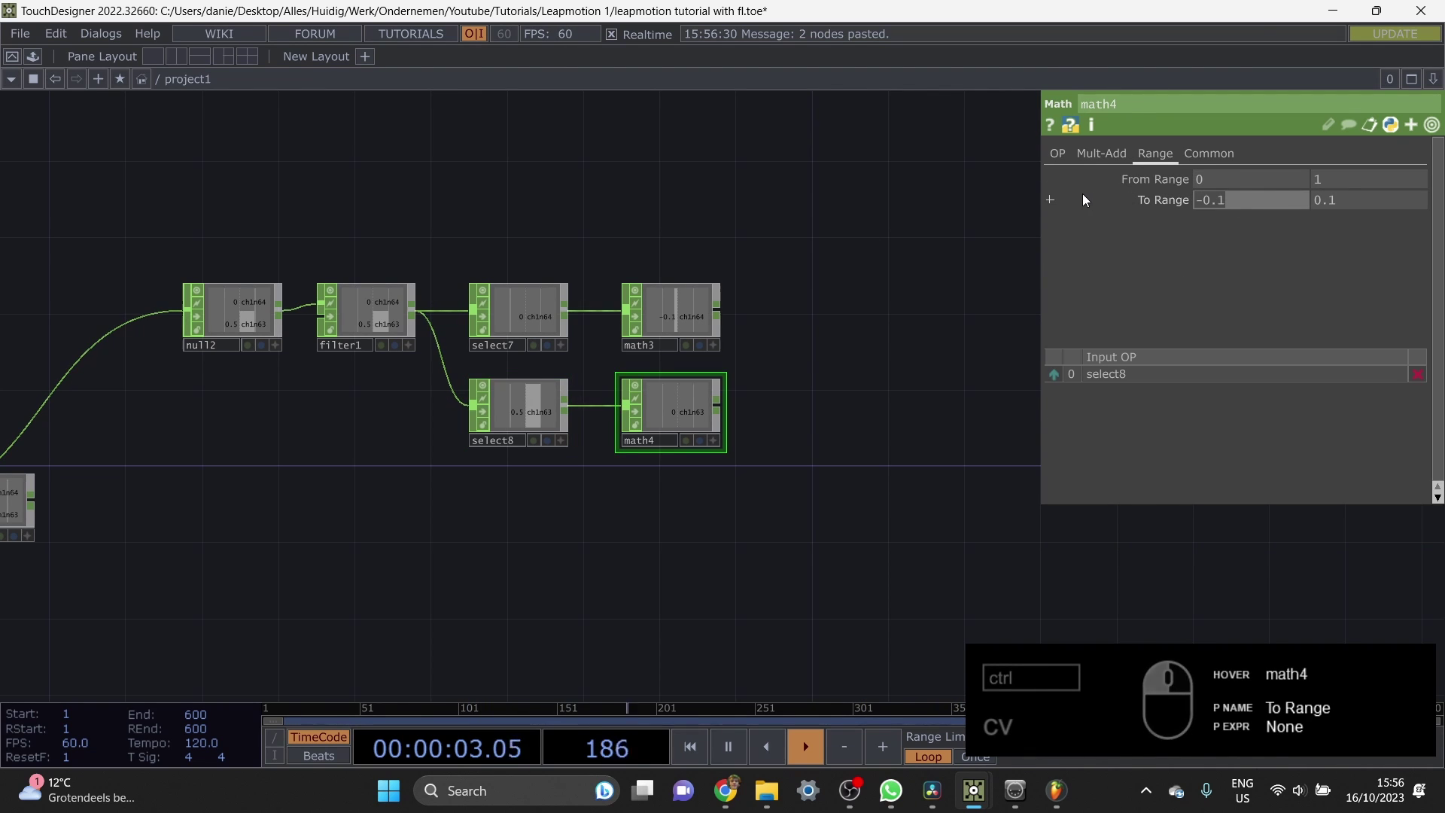
type("cv")
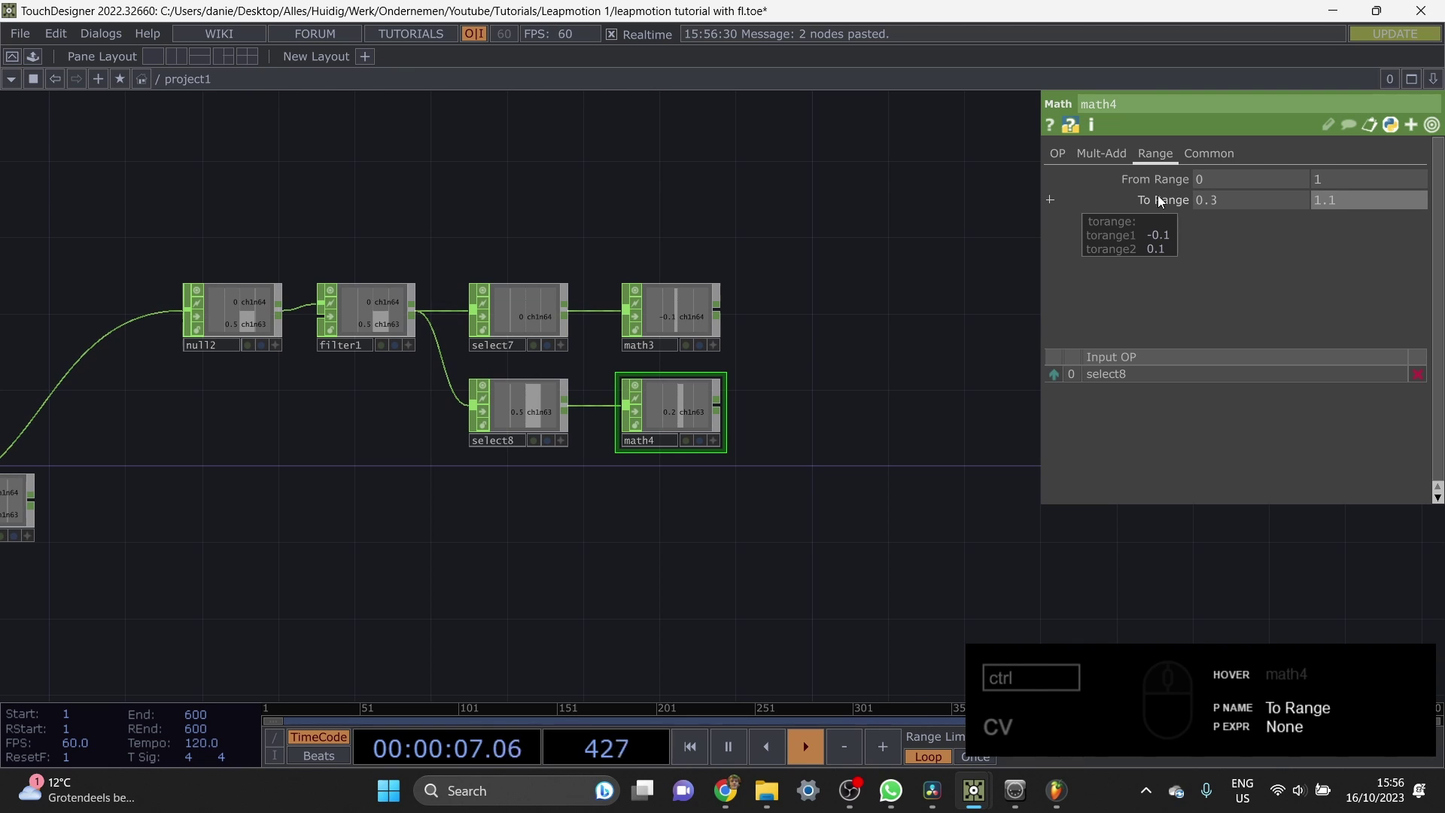
left_click(1223, 179)
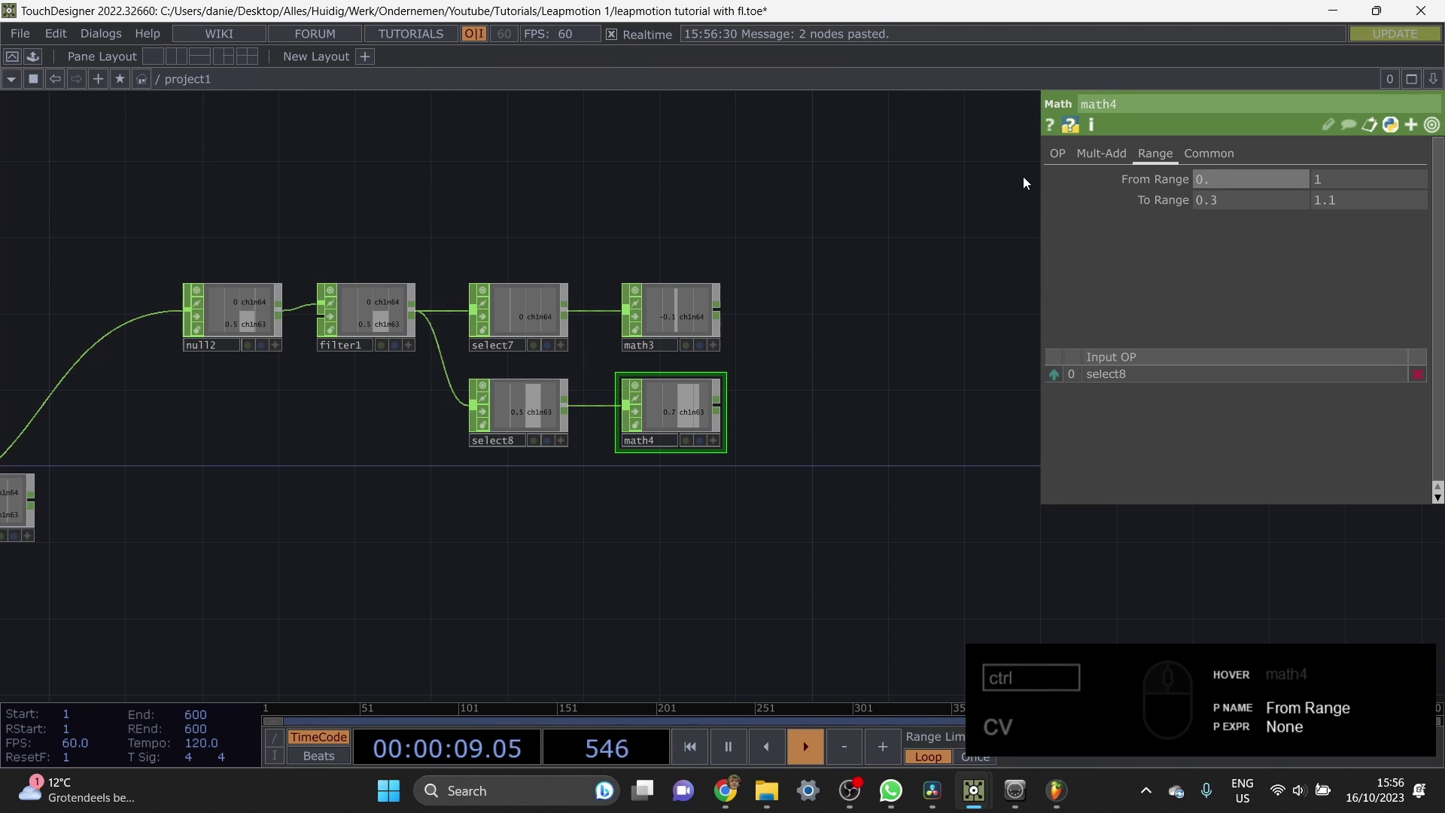
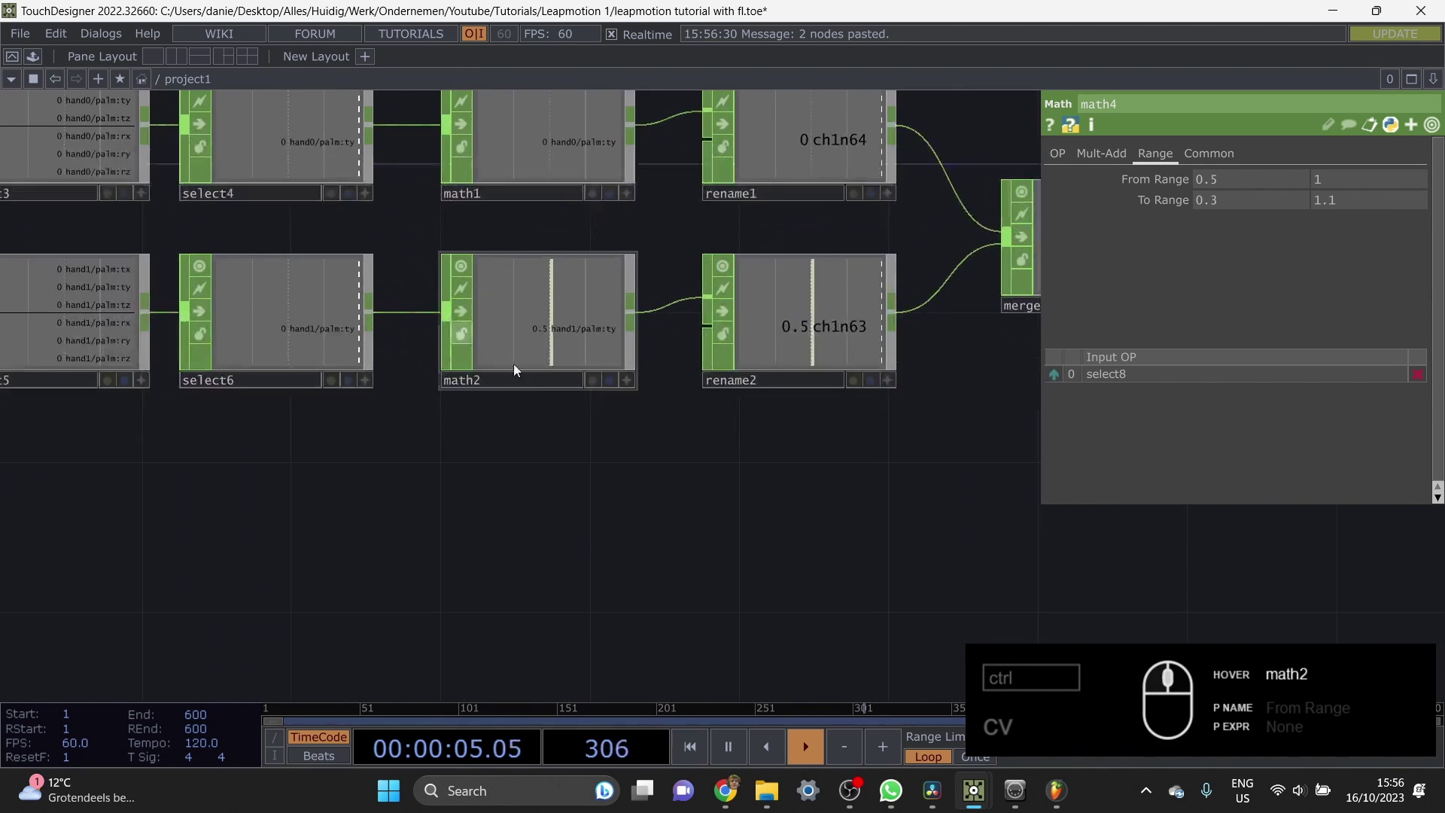
Step: Add an Edge TOP outlining circle1 after removing the stray circle node
type("cv")
left_click(744, 456)
key("Delete")
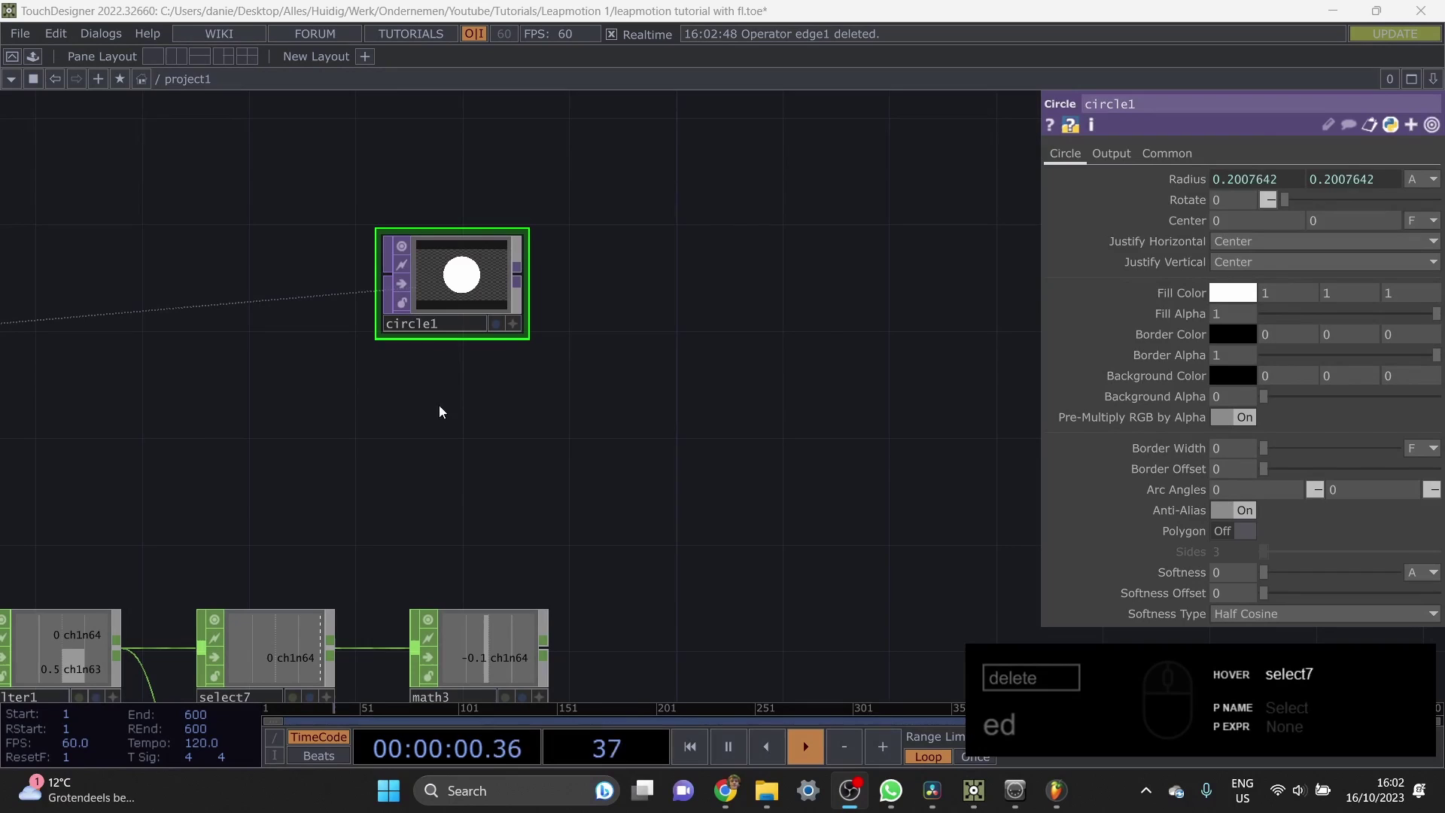
left_click(527, 278)
left_click(533, 283)
left_click(559, 277)
key("Tab")
key("BackSpace")
type("d")
left_click(483, 453)
left_click(682, 283)
Step: Add a Transform TOP after the edge and wire it into the feedBackLoop component
left_click_drag(1181, 239, 1184, 241)
left_click_drag(774, 371, 487, 305)
key("Tab")
type("ra")
left_click(466, 311)
left_click(211, 191)
key("ctrl+z")
Step: Open the feedBackLoop viewer and set its feedback delay to 18 frames for concentric rings
left_click_drag(725, 380, 519, 323)
left_click_drag(519, 323, 1387, 476)
left_click(1331, 479)
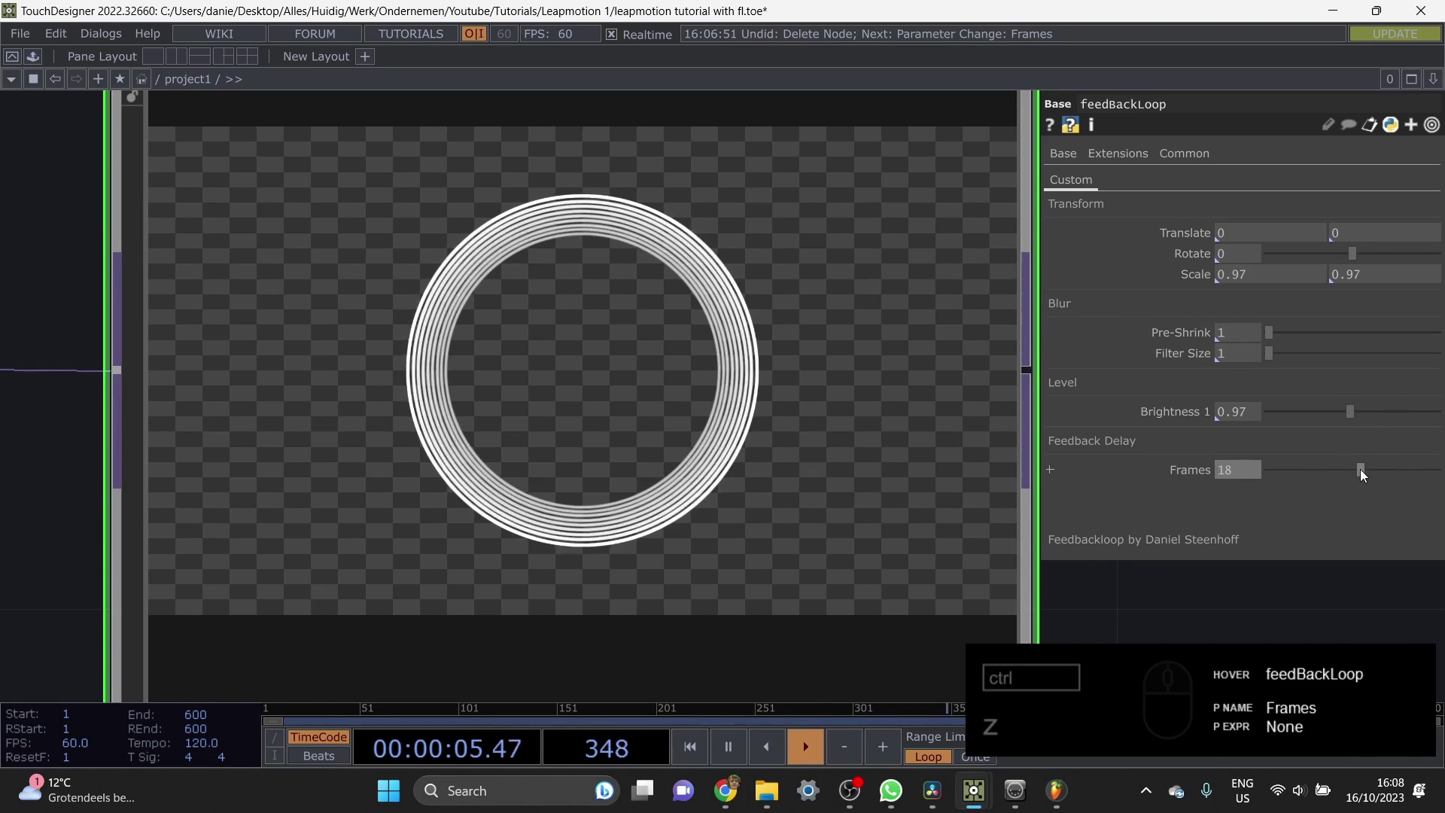
Step: Reduce the feedBackLoop delay to 1 frame and return to the network view
left_click_drag(1365, 474, 1024, 416)
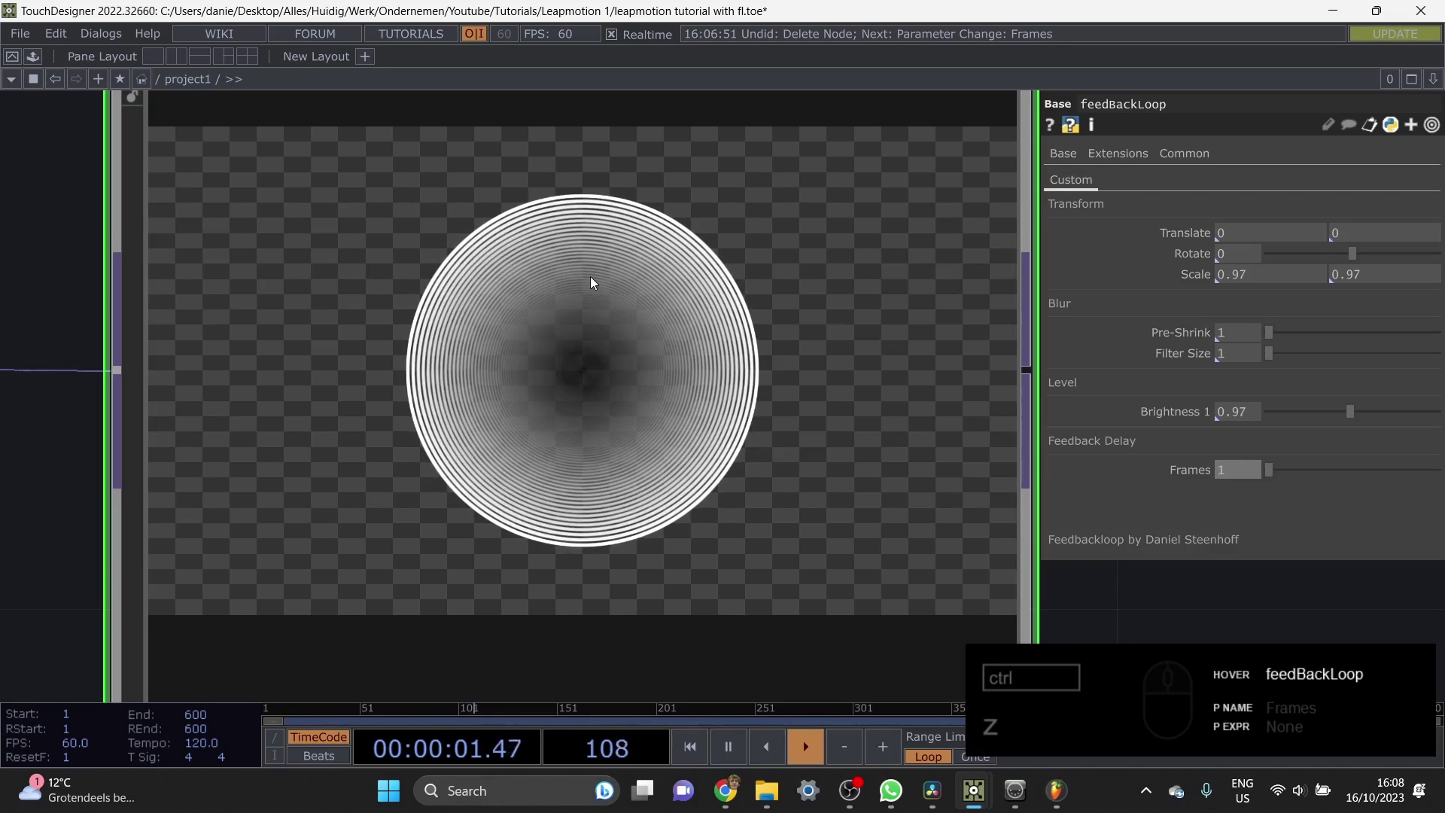
middle_click(600, 277)
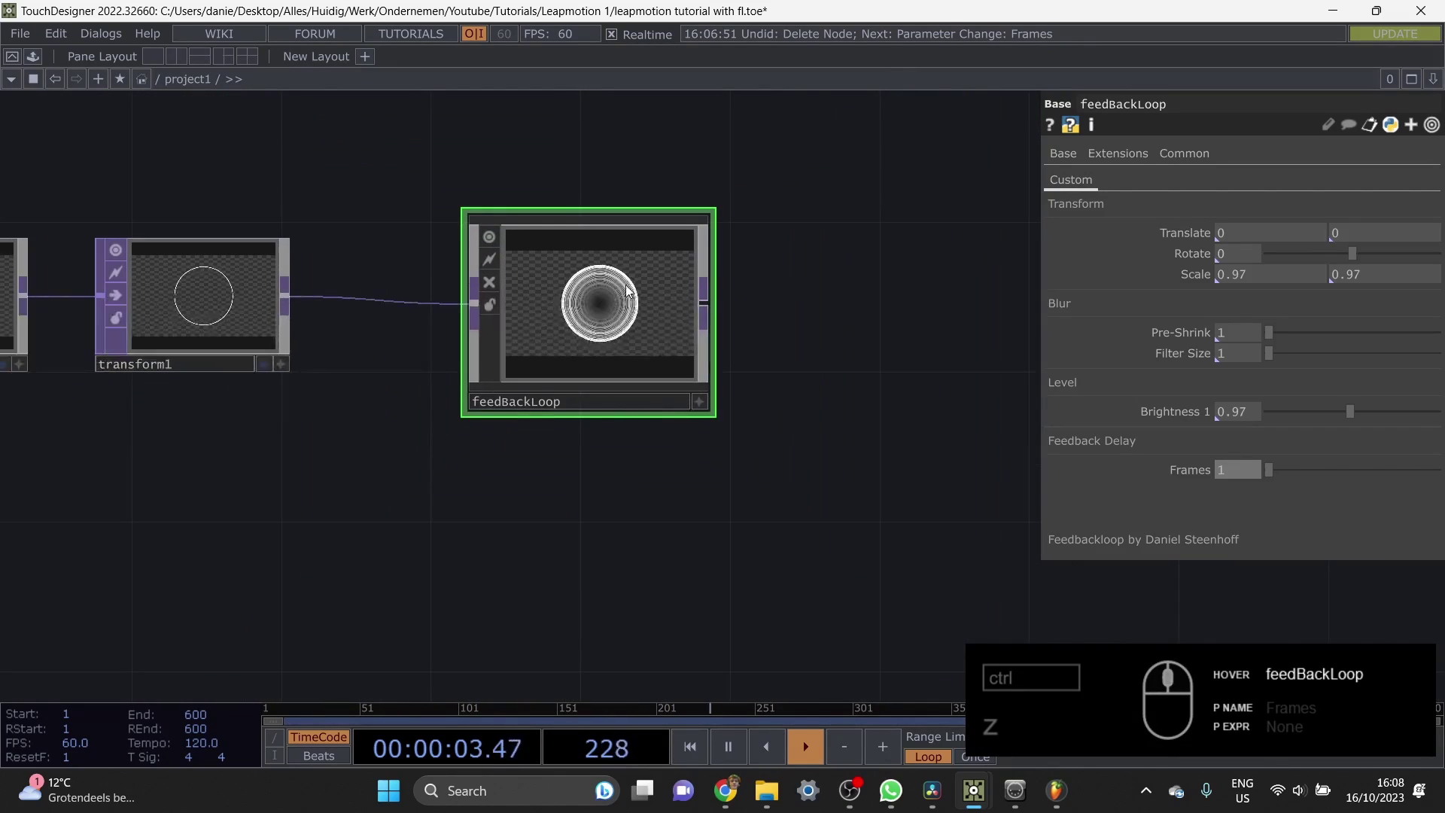
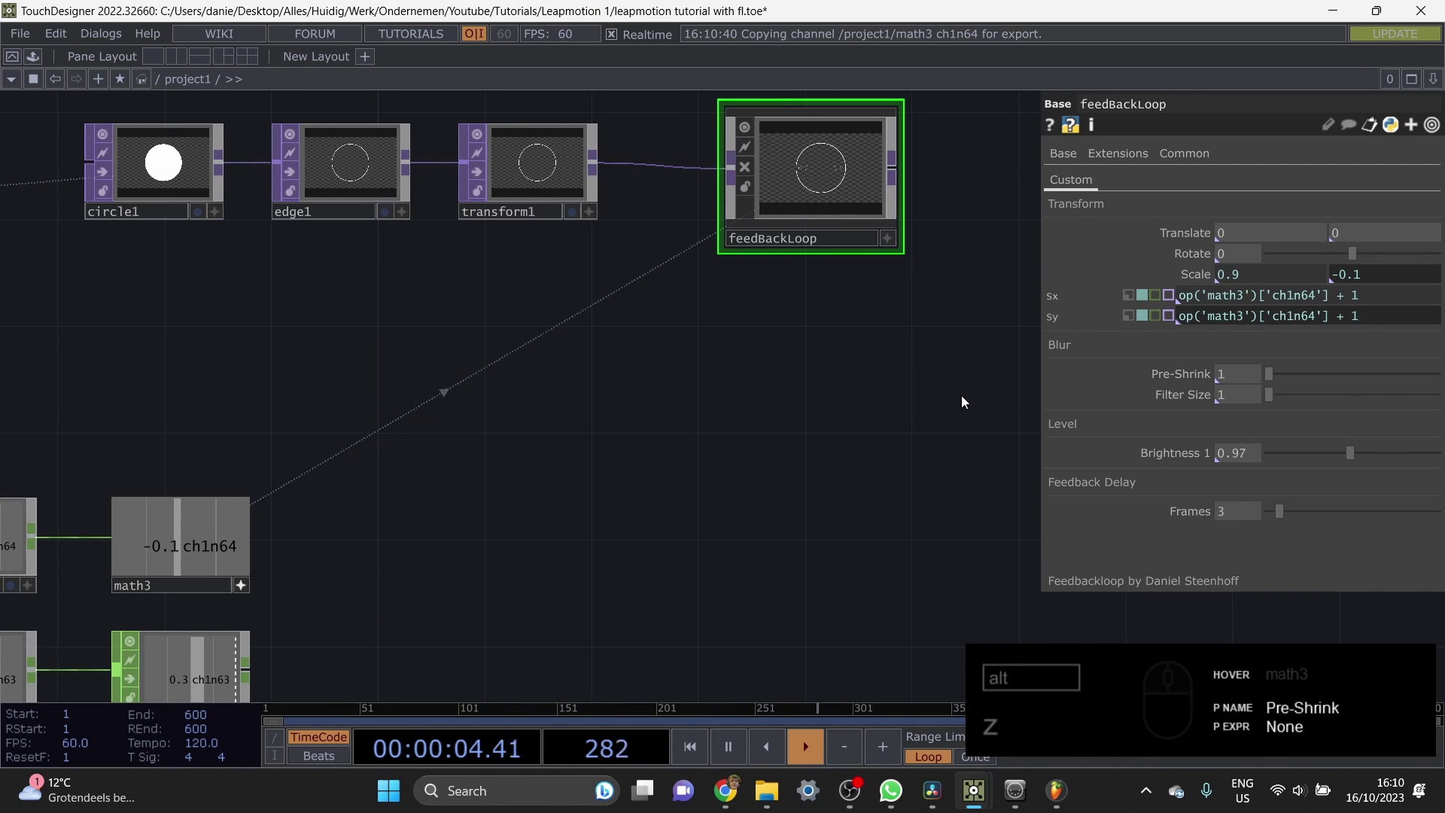
Step: Bring the circle chain into view and turn on math4's viewer to show its live ch1n63 value
key("1")
left_click_drag(823, 141, 504, 450)
left_click(504, 449)
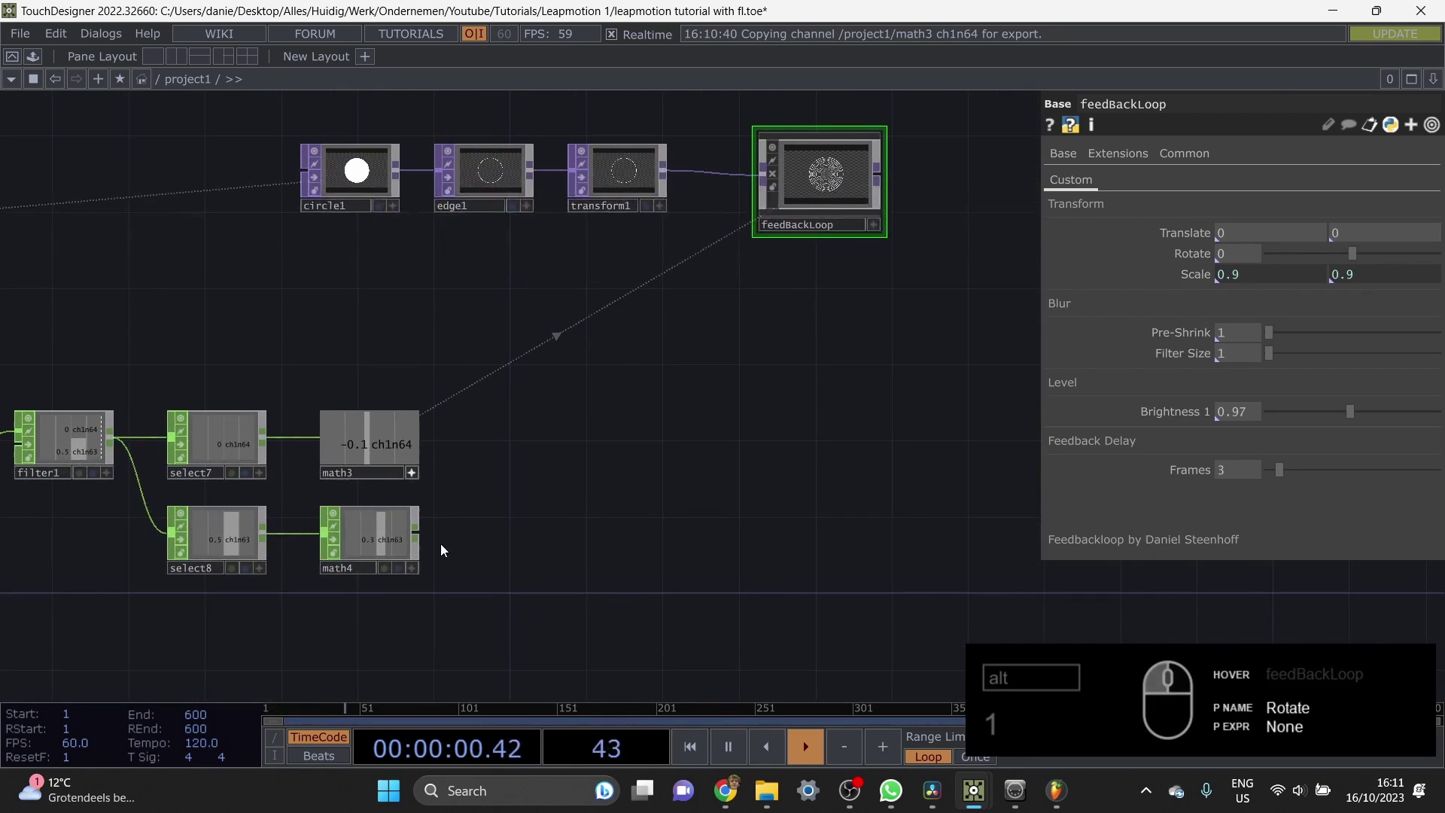
left_click(416, 577)
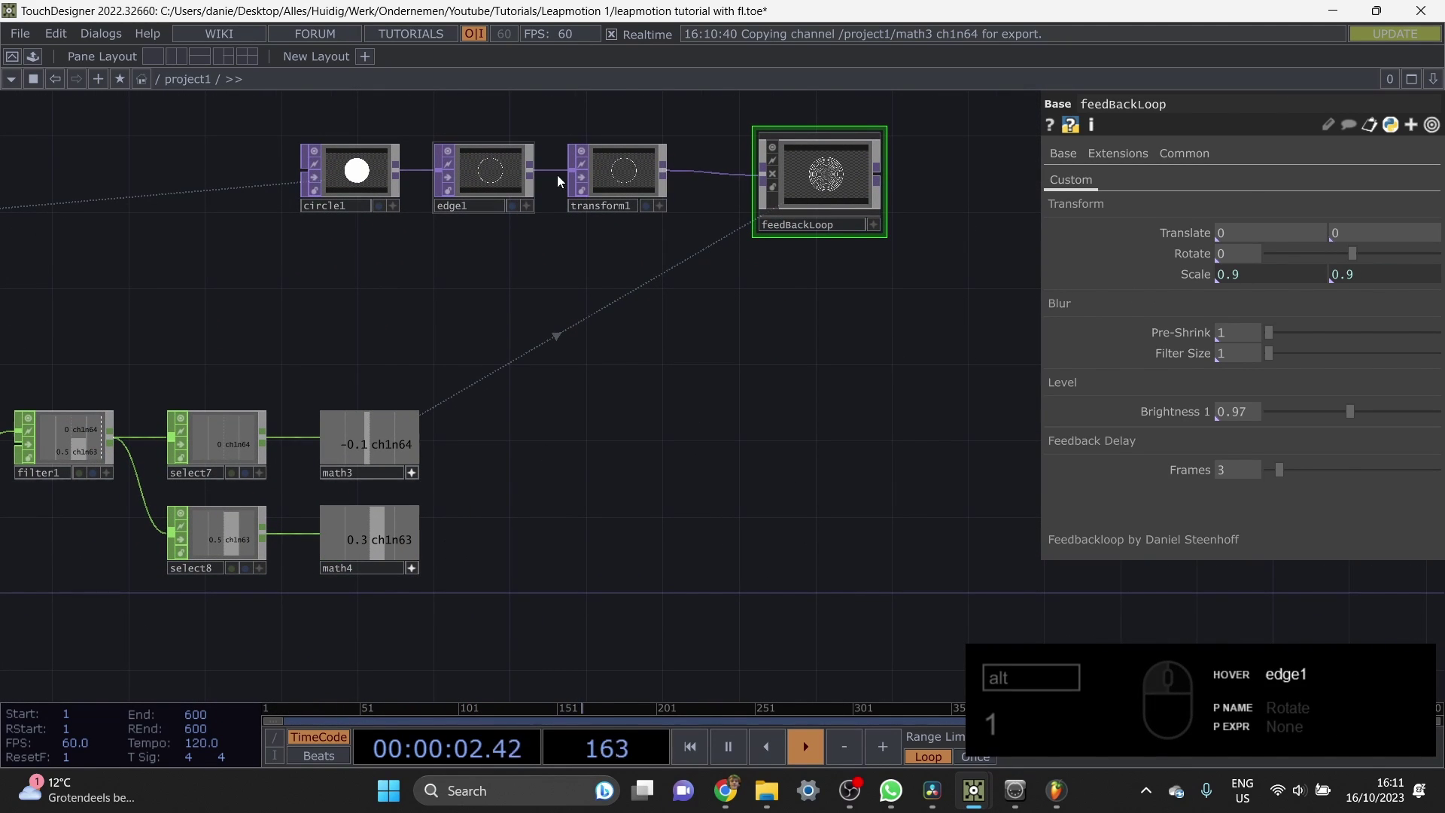